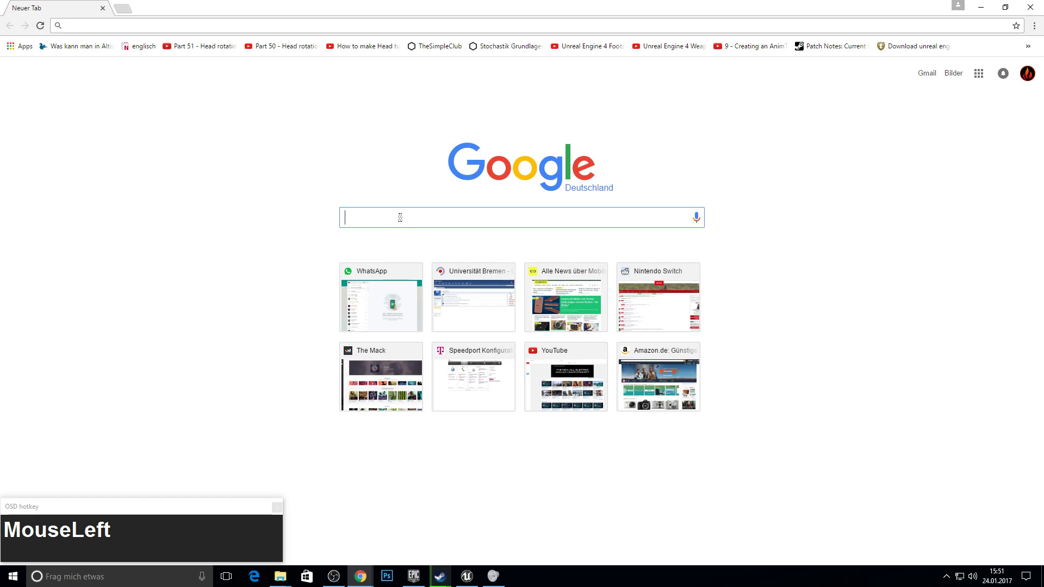
- Search Google for 'tree texture seamless'
type("tretree_texture_y")
key("BackSpace")
type("Backspaceseamless")
key("Return")
key("F11")
key("F10")
- Filter the image results to an exact size of 512 by 512
left_click(137, 100)
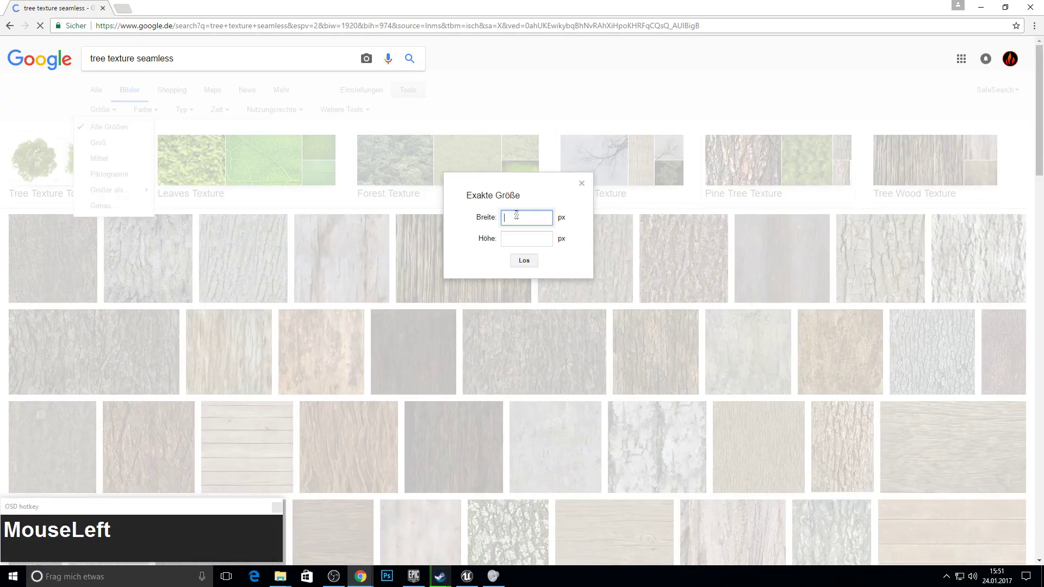
key("KP_5")
key("KP_2")
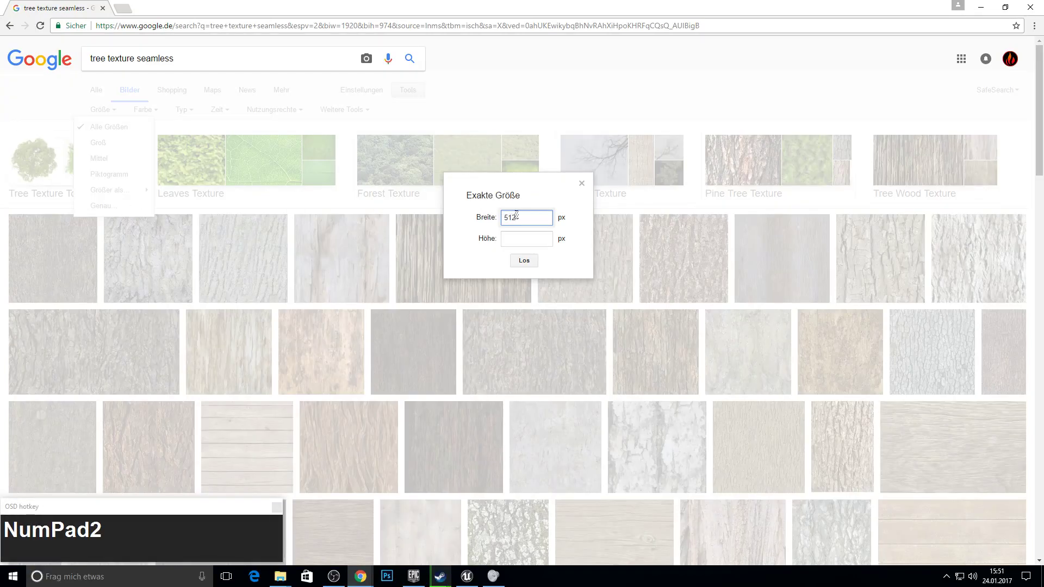
key("Tab")
key("KP_5")
key("KP_1")
key("KP_2")
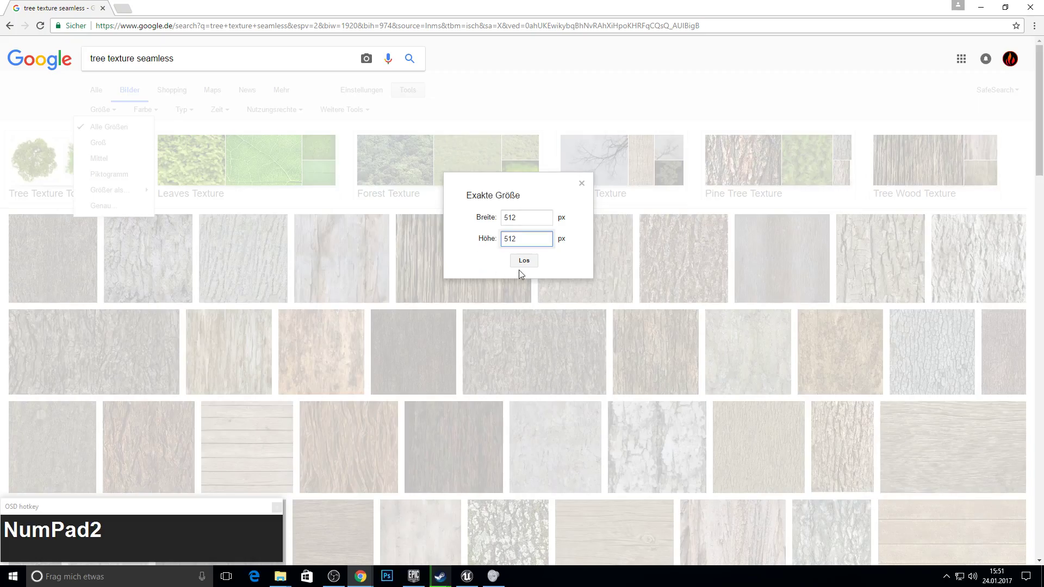
left_click(532, 265)
key("F10")
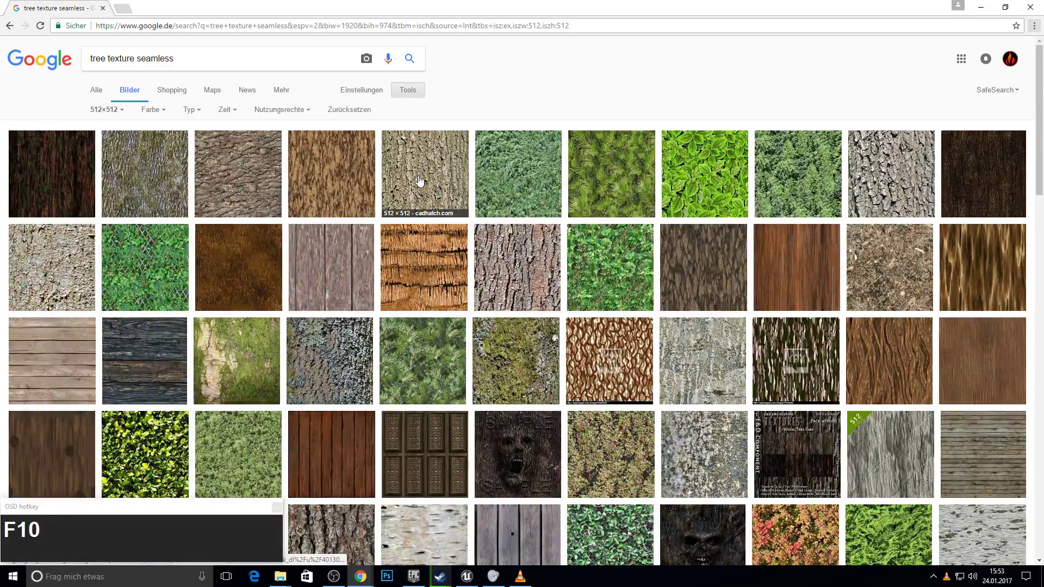
- Save the cadhatch bark texture image into the TreeTutorial folder
left_click(436, 180)
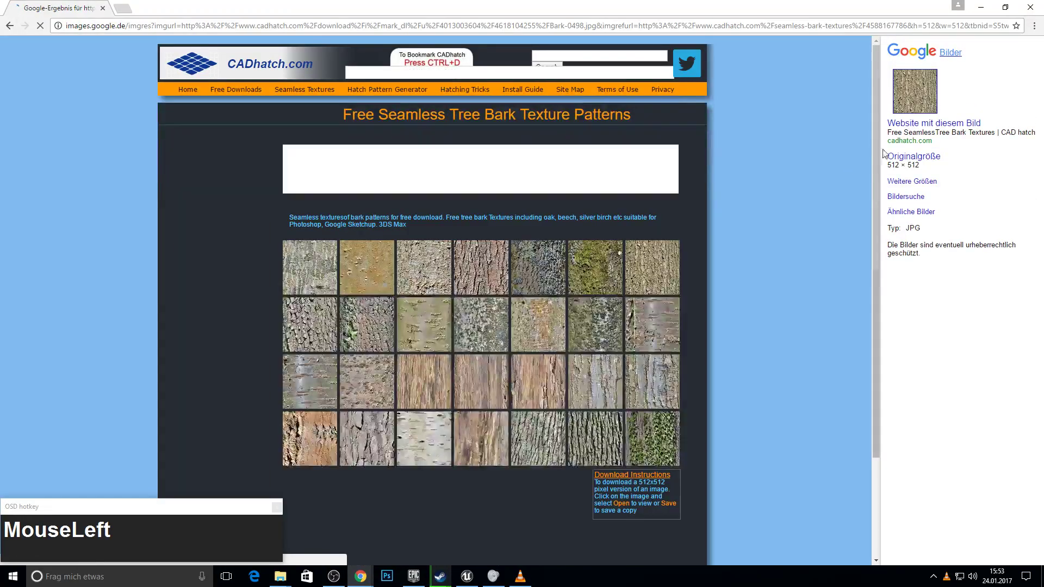
right_click(931, 92)
left_click(901, 142)
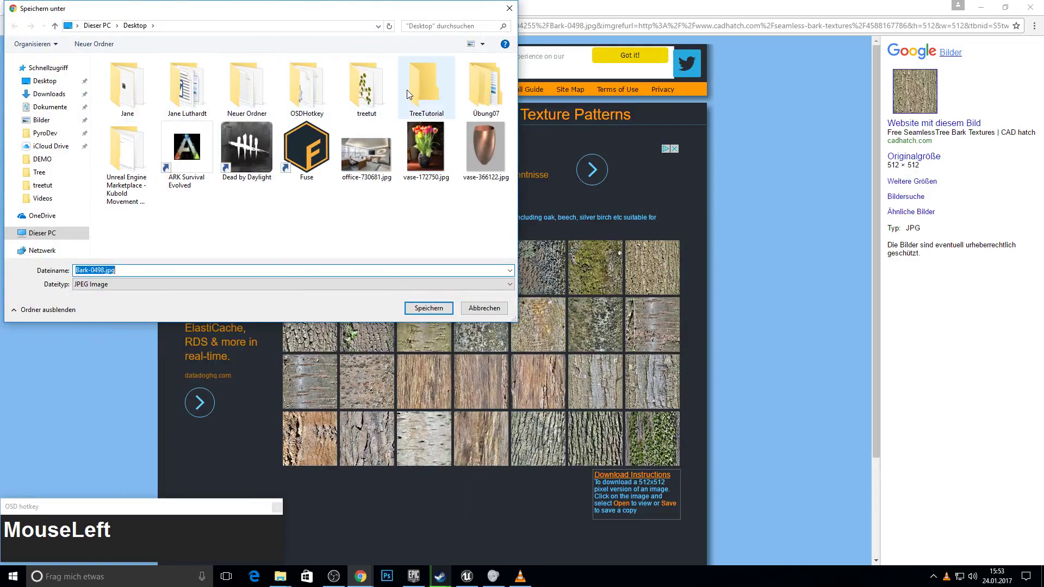
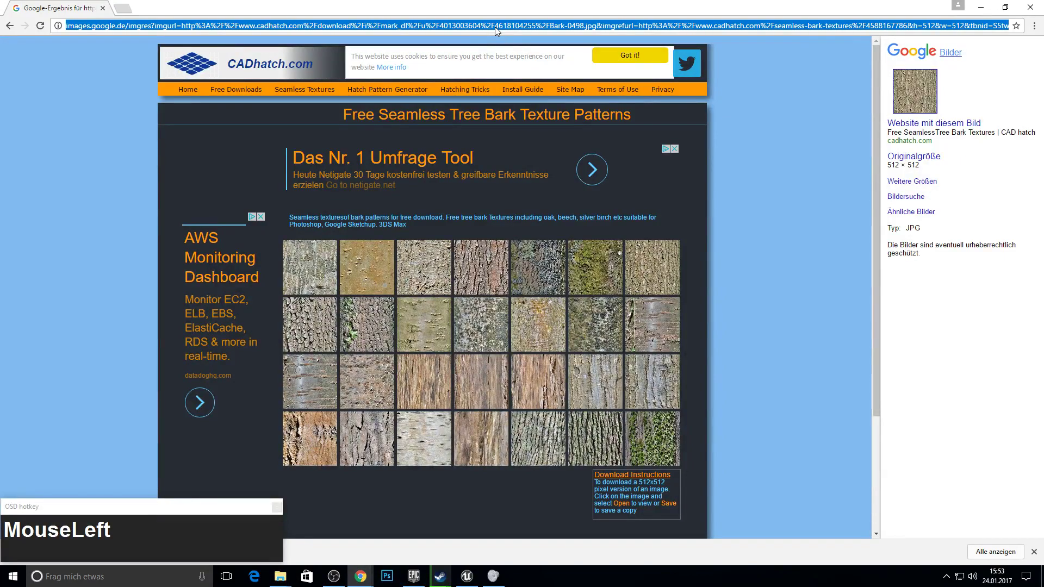
- Search Google for 'leaf texture'
type("leaf")
type("_textre")
key("BackSpace")
key("Down")
key("Return")
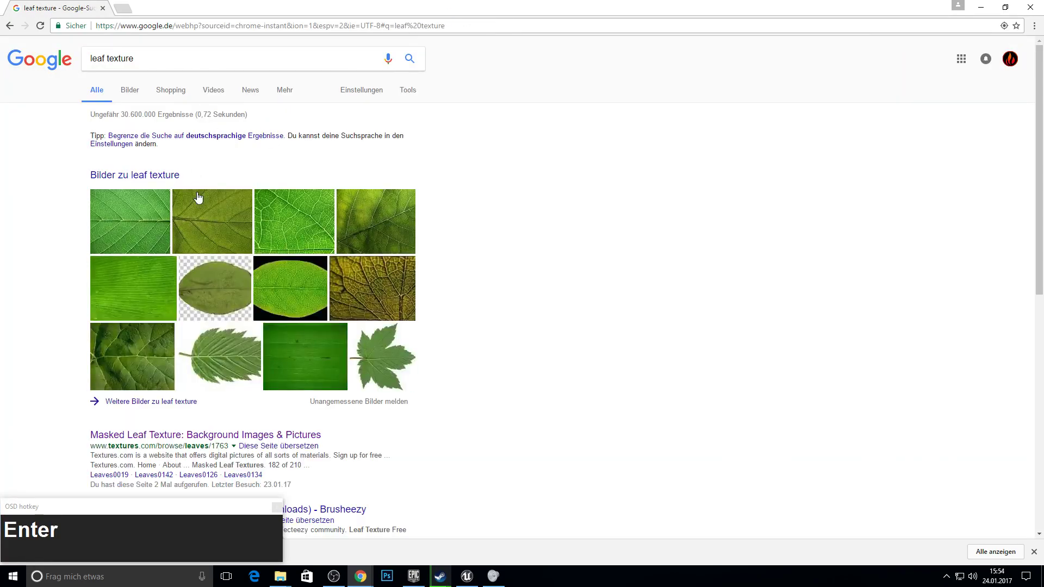
- Open the Textures.com Masked Leaf Textures result and browse the leaf sets
scroll("down", 3)
middle_click(186, 225)
left_click(182, 3)
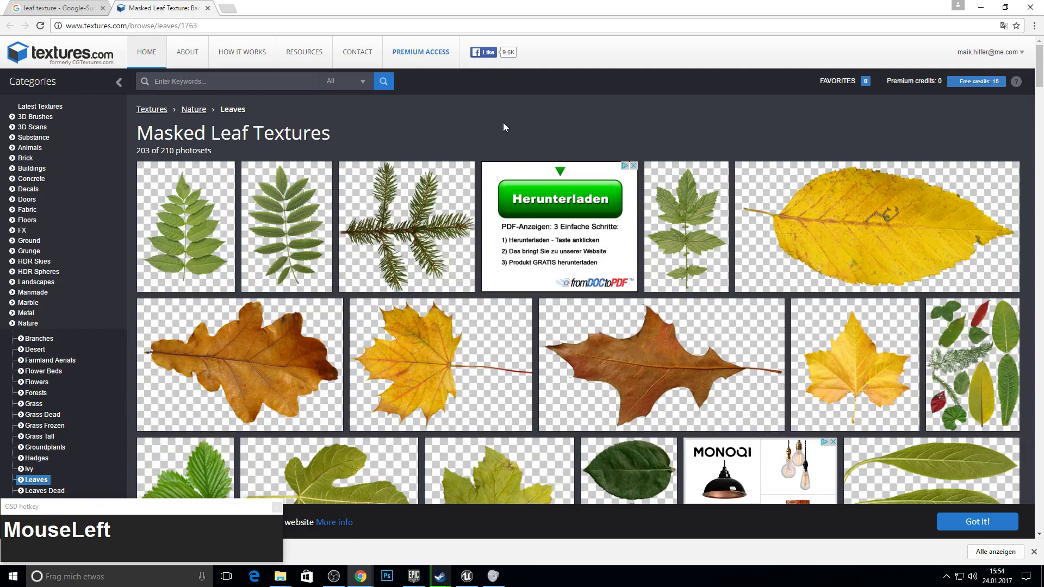
scroll("down", 3)
scroll("up", 3)
scroll("down", 3)
- Open the Leaves0017 maple set and download the small masked image into TreeTutorial
middle_click(945, 202)
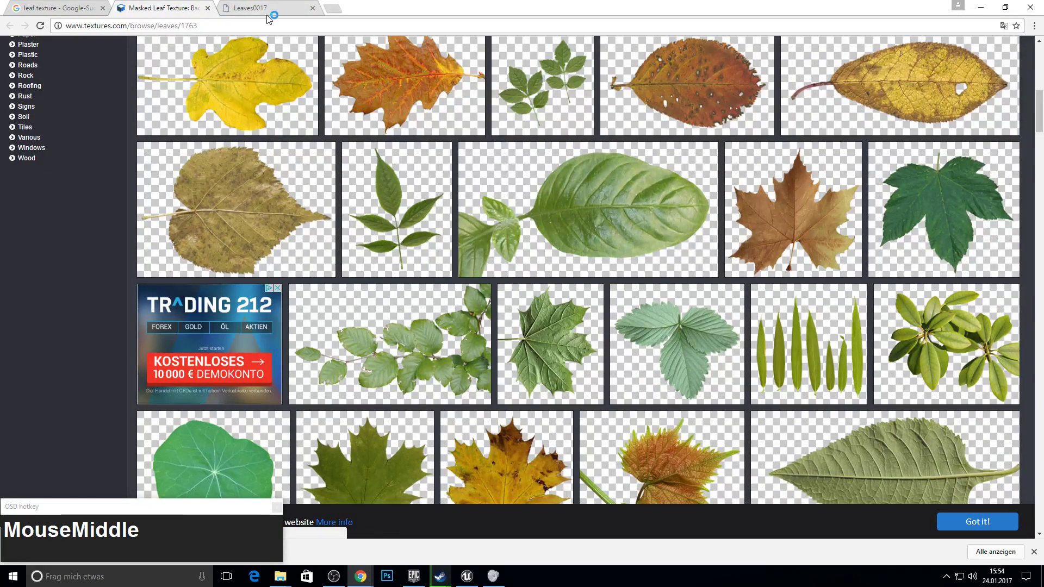
left_click(272, 7)
key("F11")
key("F10")
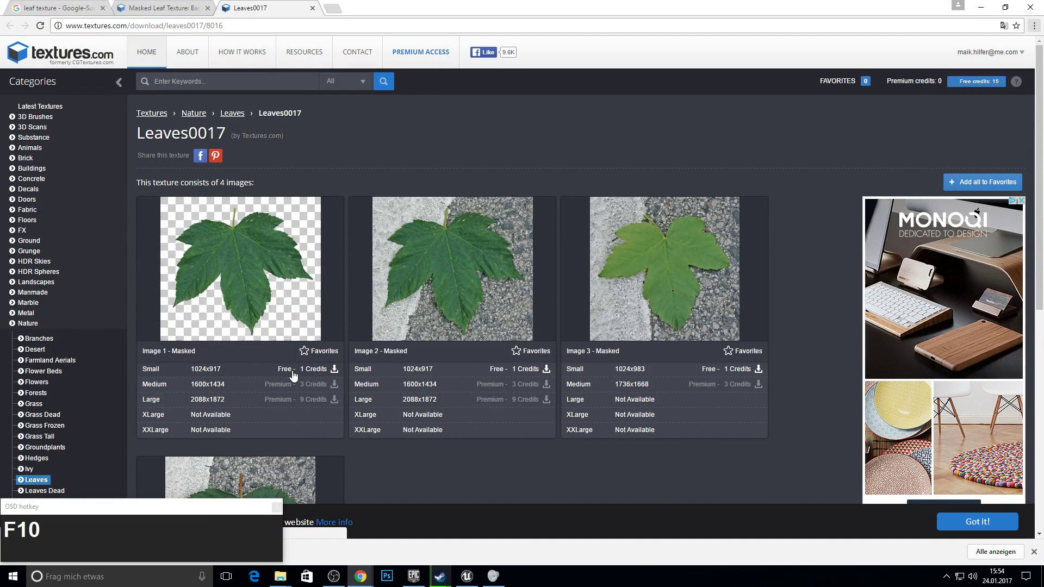
left_click(292, 376)
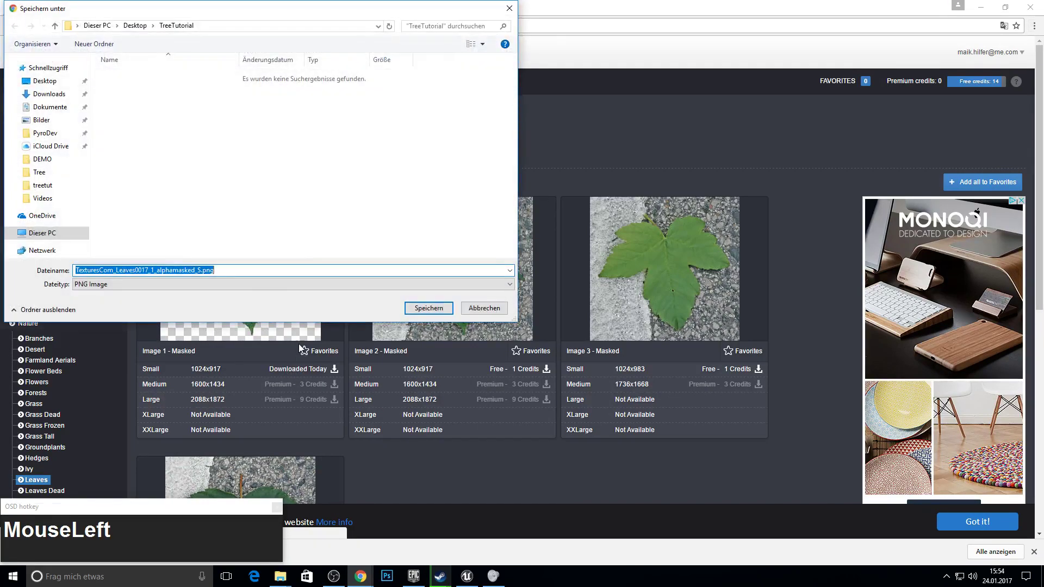
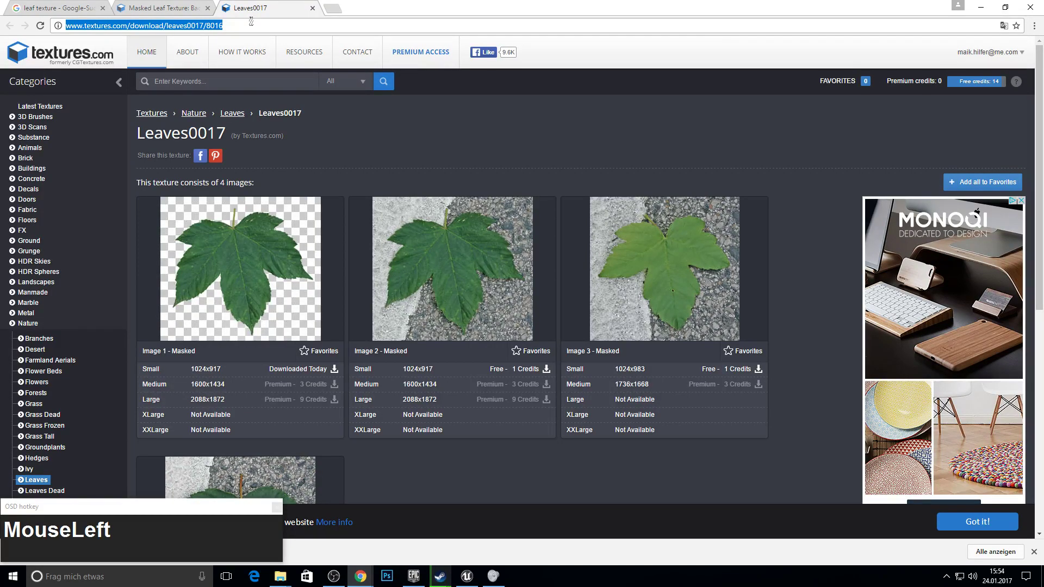
- Search Google Images for 'tree cut texture' and browse the results
type("tree_cut")
type("_")
key("Return")
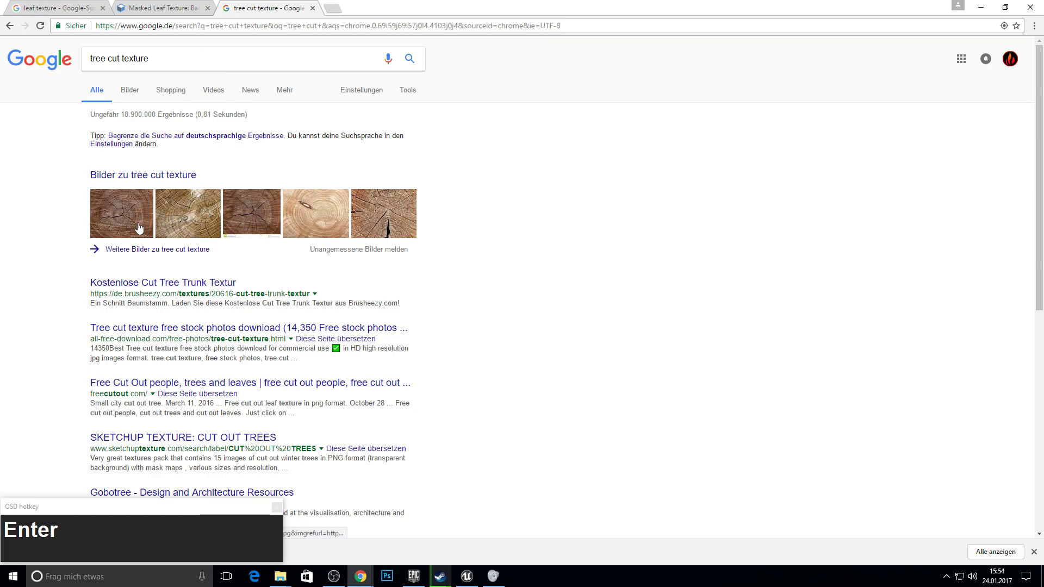
left_click(137, 93)
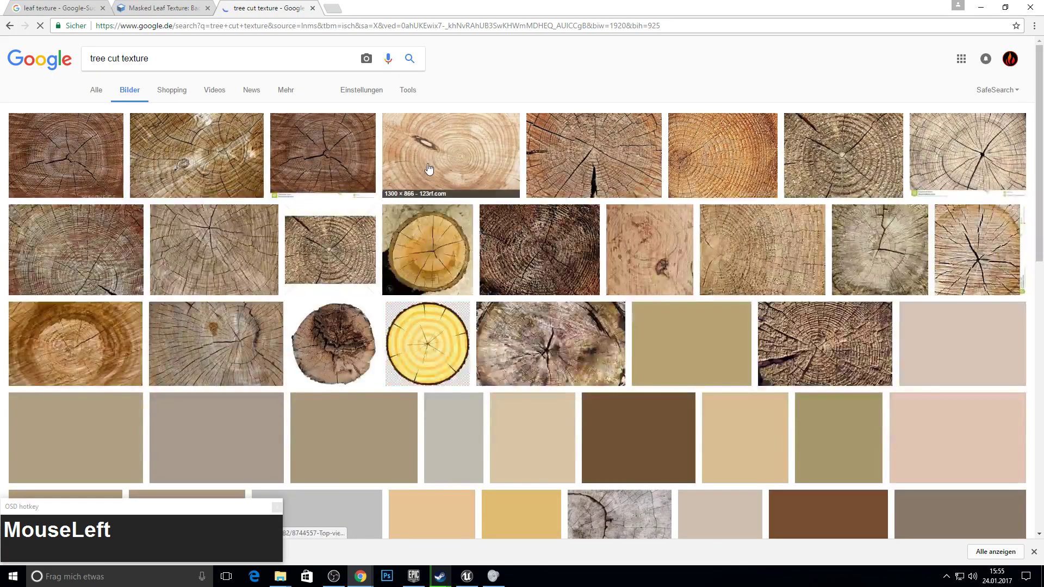
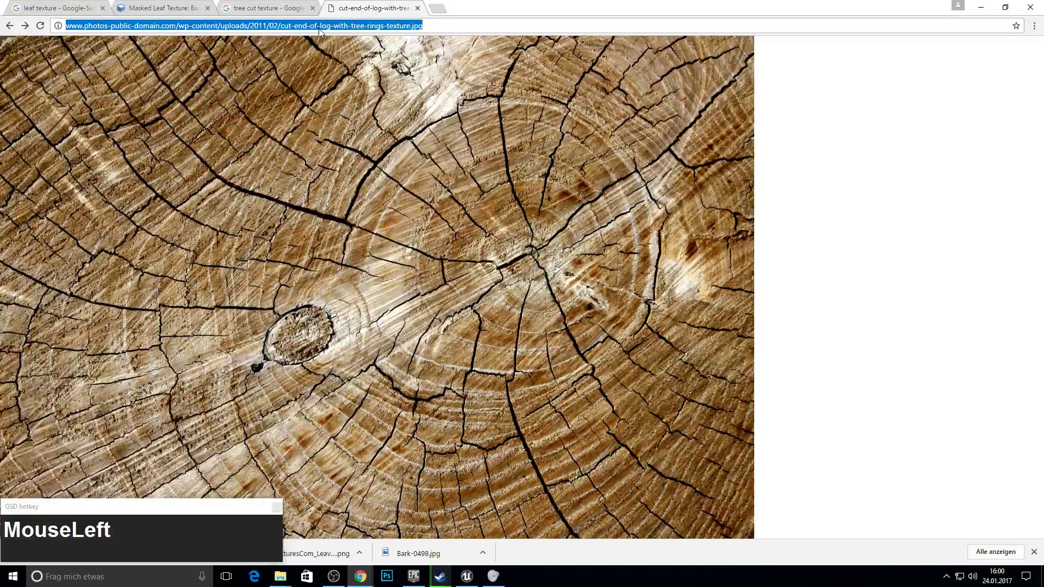
- Search Google Images for 'tree texture' and open the light wood-grain image full size
type("tree_texture")
key("Return")
left_click(135, 96)
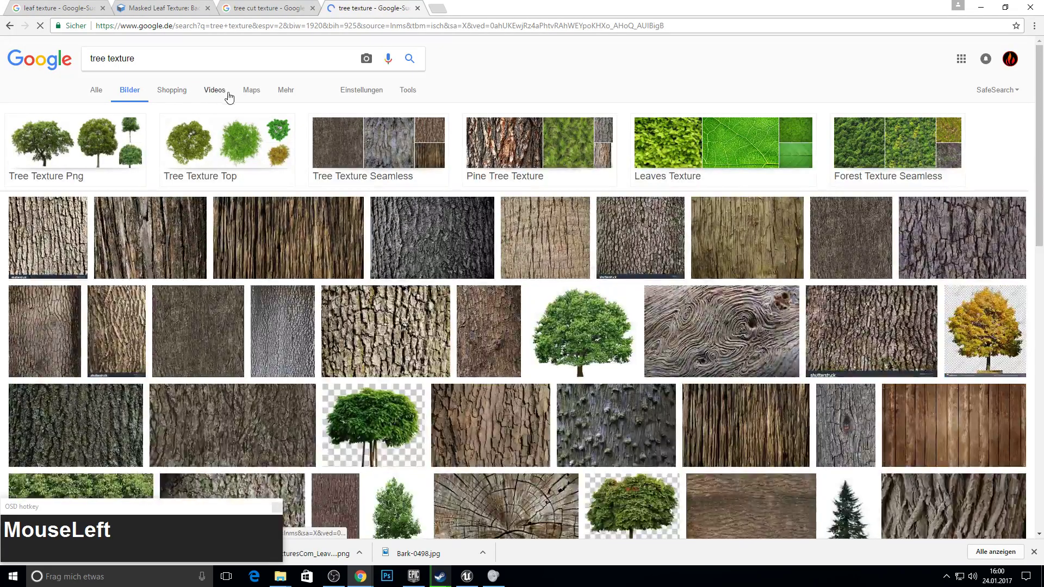
scroll("down", 3)
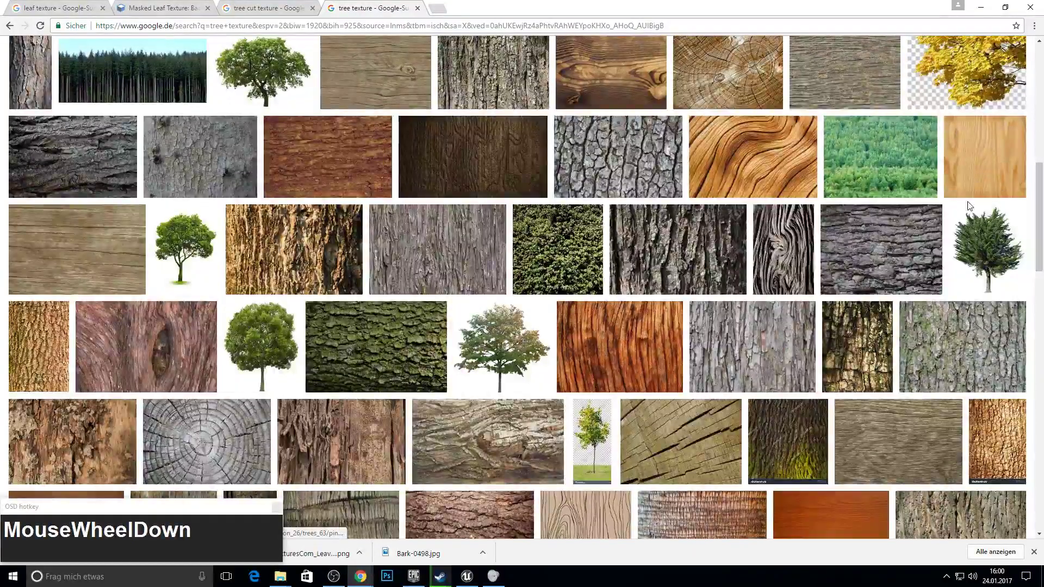
left_click_drag(545, 466, 907, 117)
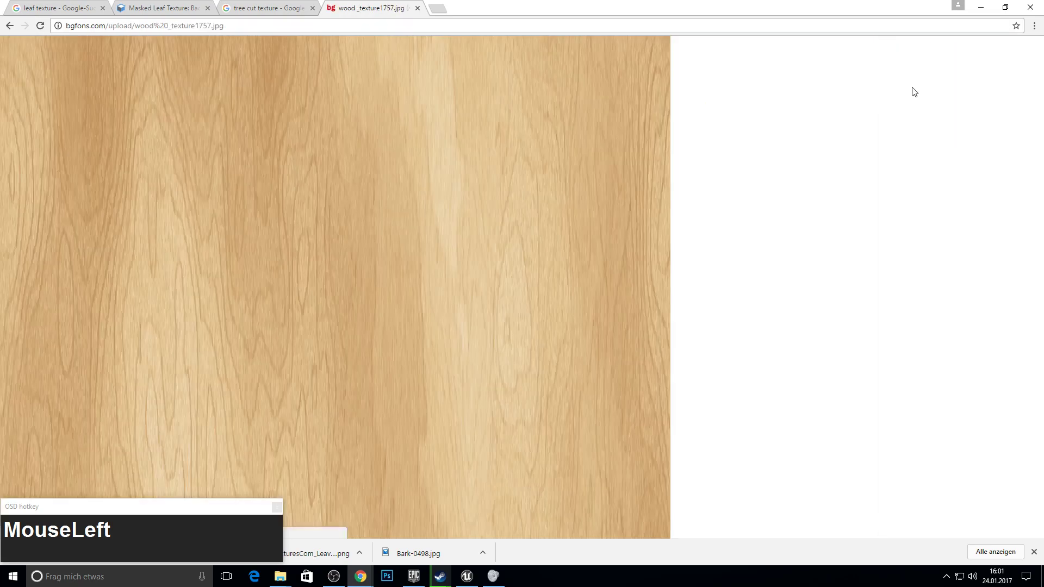
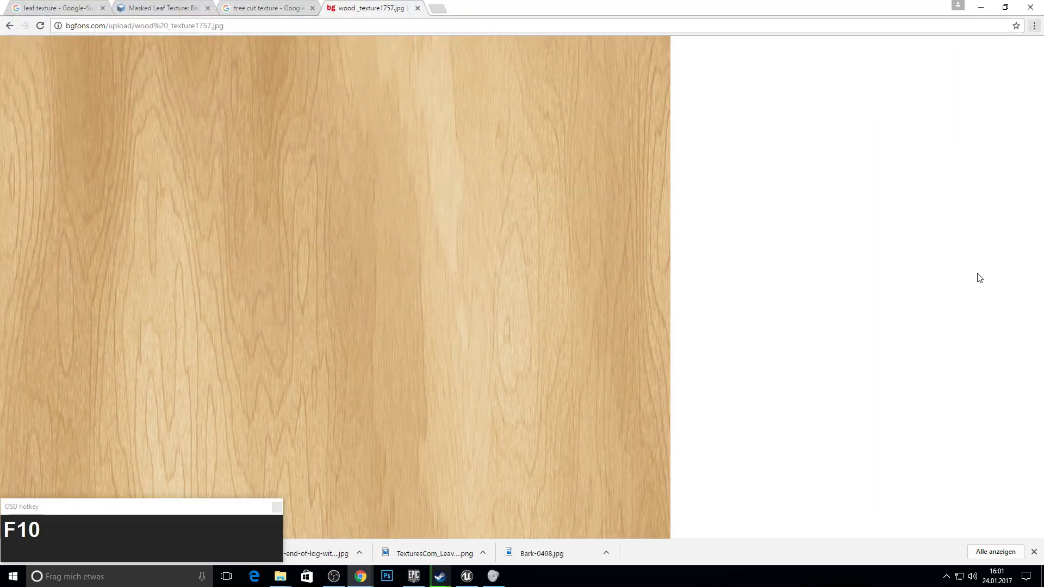
left_click(804, 197)
key("F10")
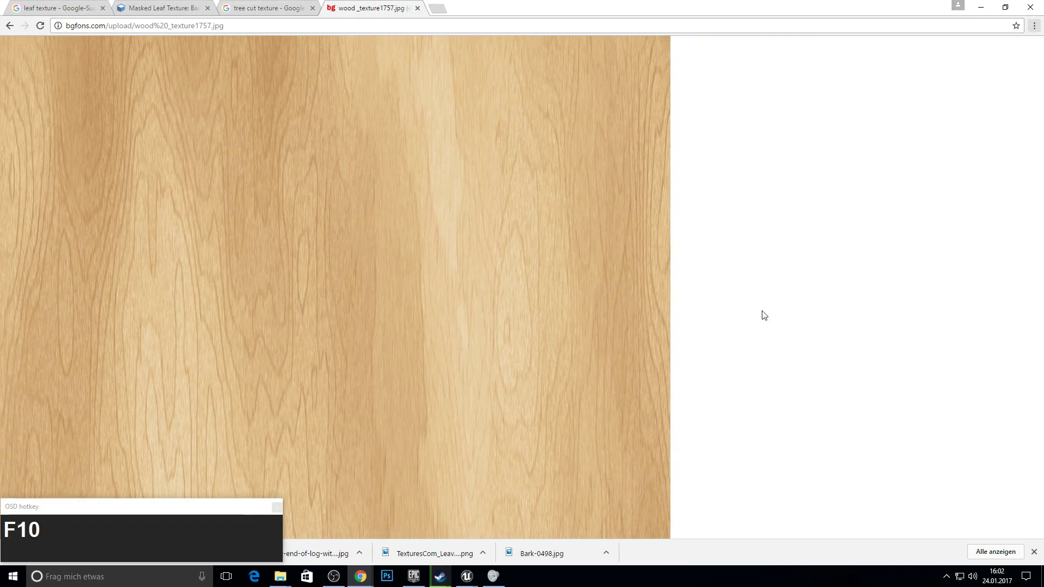
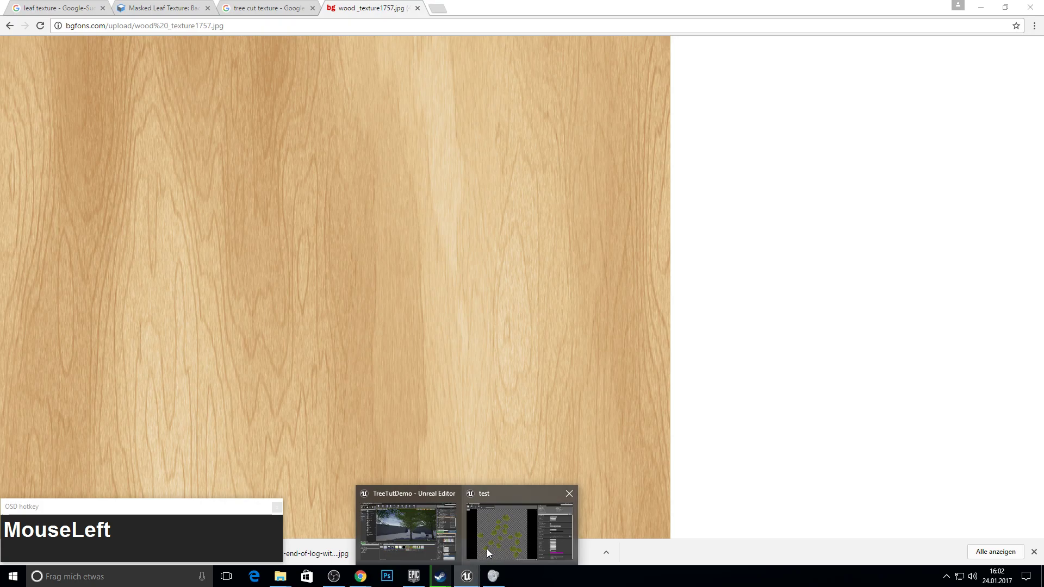
left_click(491, 550)
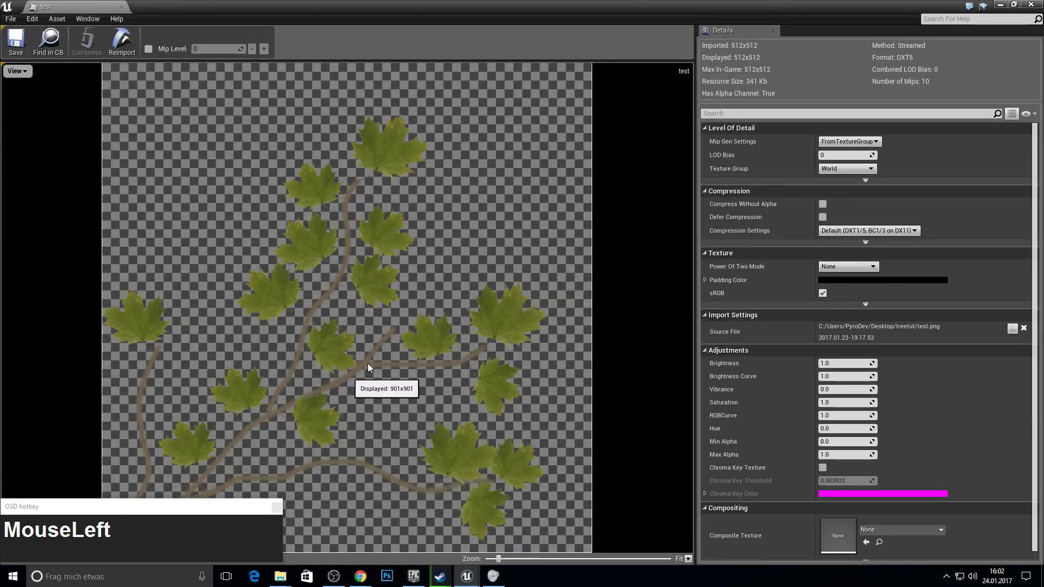
left_click(351, 316)
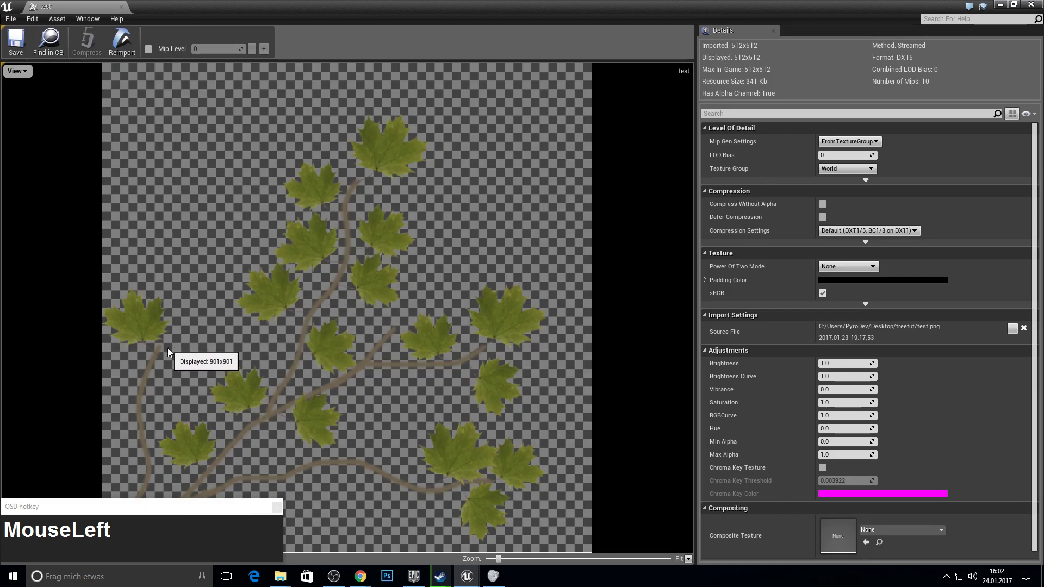
left_click(158, 376)
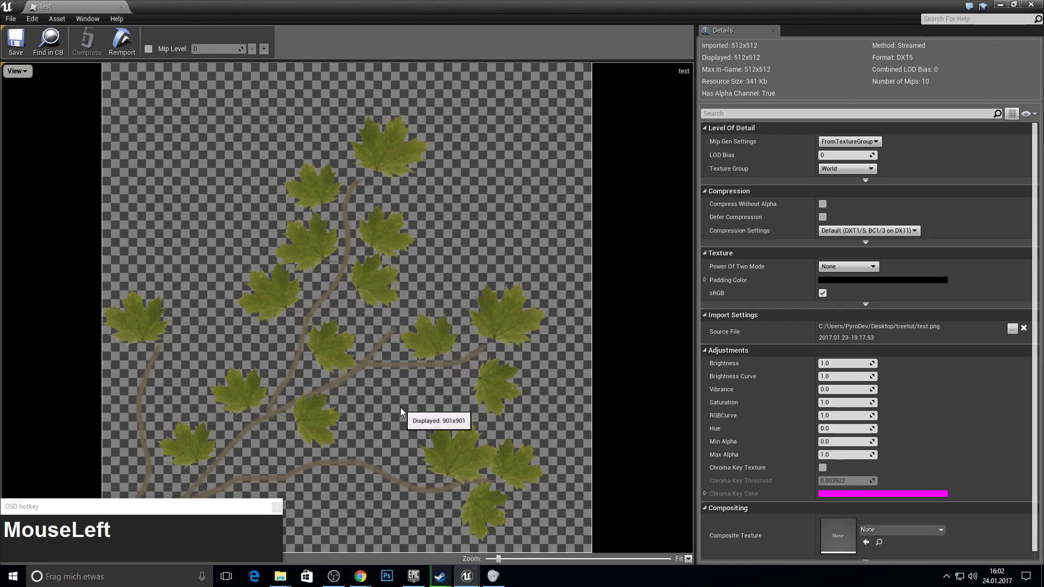
left_click(405, 409)
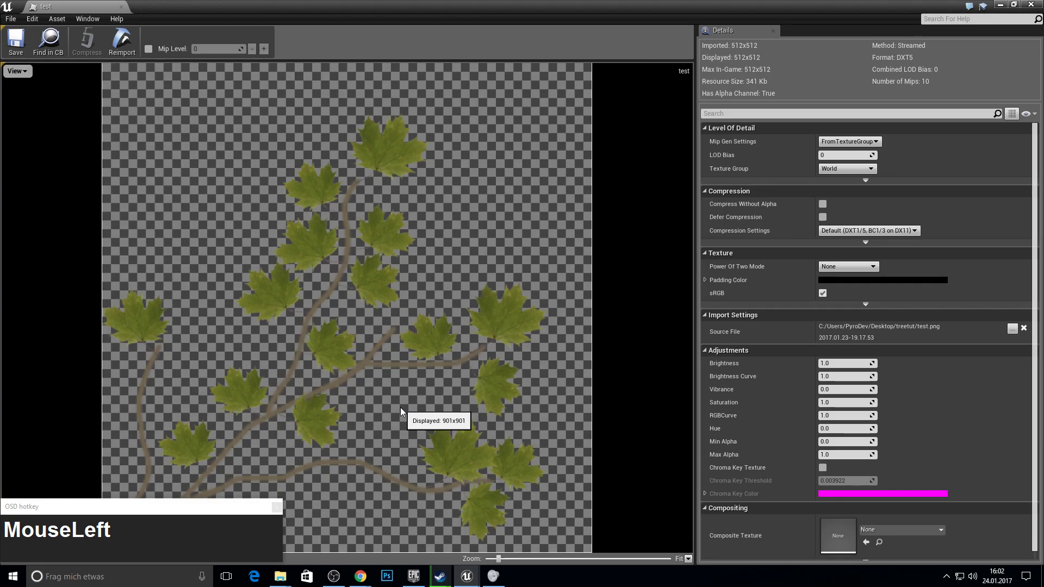
key("F10")
- Launch Photoshop and start a new 512×512 document with a transparent background
left_click(391, 575)
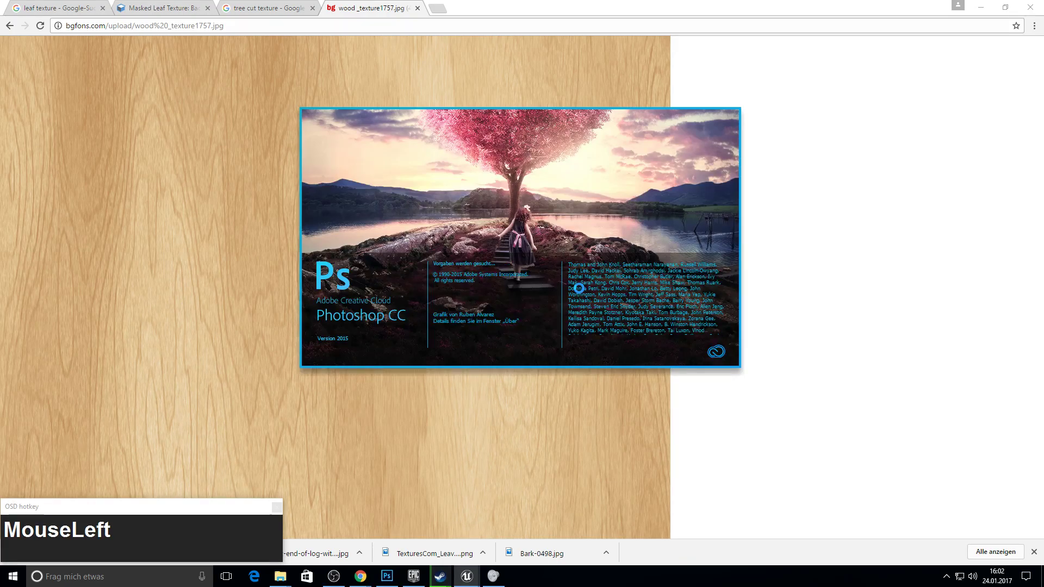
key("F10")
key("F10")
left_click(38, 10)
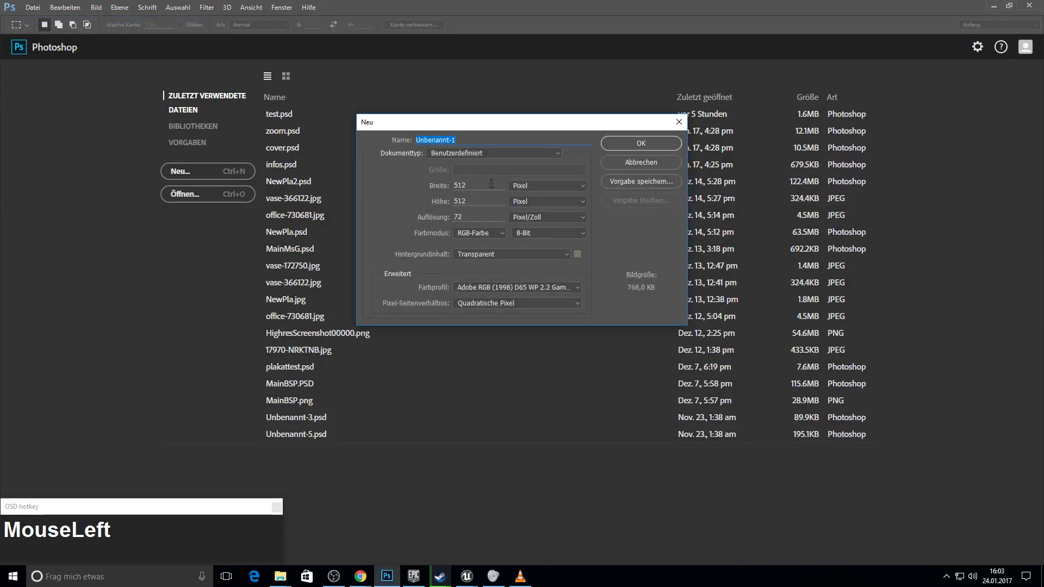
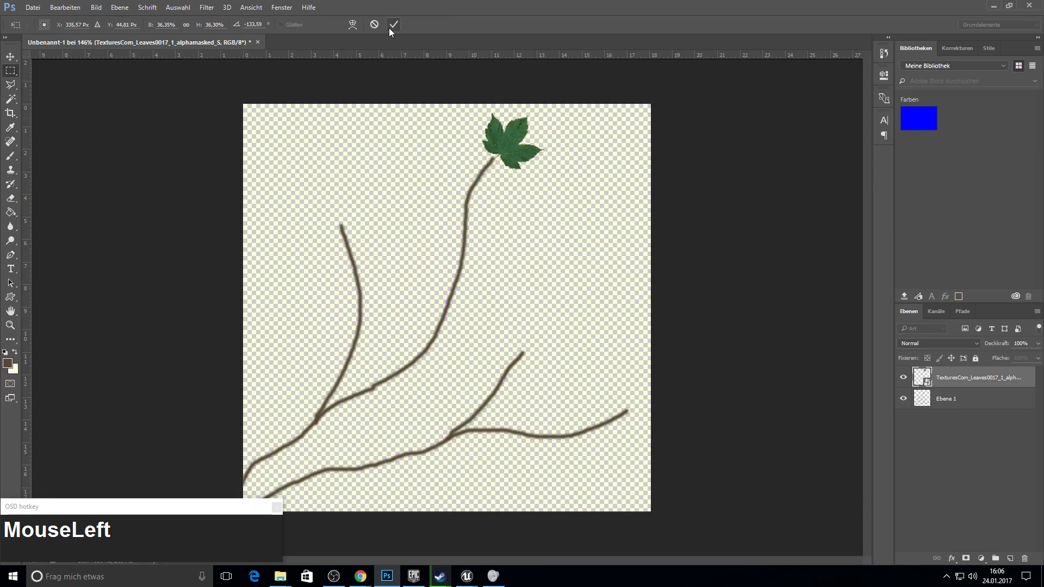
- Commit the leaf placement and save the branch image as test.png in the DEMO folder
key("F11")
key("F10")
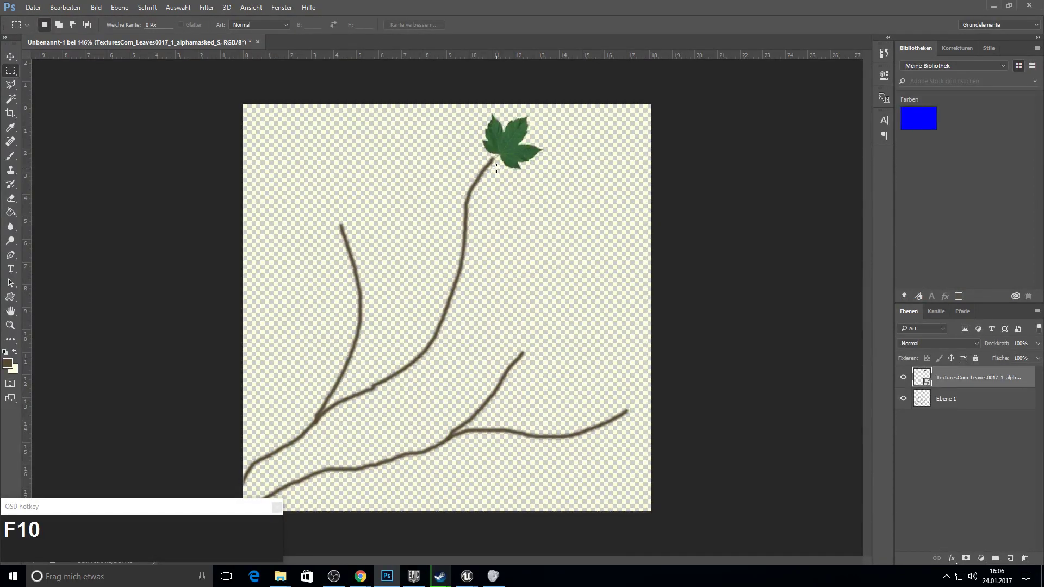
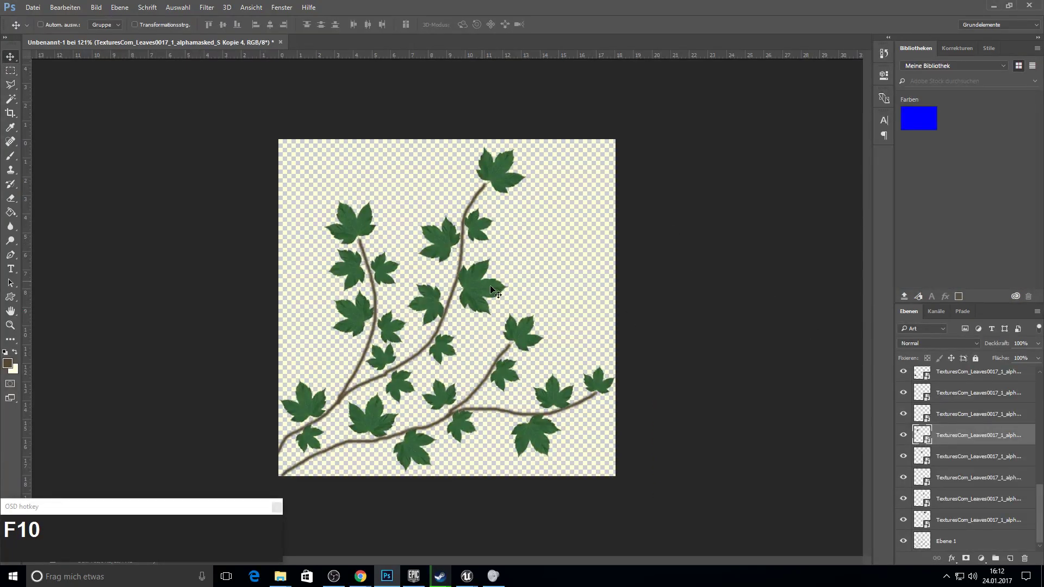
scroll("up", 3)
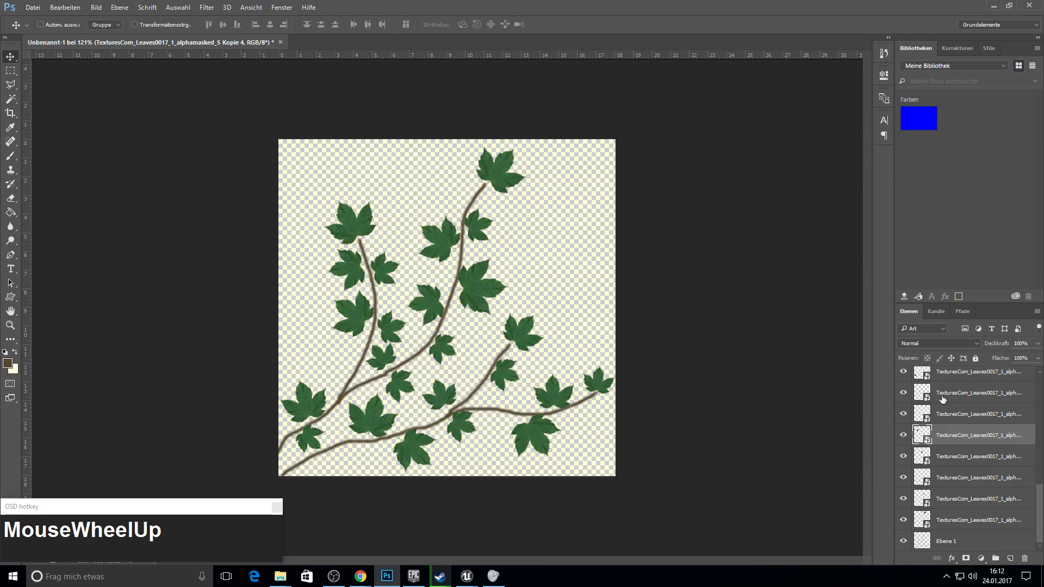
left_click_drag(31, 8, 57, 239)
type("test")
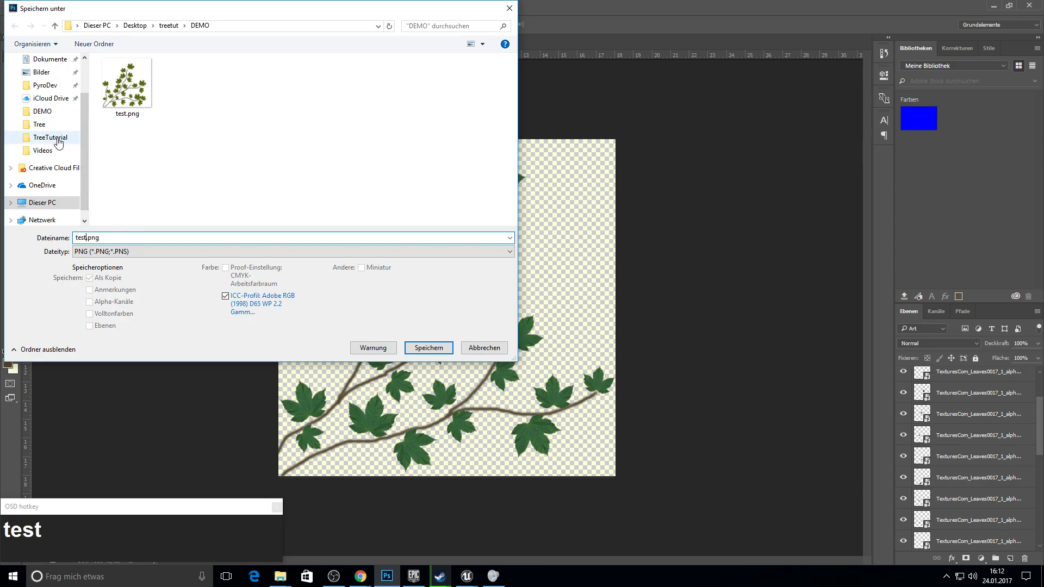
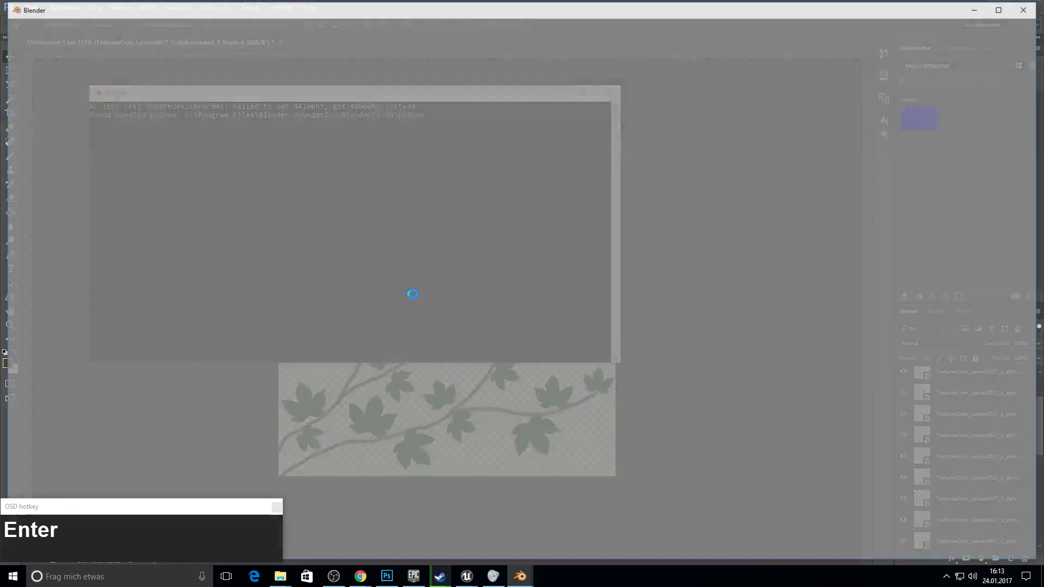
- Launch Blender and delete all default scene objects
key("F11")
key("F10")
middle_click(329, 251)
key("a")
key("a")
key("x")
left_click(394, 263)
- Switch to front orthographic view and bring up the Add menu with Sapling Tree Gen enabled
middle_click(510, 272)
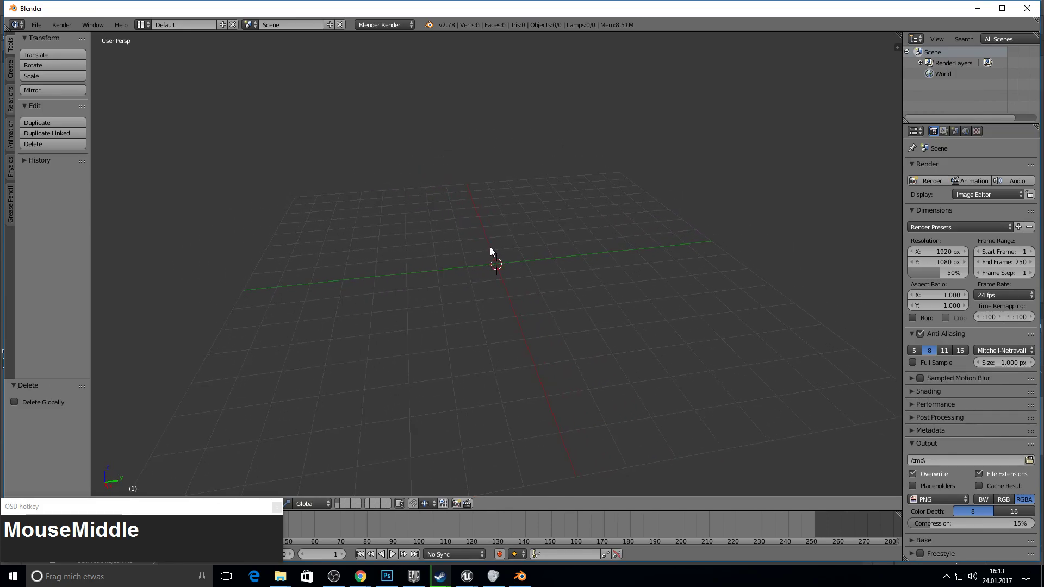
key("KP_1")
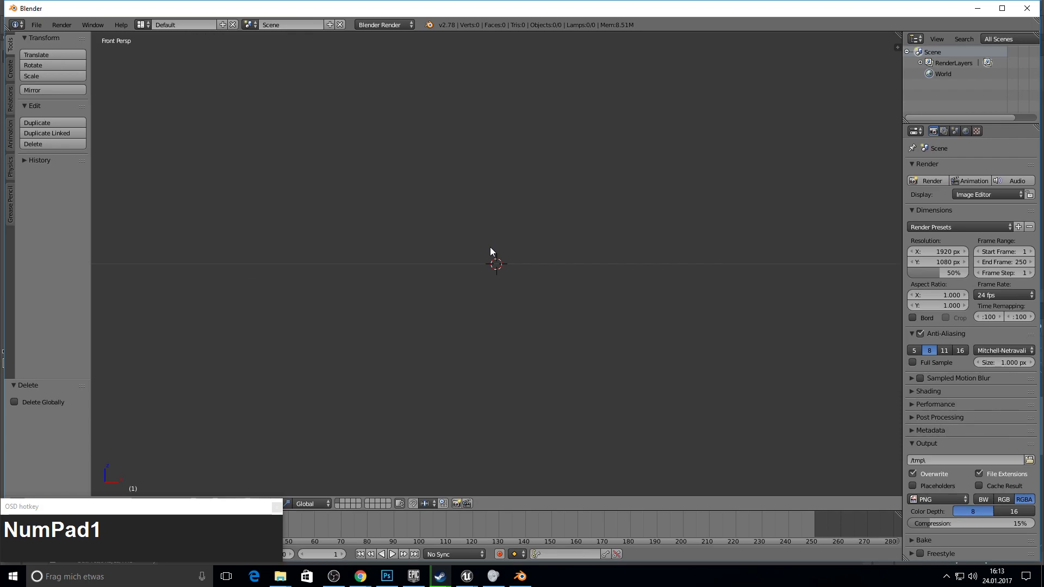
key("KP_5")
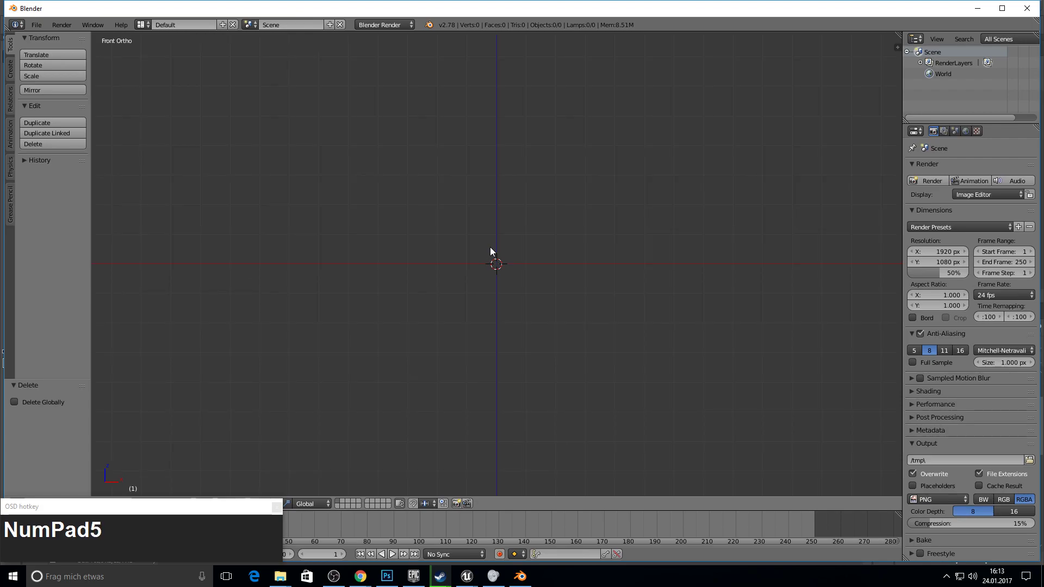
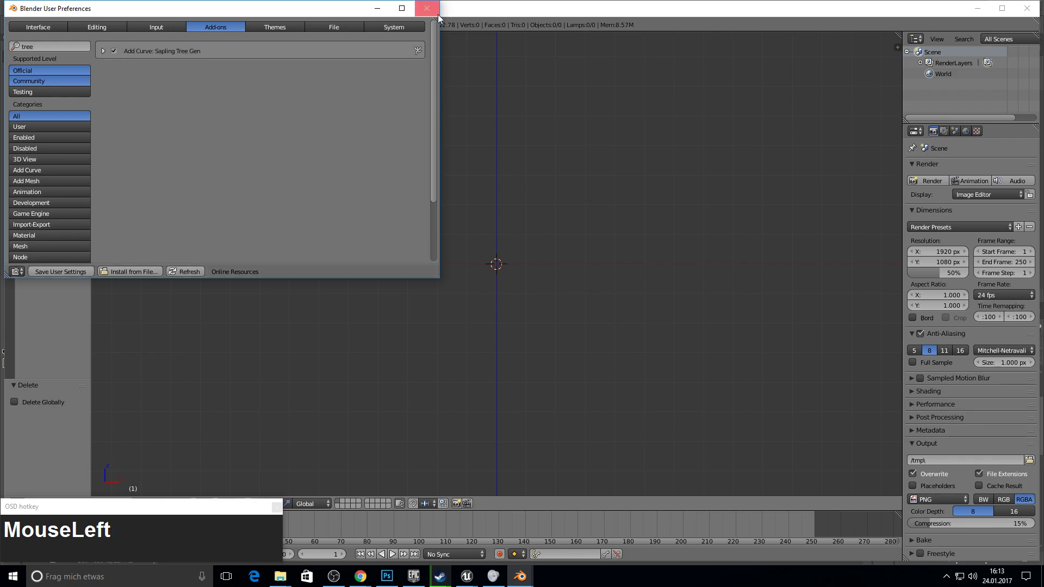
key("F10")
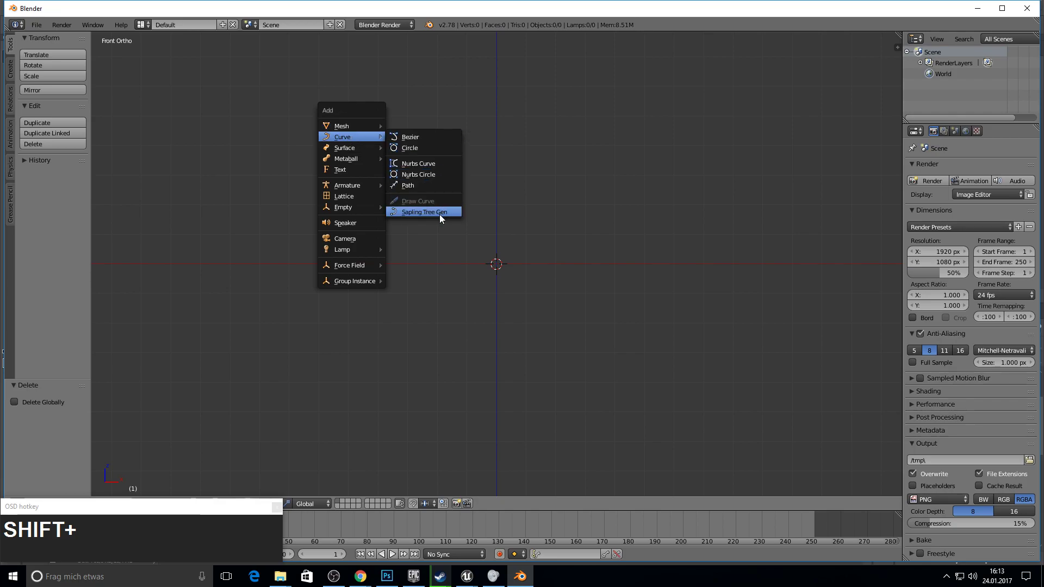
- Add a Sapling tree to the scene and inspect it with Bevel enabled
left_click(443, 217)
scroll("down", 3)
middle_click(368, 181)
scroll("up", 3)
middle_click(360, 244)
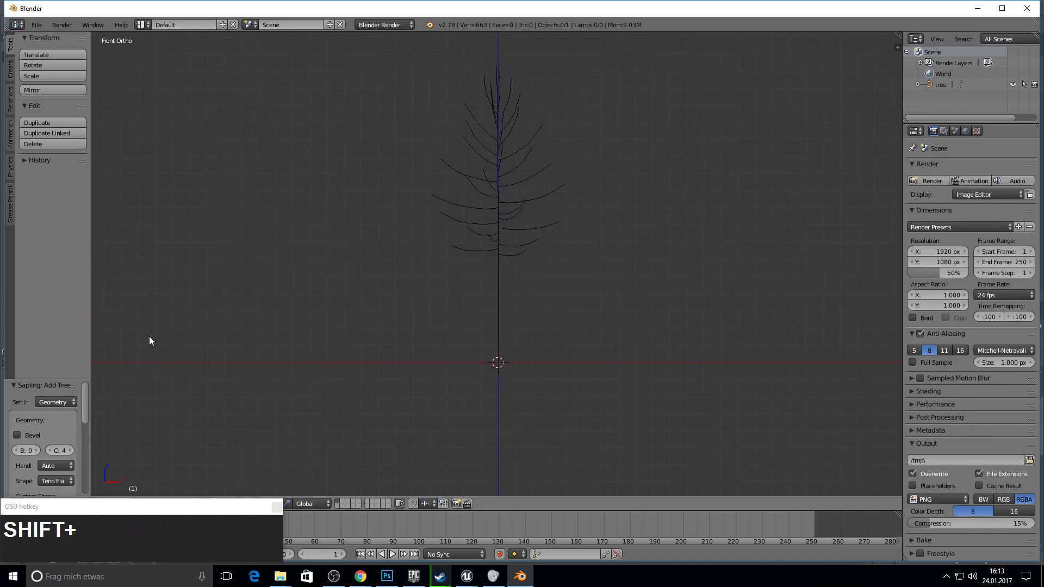
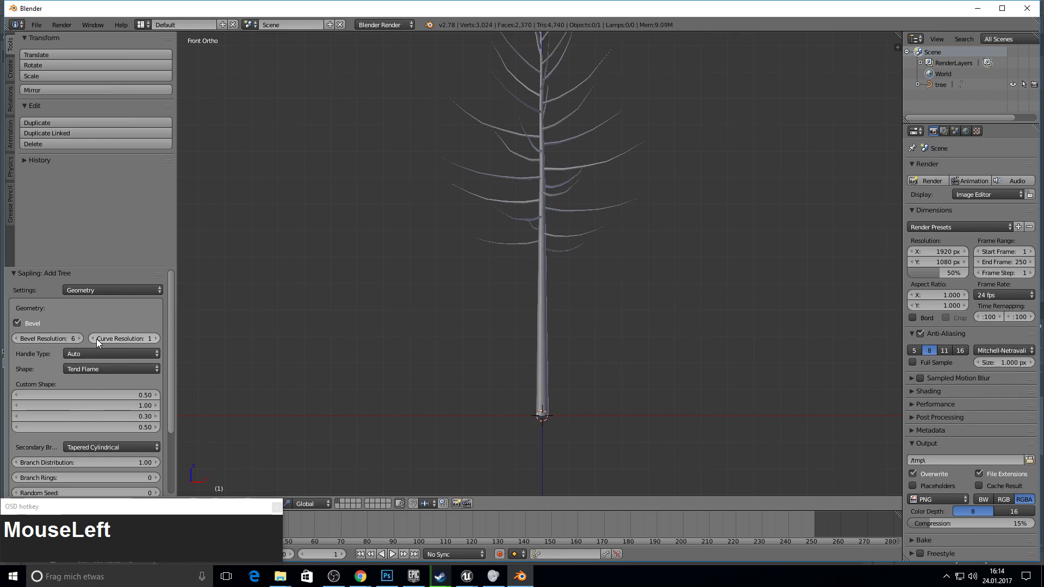
scroll("down", 3)
scroll("up", 3)
scroll("down", 3)
scroll("up", 3)
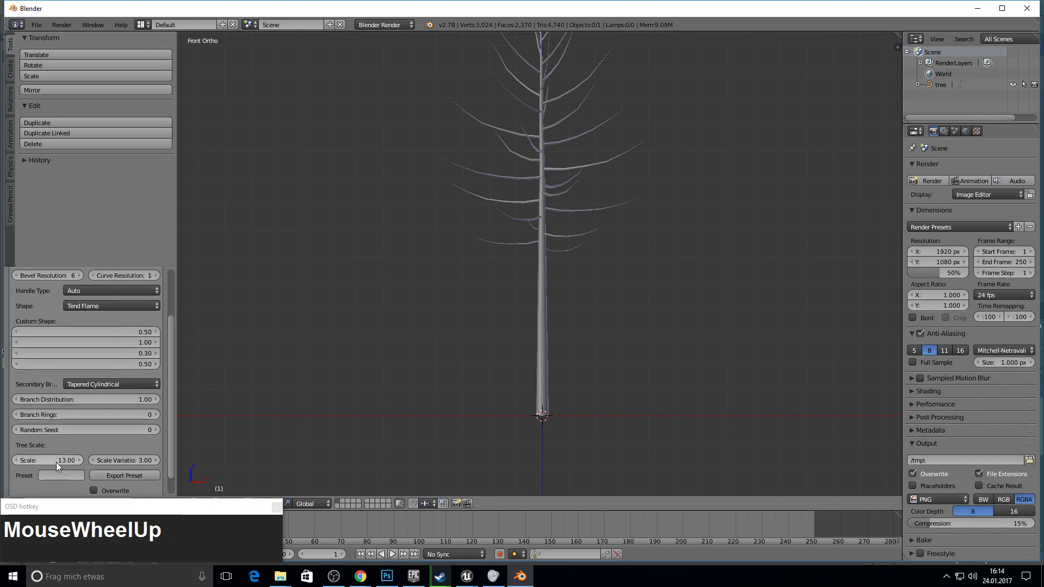
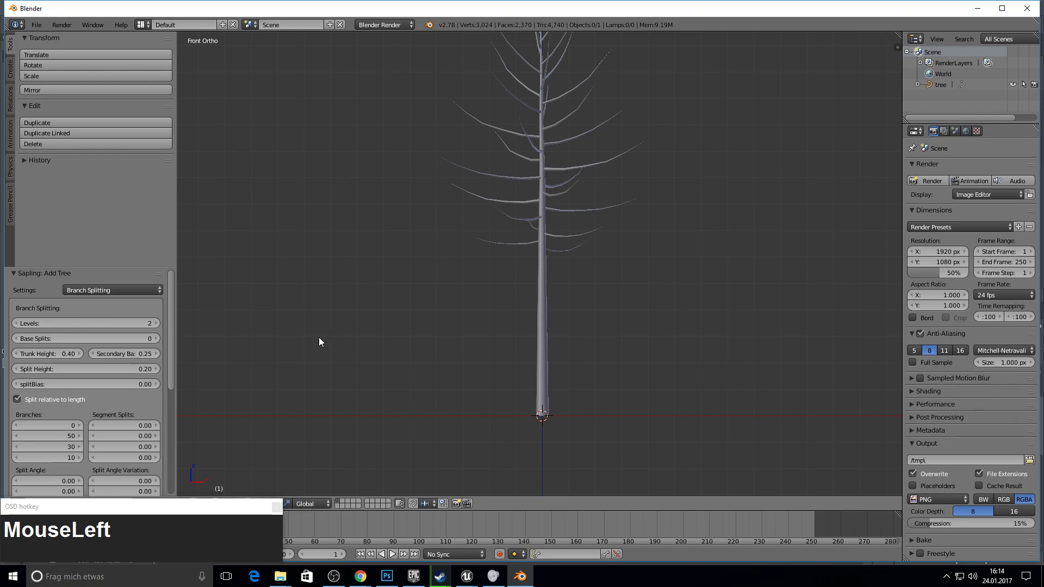
- Set trunk height to 0.25 and 100 branches on the second and third levels
scroll("down", 3)
left_click_drag(161, 303, 58, 334)
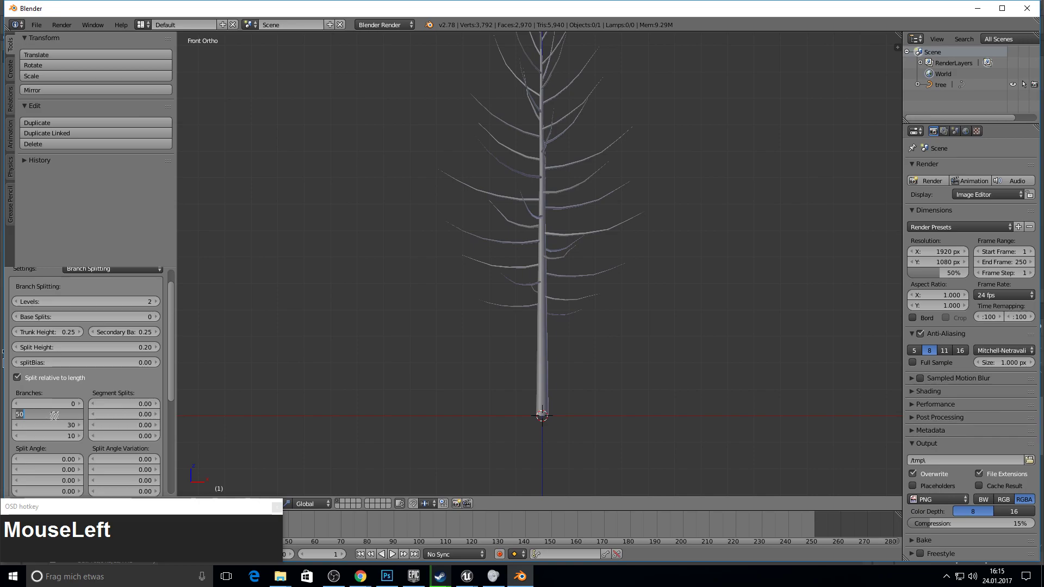
key("KP_1")
key("KP_0")
key("Return")
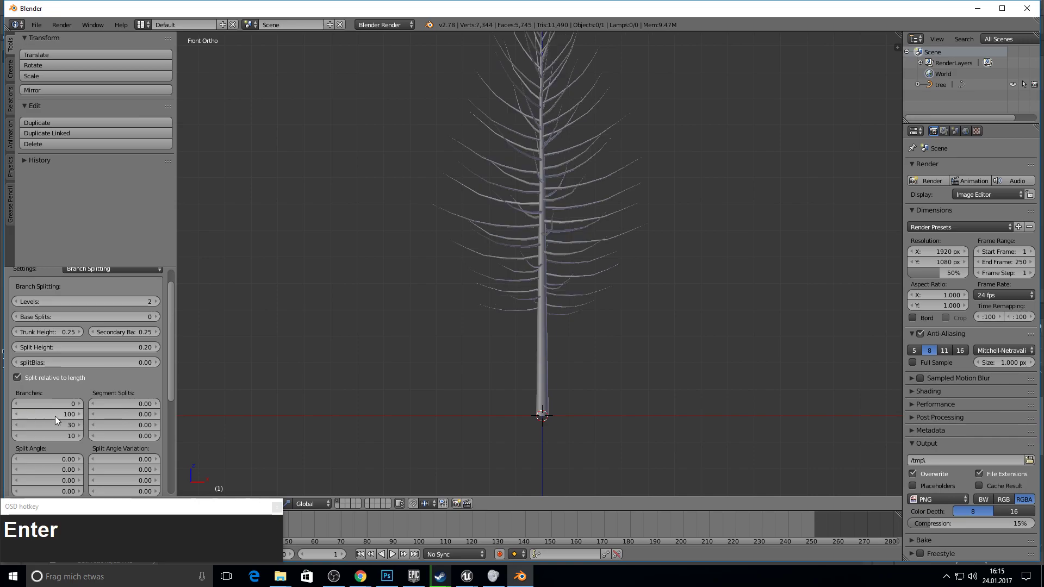
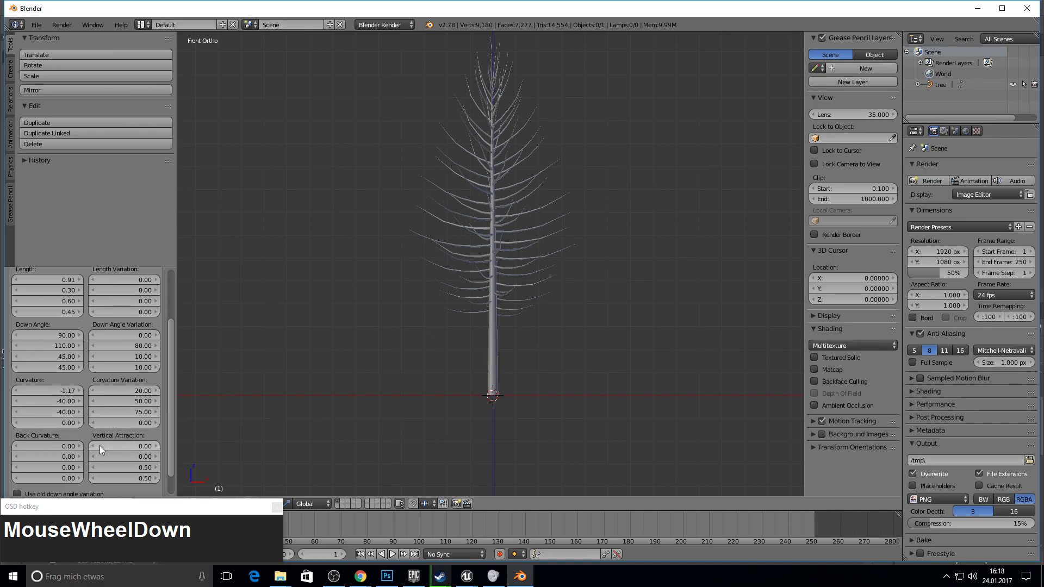
- Adjust the Branch Growth lengths to 0.54 for the third level and 1.05 for the fourth
scroll("up", 3)
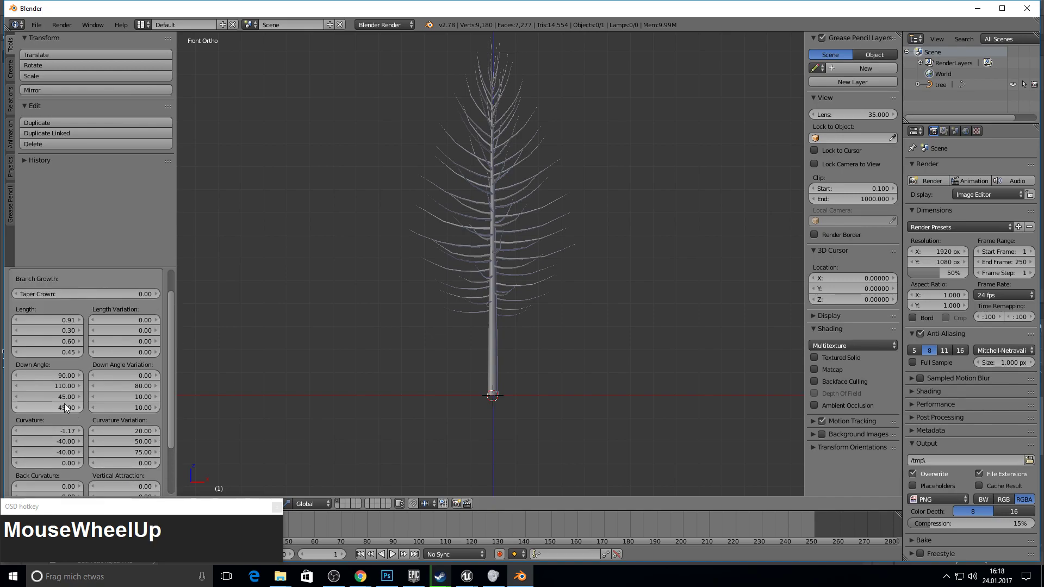
left_click_drag(67, 379, 83, 360)
scroll("up", 3)
scroll("down", 3)
scroll("up", 3)
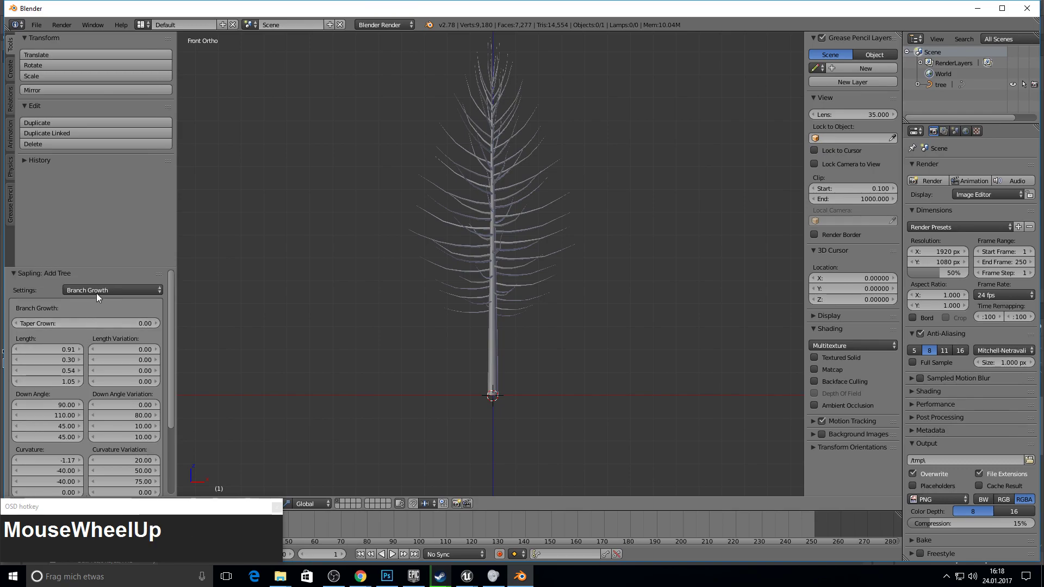
left_click(107, 297)
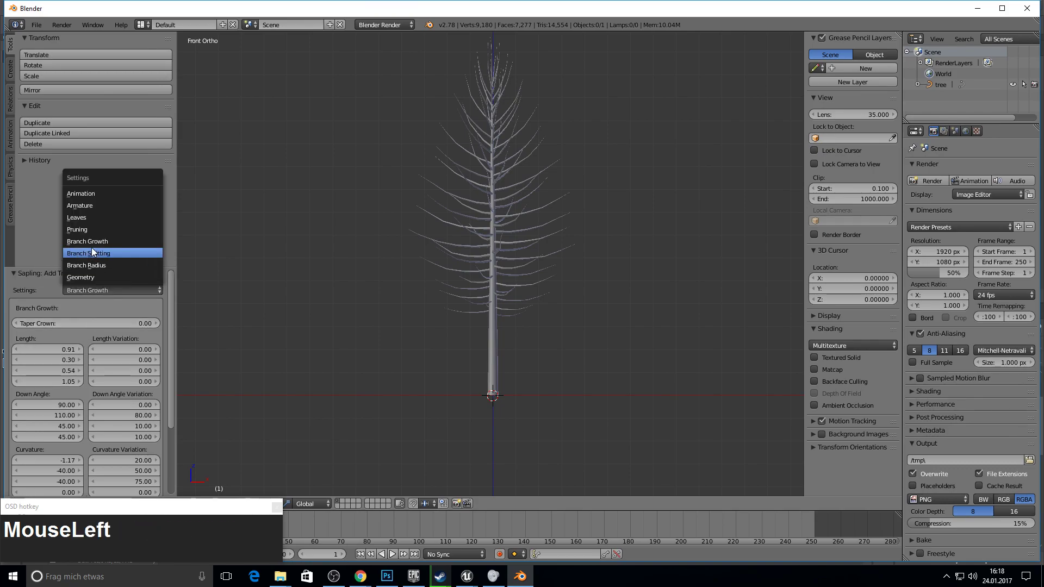
- Enable Show Leaves and raise the leaf count to 50 with a larger leaf scale
key("F10")
left_click_drag(95, 341, 38, 328)
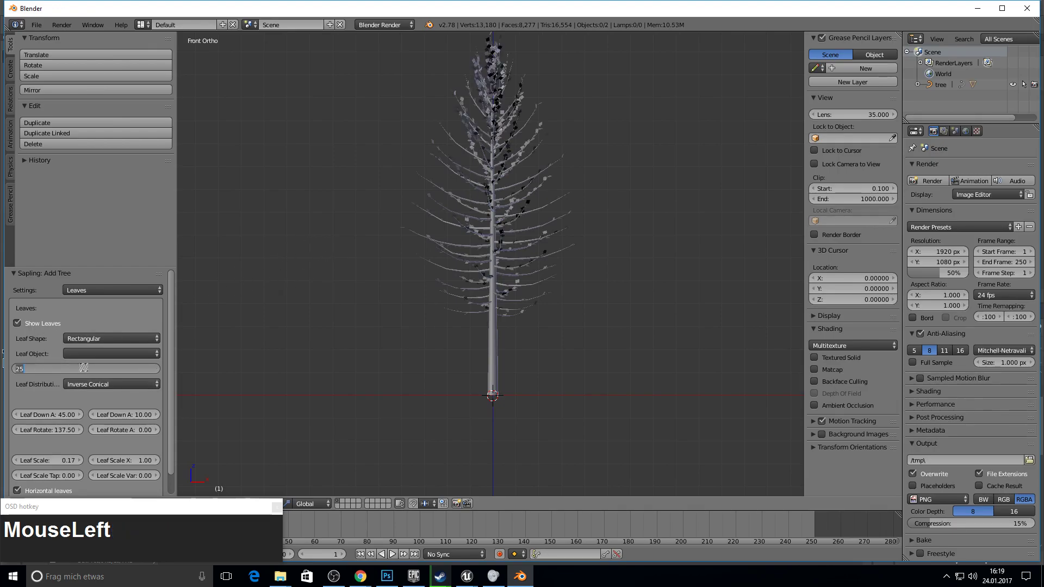
key("KP_5")
key("Return")
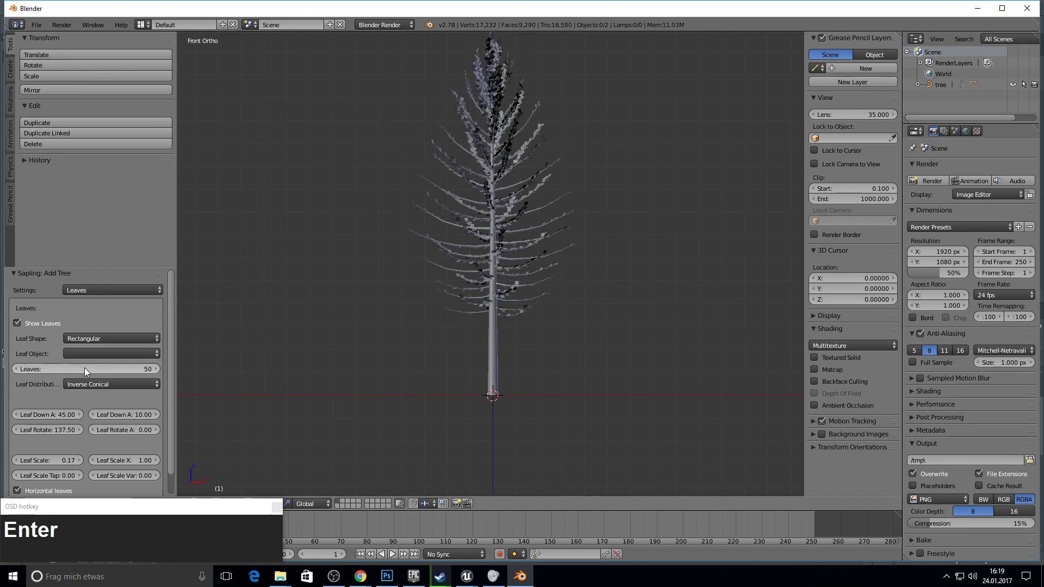
scroll("down", 3)
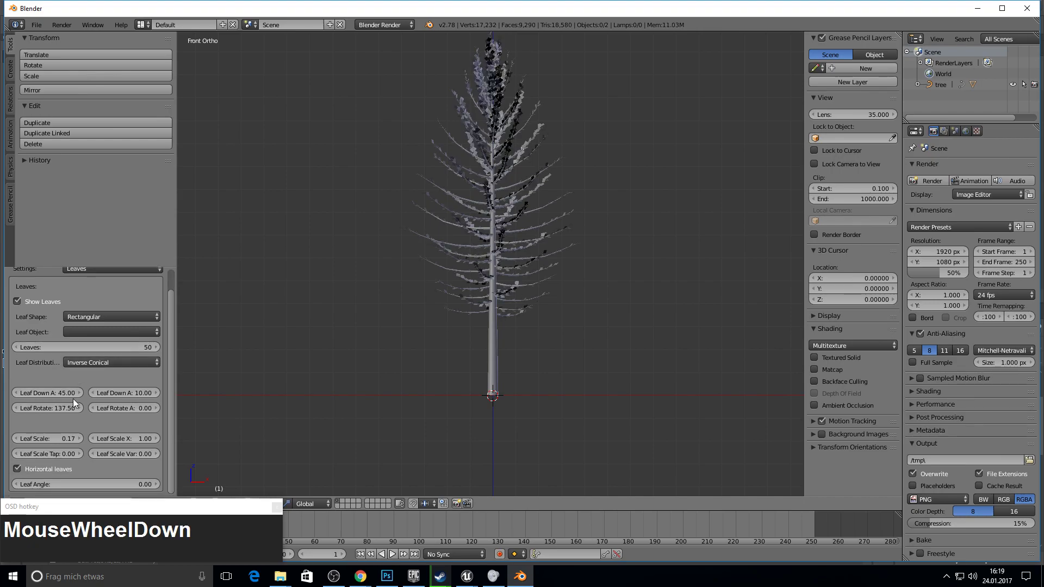
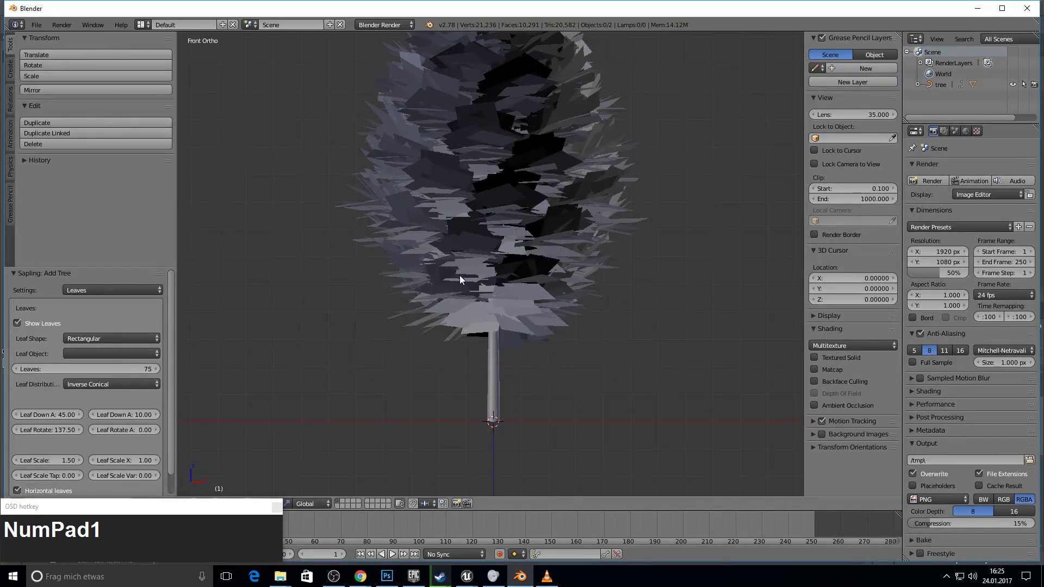
- Select both the tree trunk and its leaves objects from the front view
scroll("up", 3)
scroll("down", 3)
key("a")
type("MouseWheelDowna")
key("a")
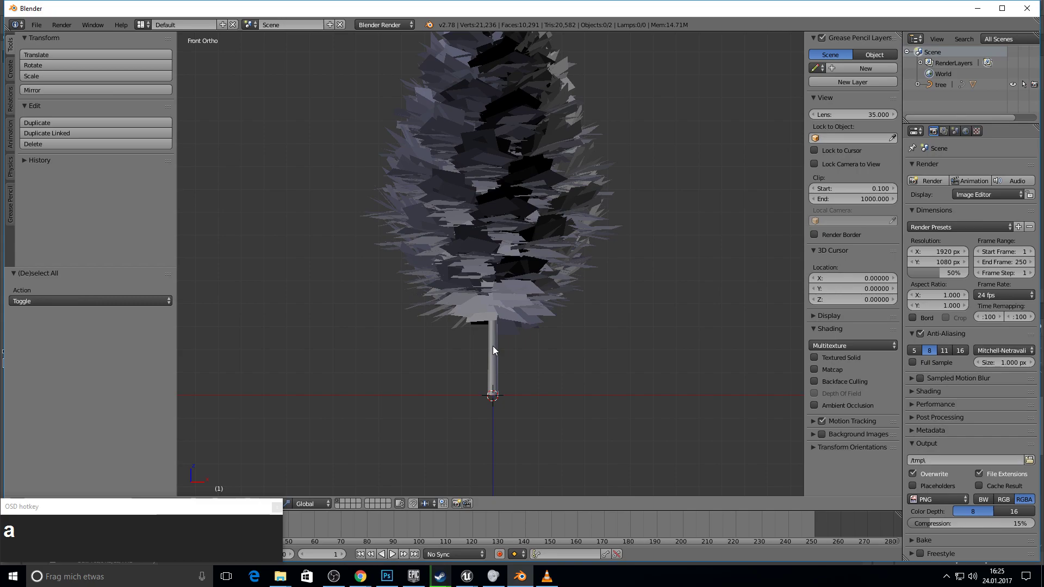
right_click(496, 350)
right_click(523, 285)
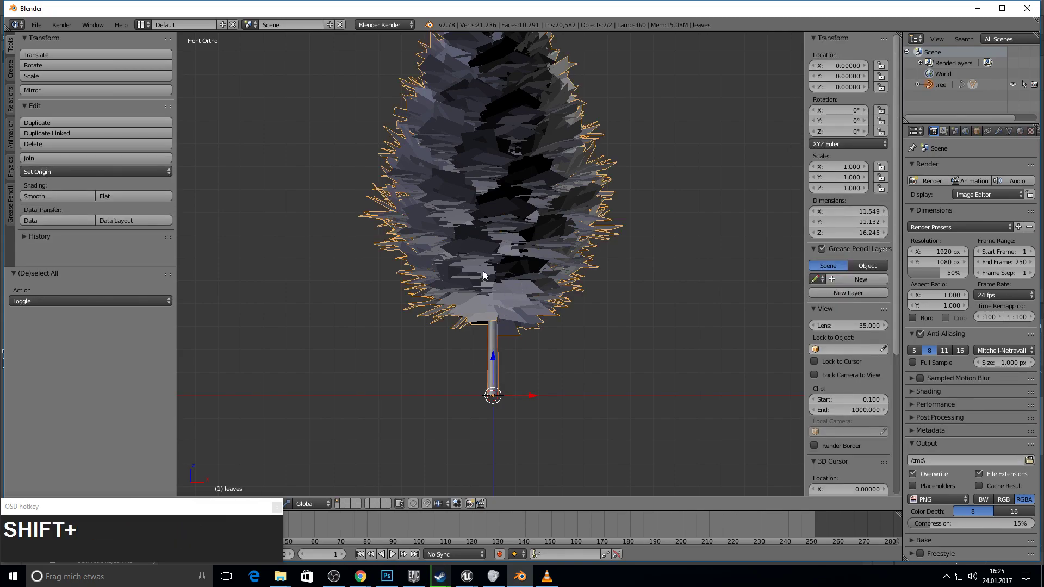
key("a")
key("F10")
middle_click(662, 269)
key("a")
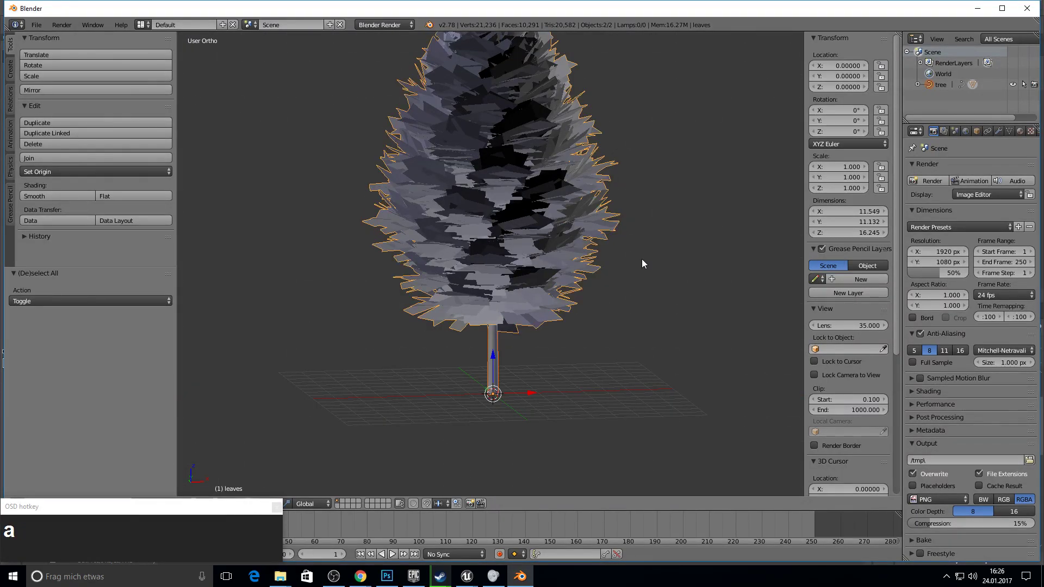
key("KP_1")
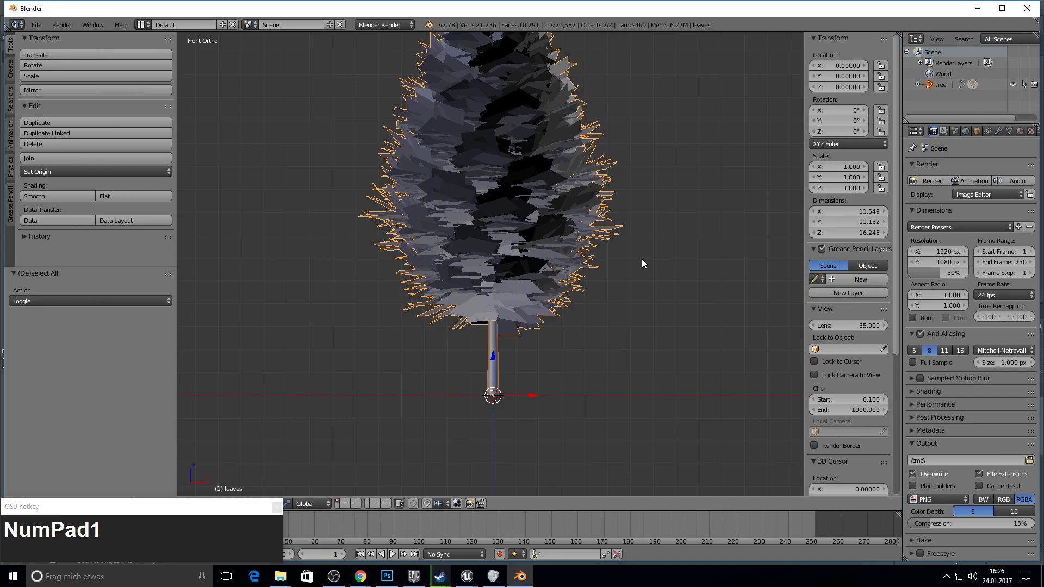
- Convert the selected curves to meshes with Alt+C and check the result in edit mode
key("alt+c")
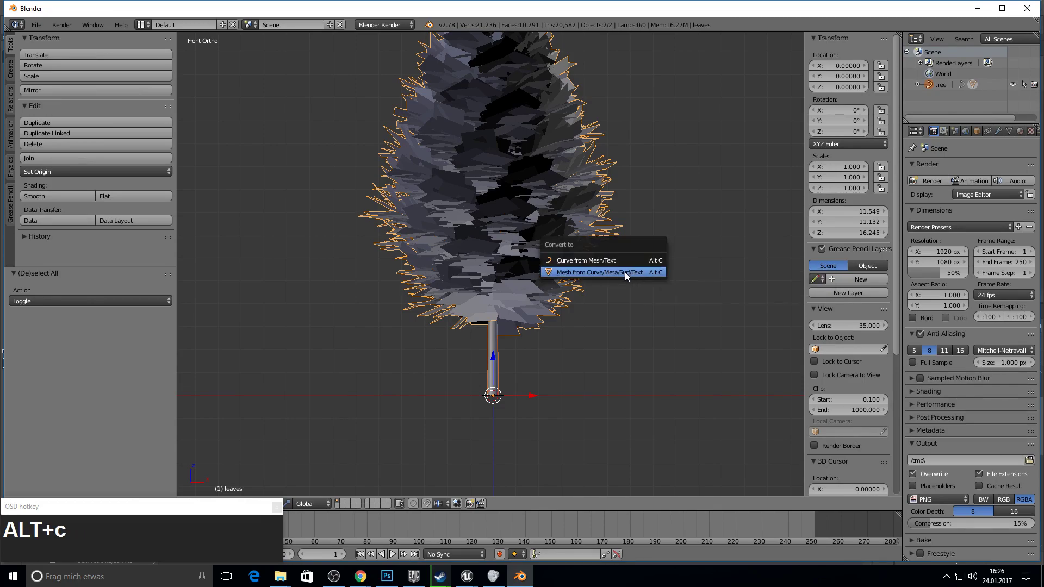
left_click(628, 276)
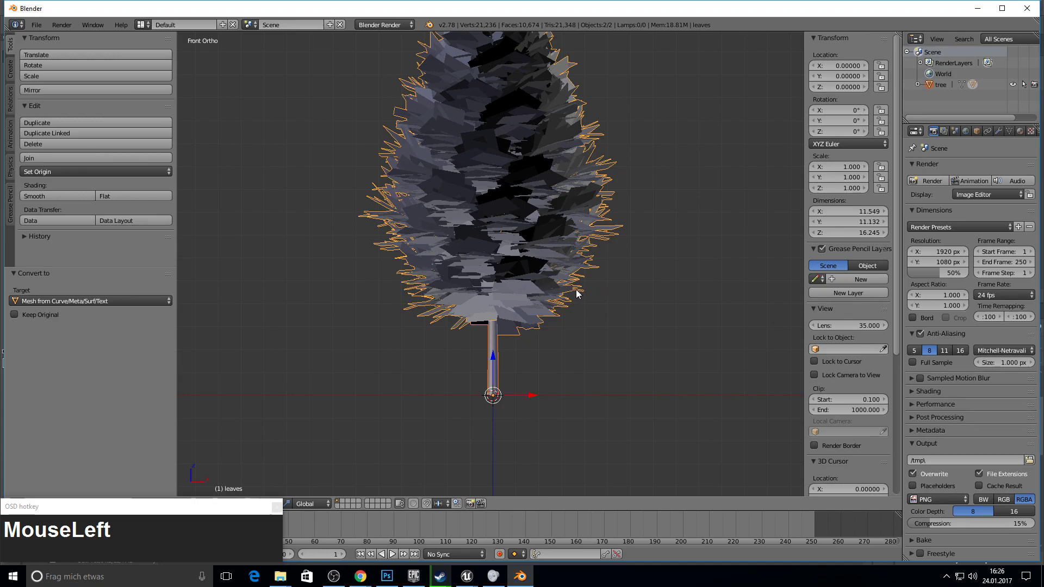
key("Tab")
key("Tab")
key("a")
type("Taba")
scroll("down", 3)
key("F10")
- Hide the leaves object and select the tree object in front view
left_click_drag(514, 223, 513, 200)
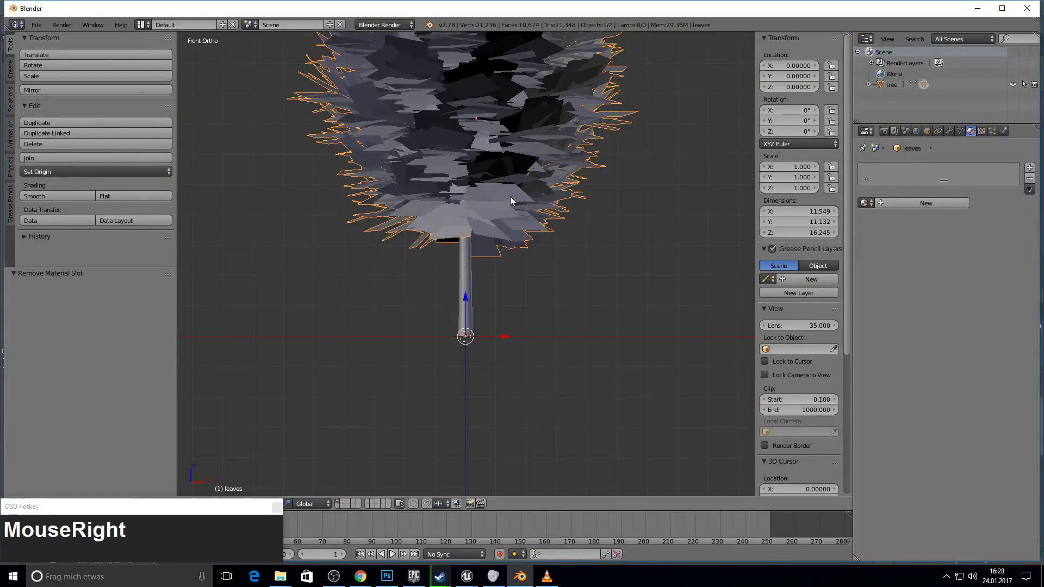
key("h")
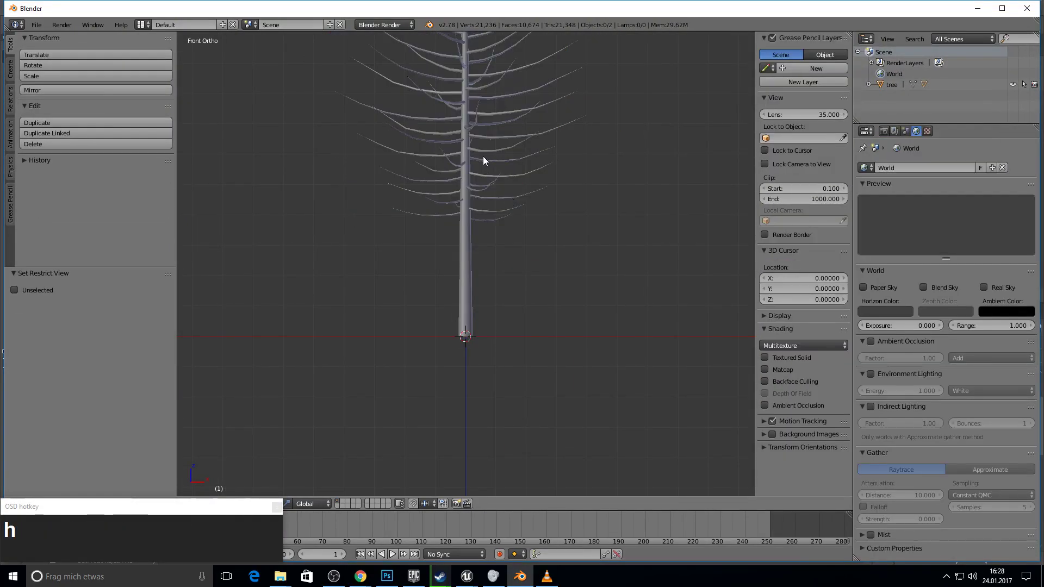
middle_click(511, 131)
key("KP_1")
key("Tab")
right_click(478, 272)
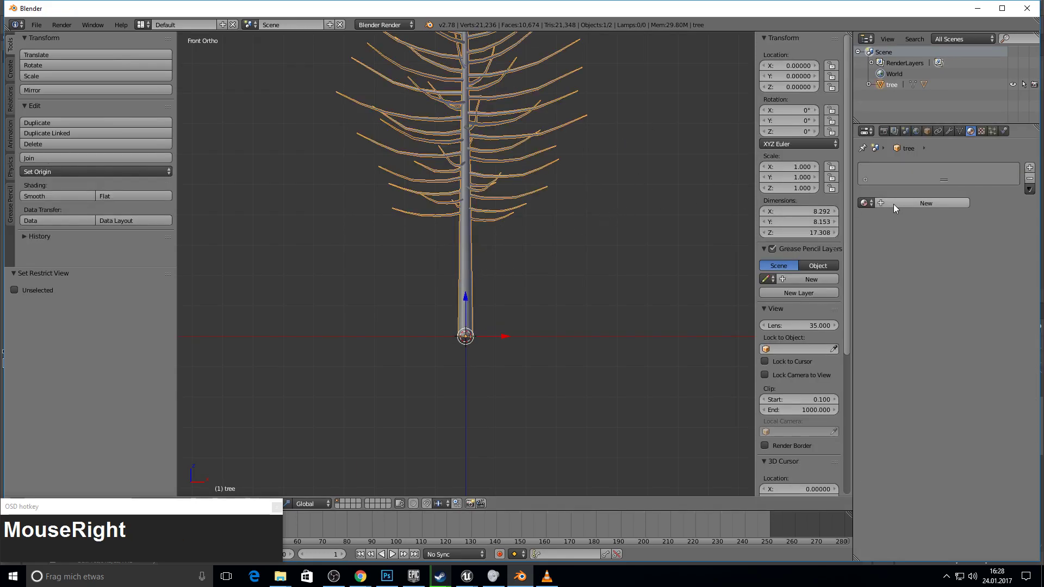
- Add a second material slot with a new material named tree.001
left_click_drag(895, 206, 902, 172)
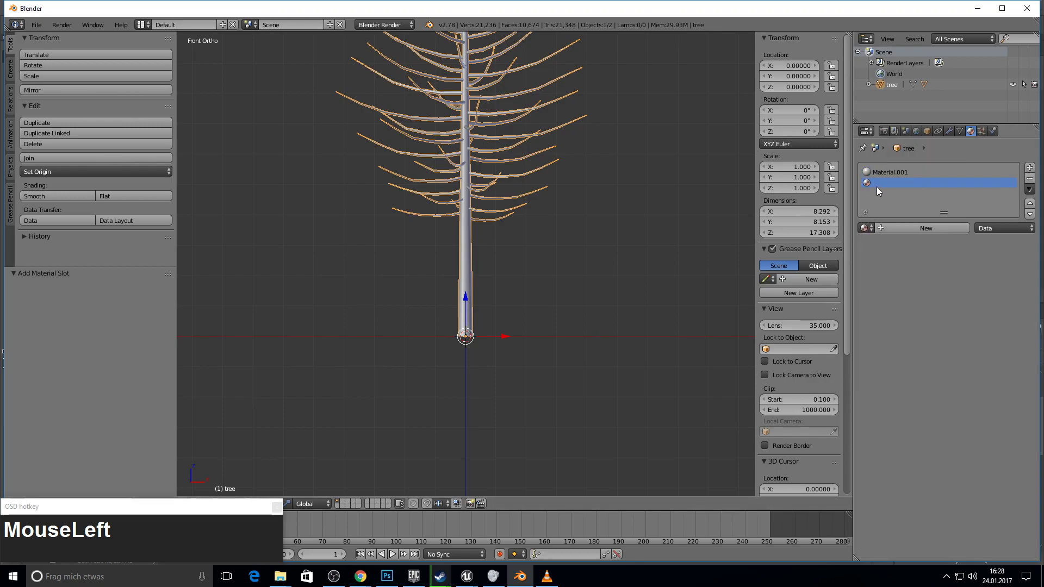
type("ttree")
- Confirm the tree.001 name and assign the tree's faces between tree.001 and Material.001 in Edit Mode
key("Return")
left_click_drag(991, 133, 197, 92)
key("F11")
left_click(976, 135)
key("Tab")
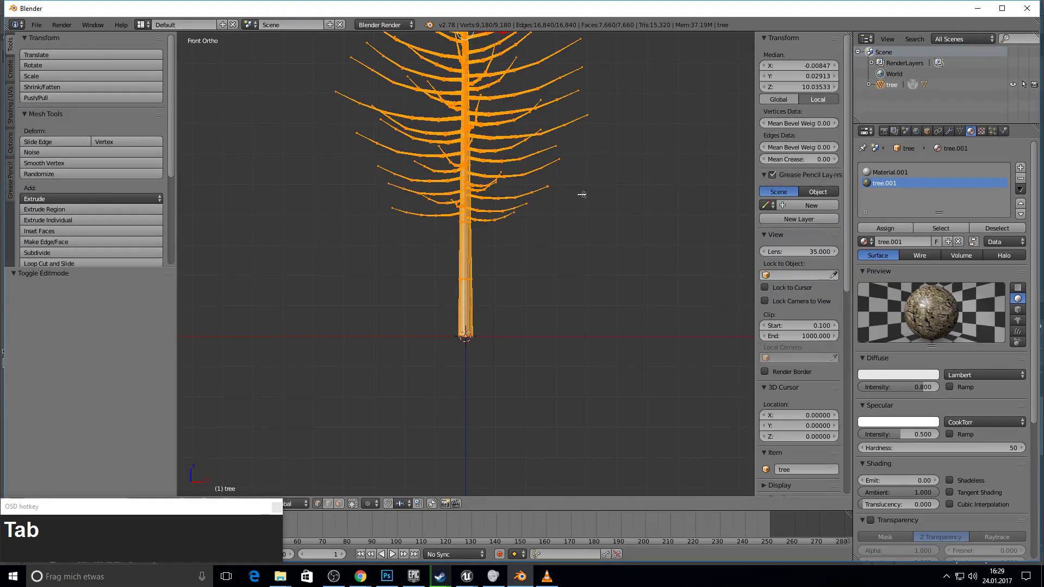
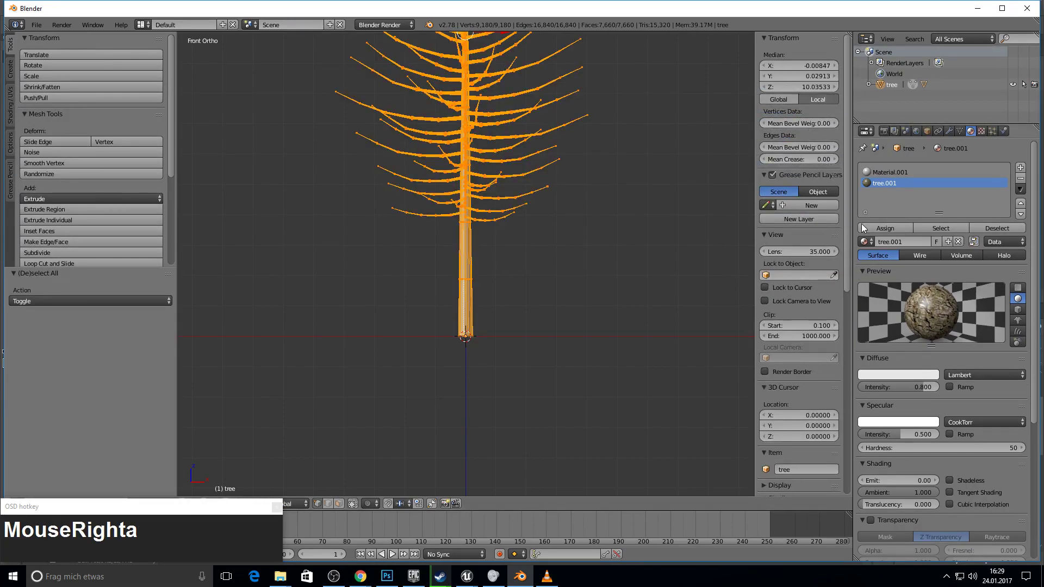
left_click(895, 177)
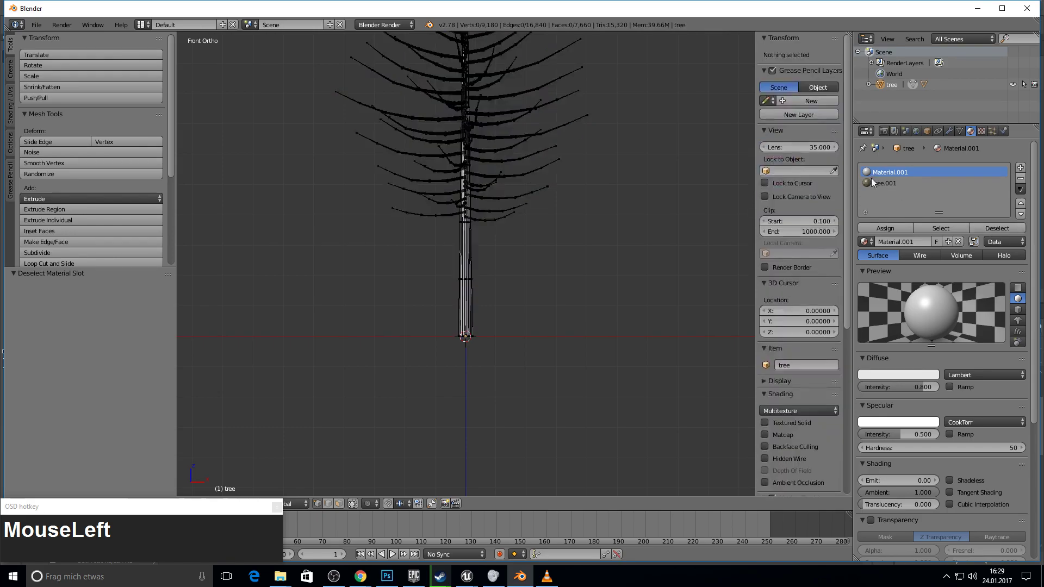
scroll("up", 3)
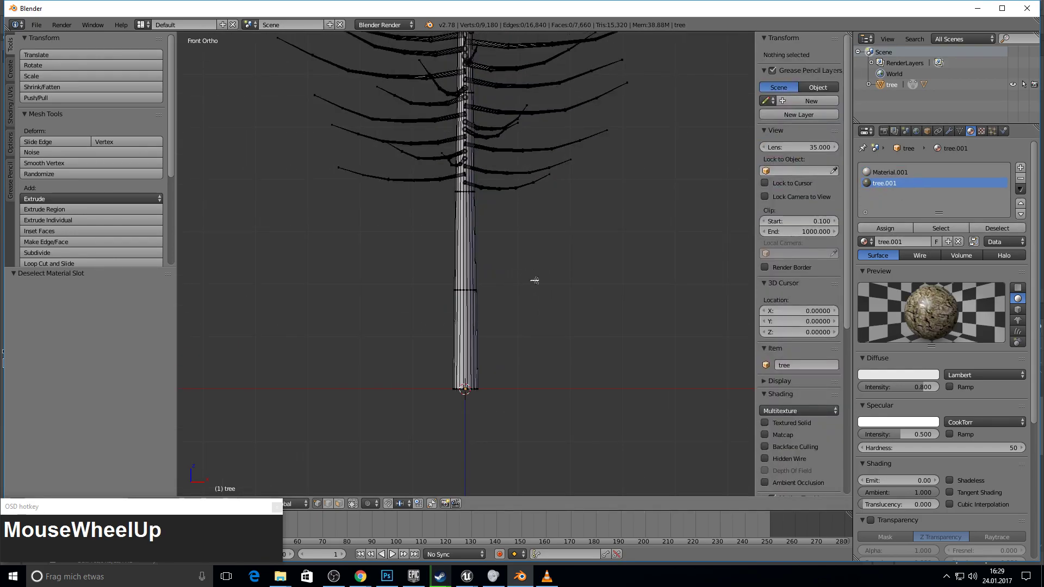
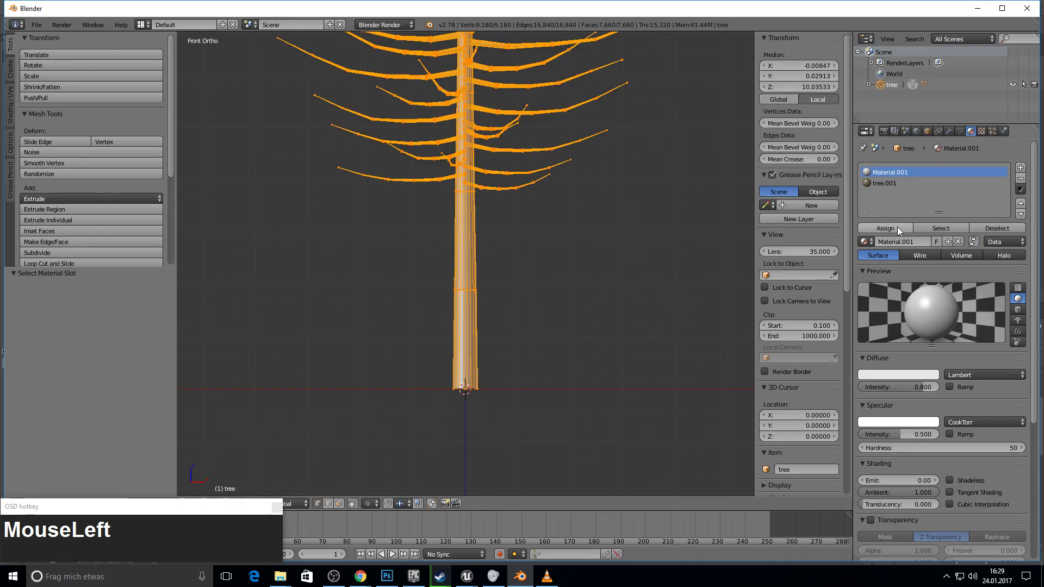
- Deselect all geometry, return to Object Mode and unhide the leaves object
key("a")
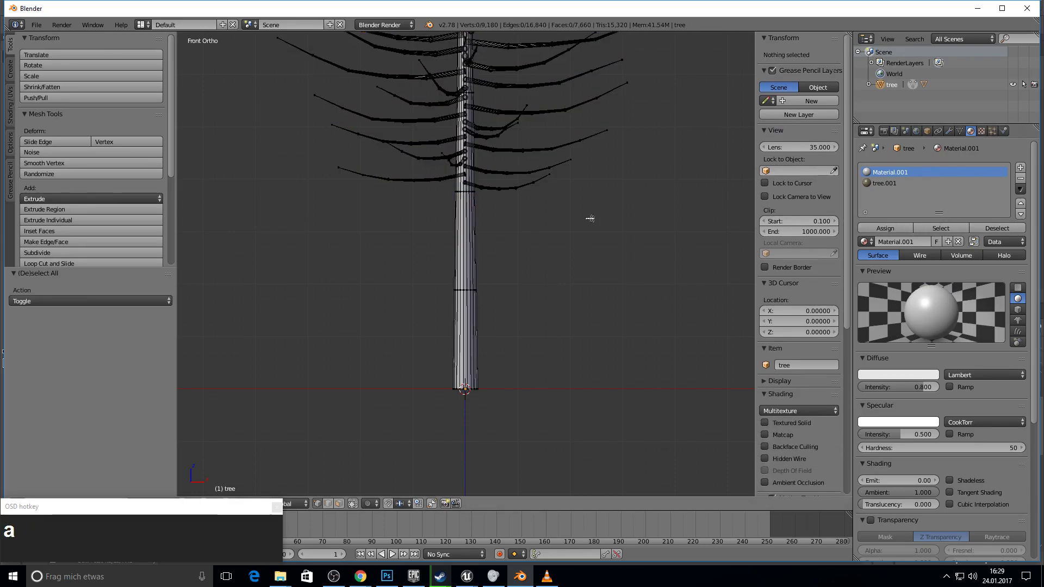
key("F11")
key("F10")
key("Tab")
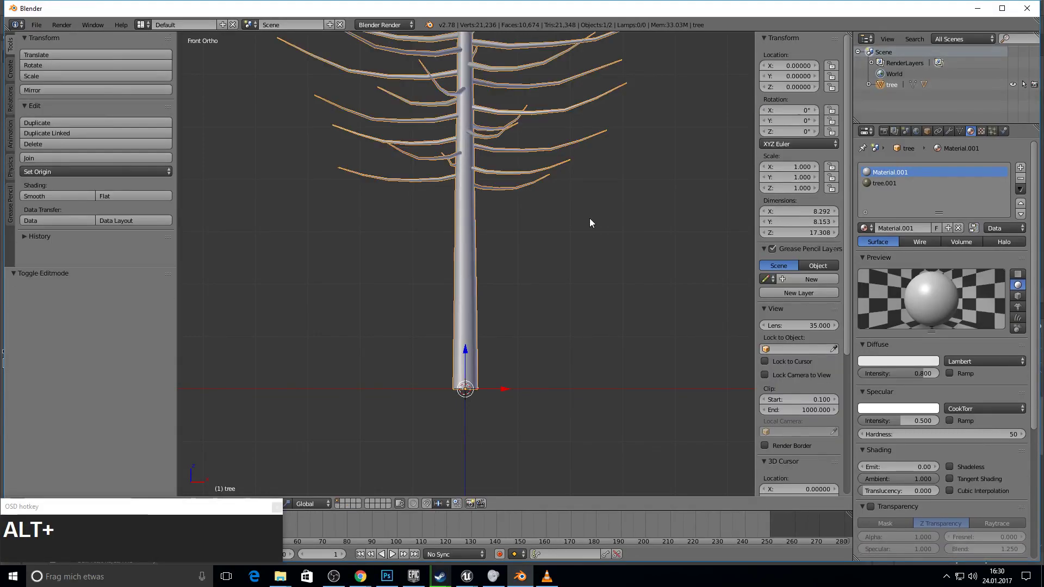
key("alt+h")
- Save the scene as tree.blend and export it as tree.fbx in TreeTutorial
scroll("down", 3)
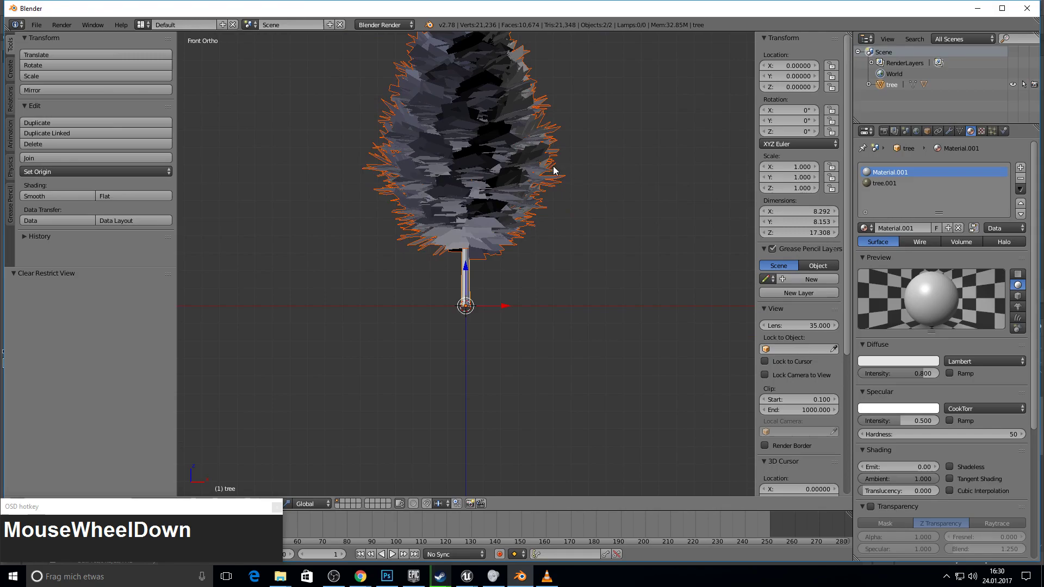
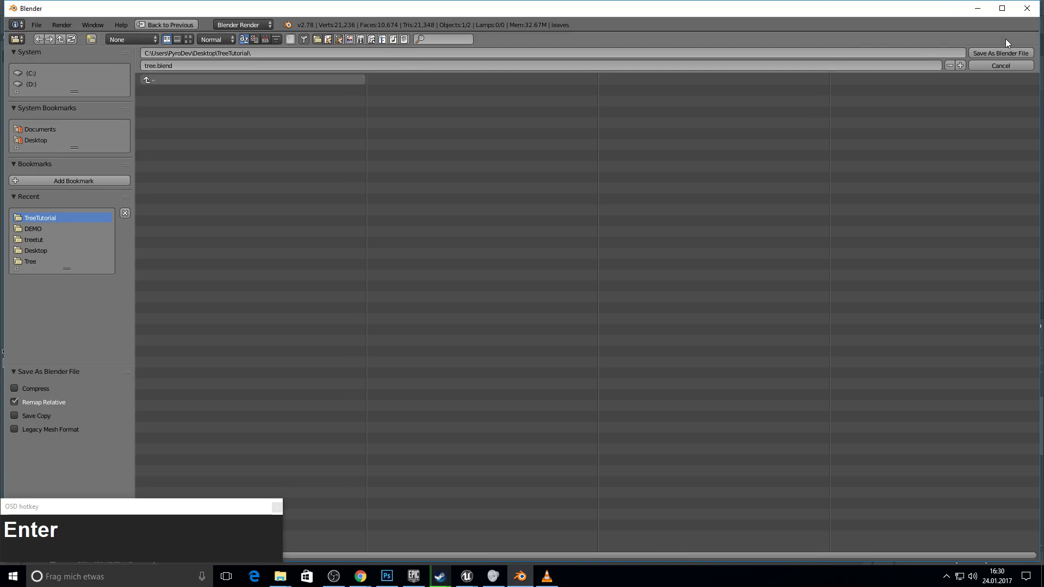
left_click(1010, 52)
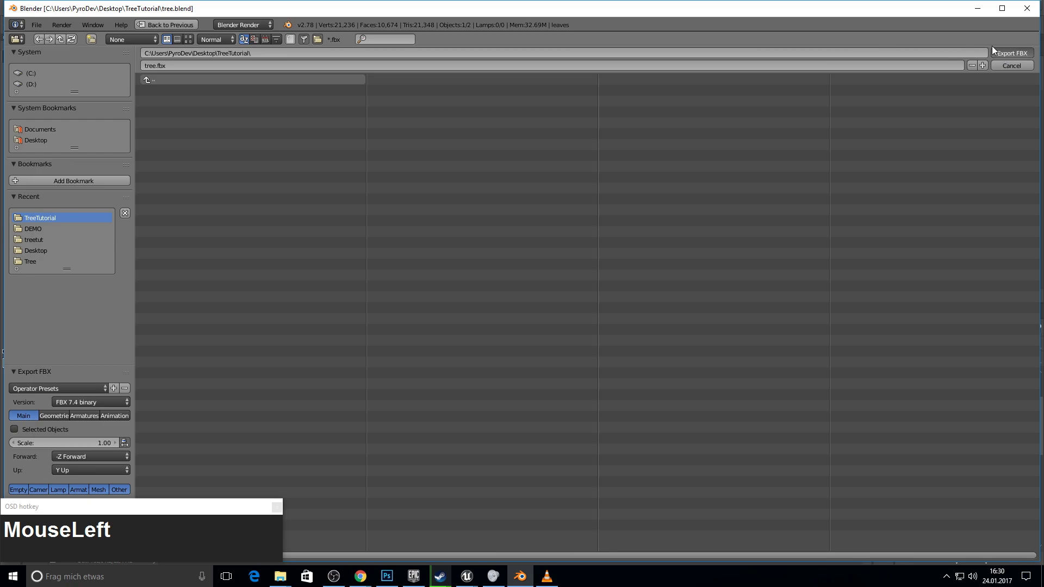
key("F11")
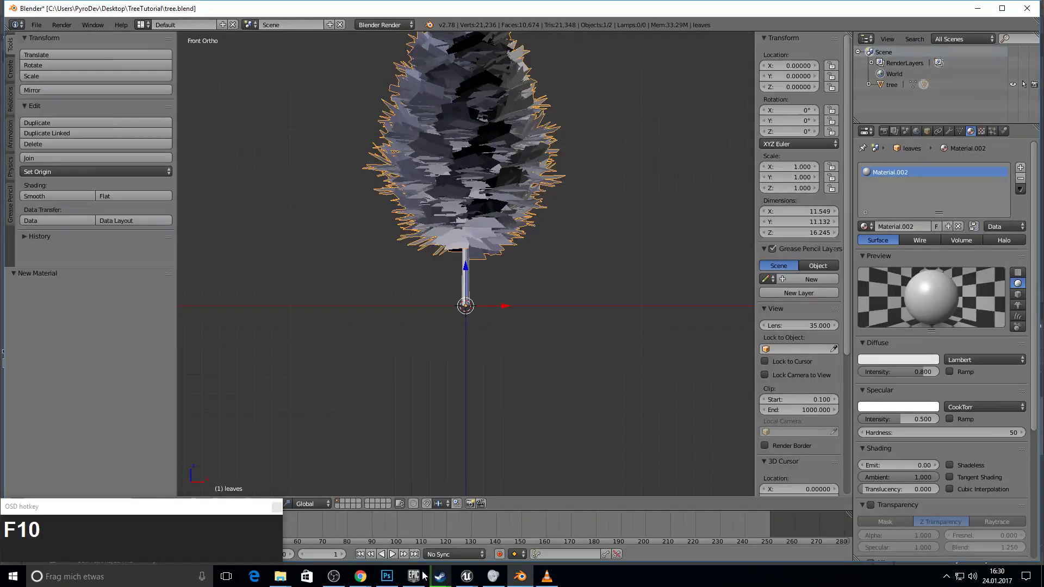
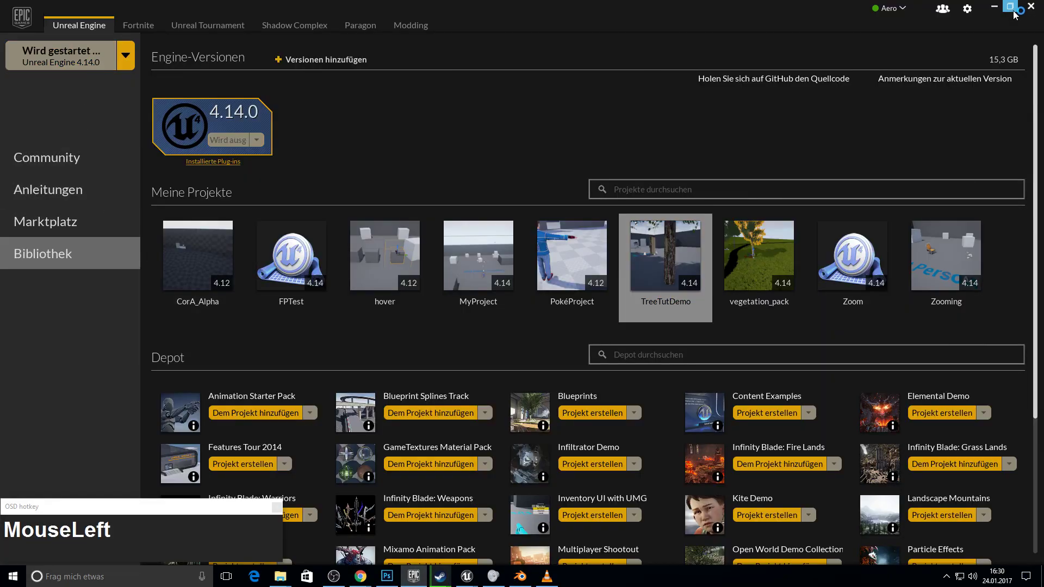
- Create a Blueprint First Person project named TreeTutorial and open it in the Unreal editor
left_click(1003, 6)
key("F10")
left_click(414, 107)
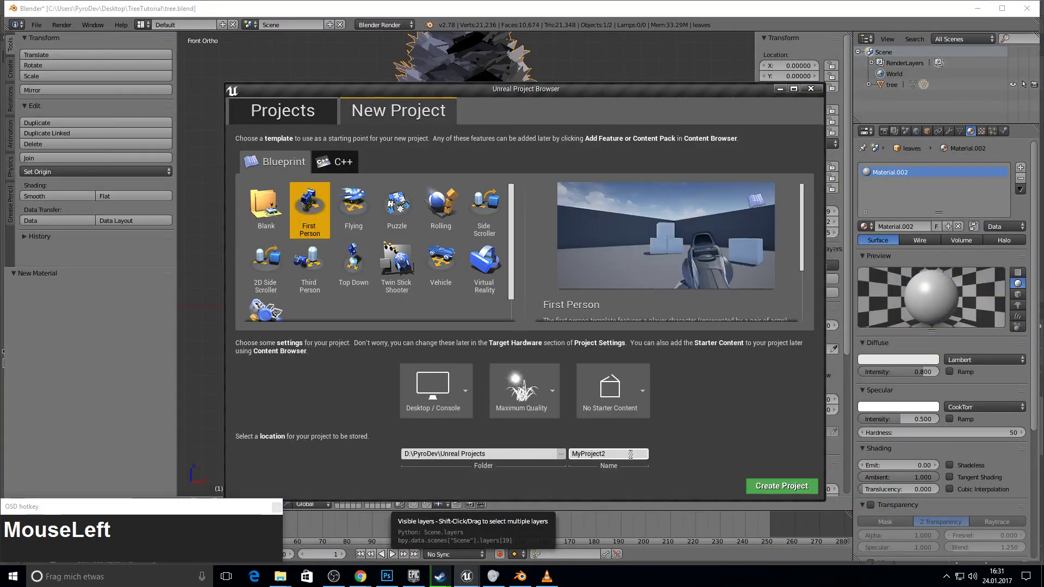
key("shift+t")
type("ee")
type("torial")
left_click(801, 491)
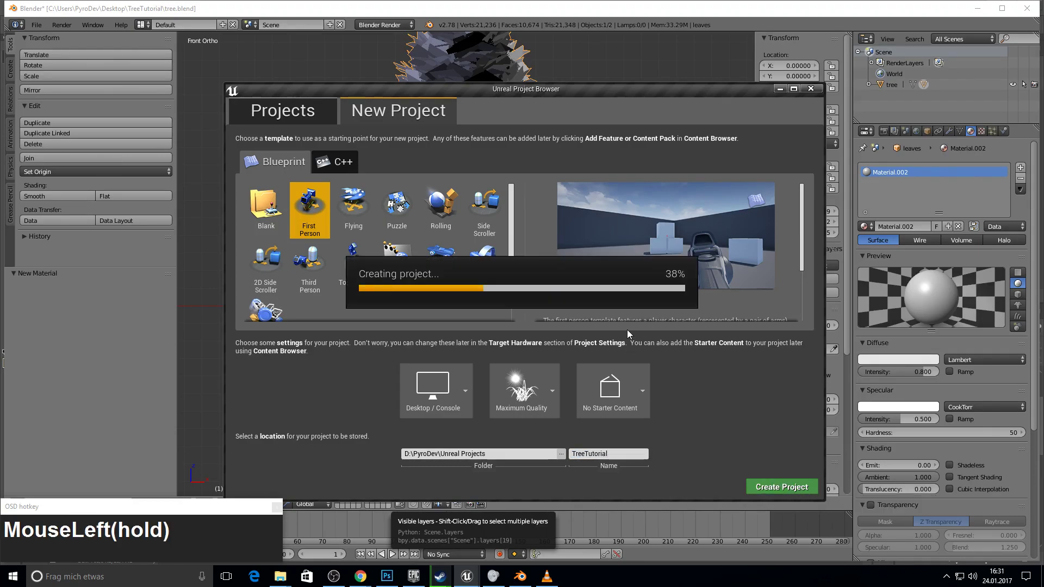
key("F10")
left_click(14, 420)
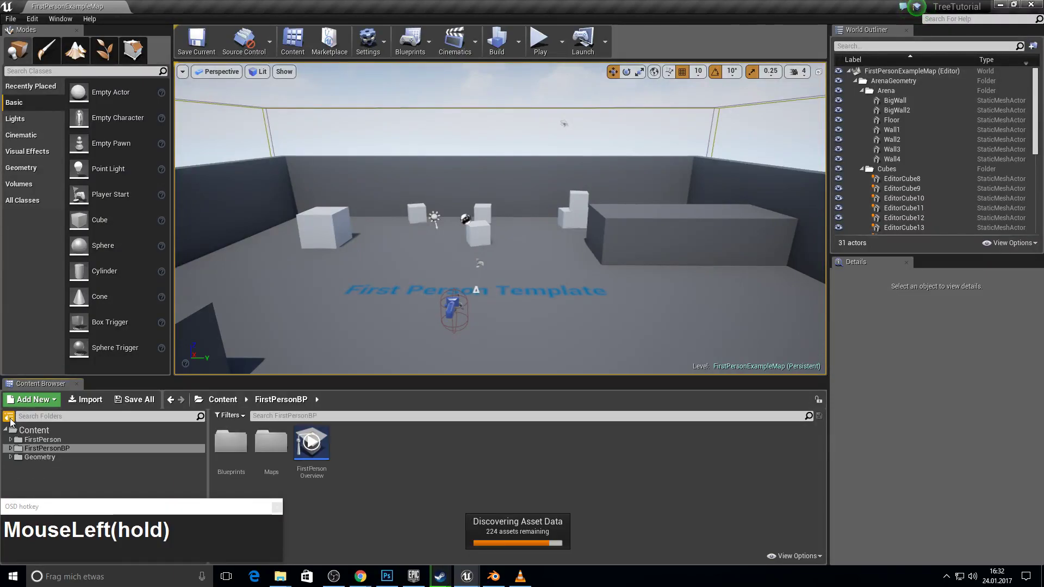
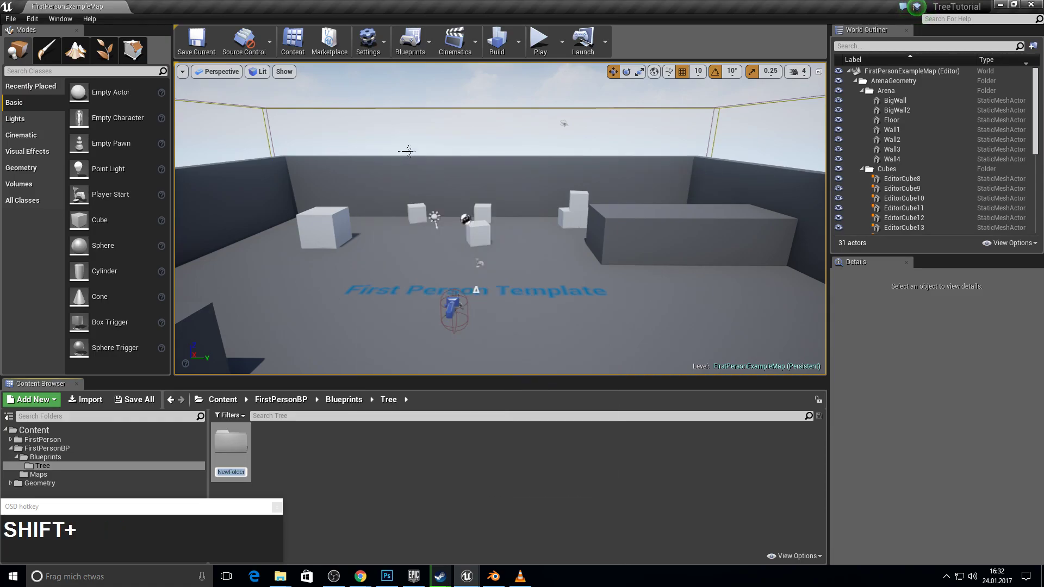
- Name the new subfolder under Blueprints/Tree FullTree
key("shift+f")
type("ull")
key("shift+t")
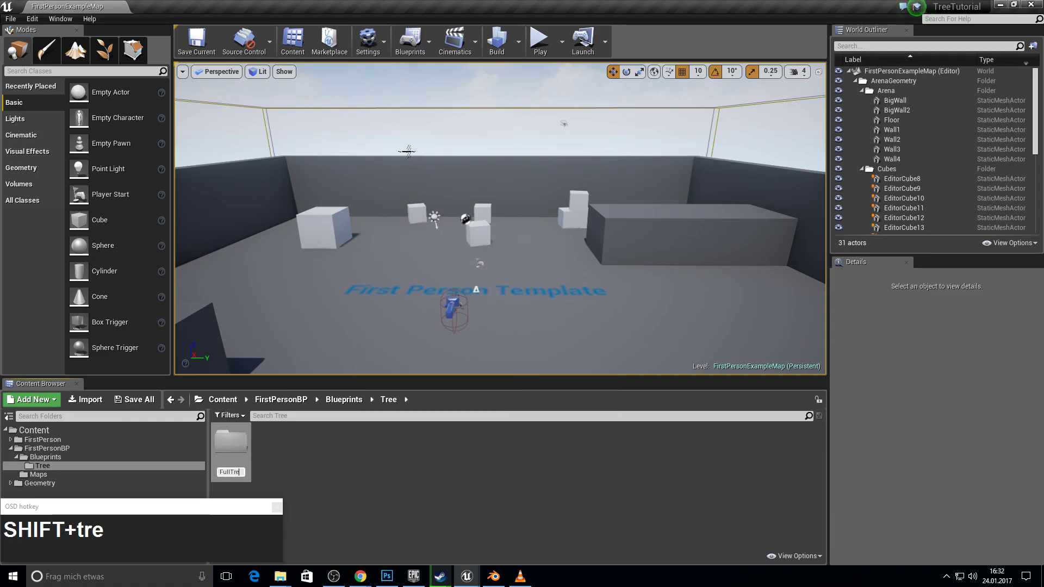
type("e")
key("Return")
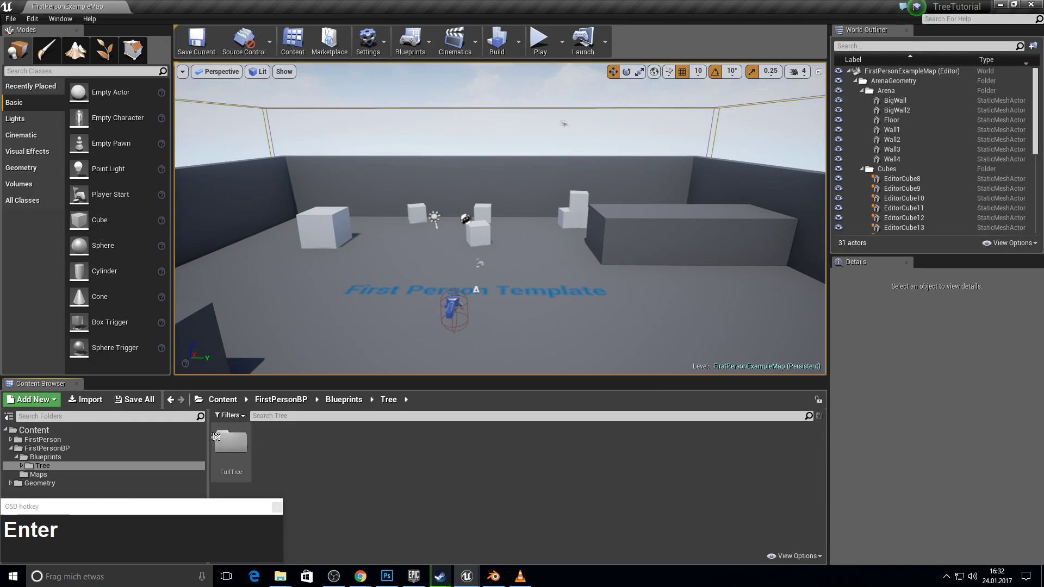
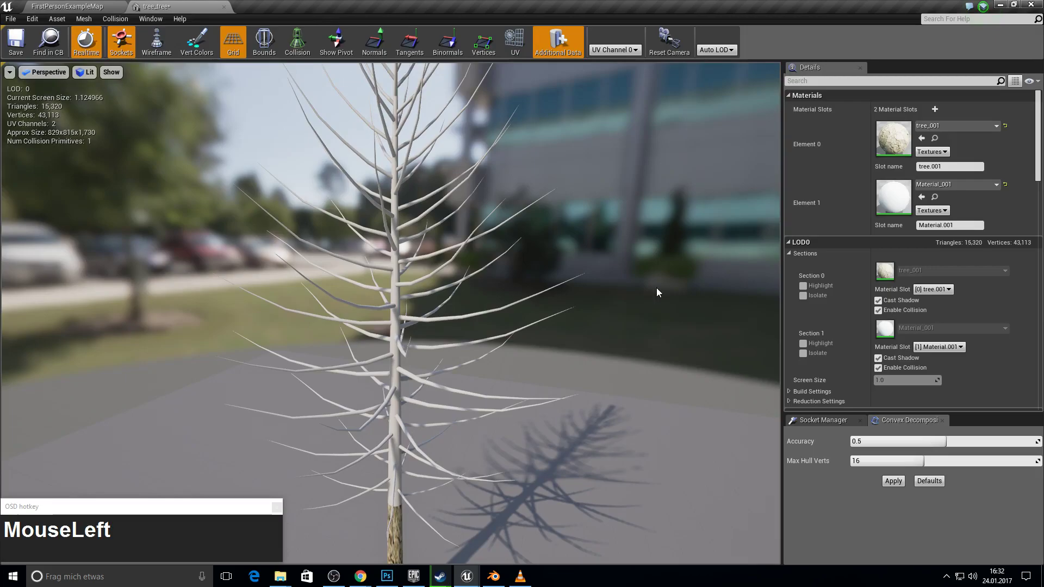
right_click(522, 318)
key("w")
key("a")
key("a")
key("w")
key("w")
key("a")
key("d")
type("MouseRightwaa(hold)wawo")
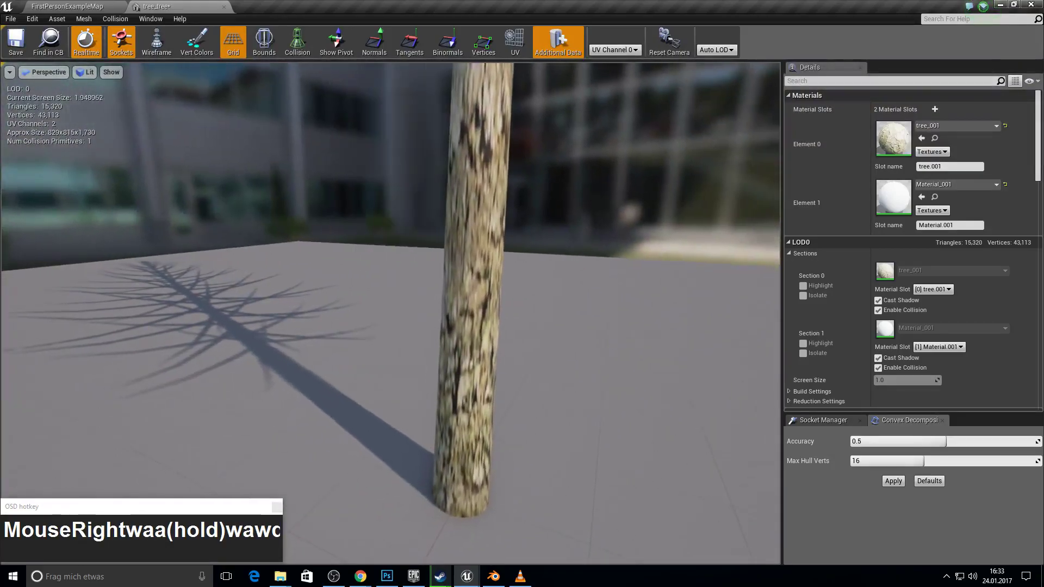
type("MouseRightwaa(hold)wawo")
type("MouseRightwaa(hold)wawo")
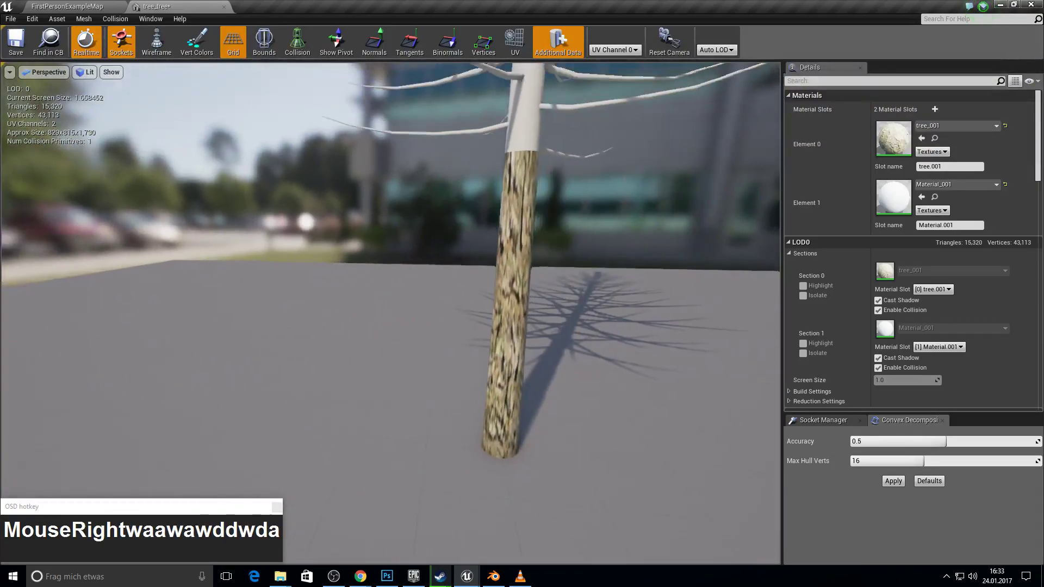
left_click(101, 4)
key("F11")
key("F10")
- Hide the leaves, enter Edit Mode on the tree and select the trunk faces using tree.001
left_click(503, 570)
right_click(489, 212)
key("h")
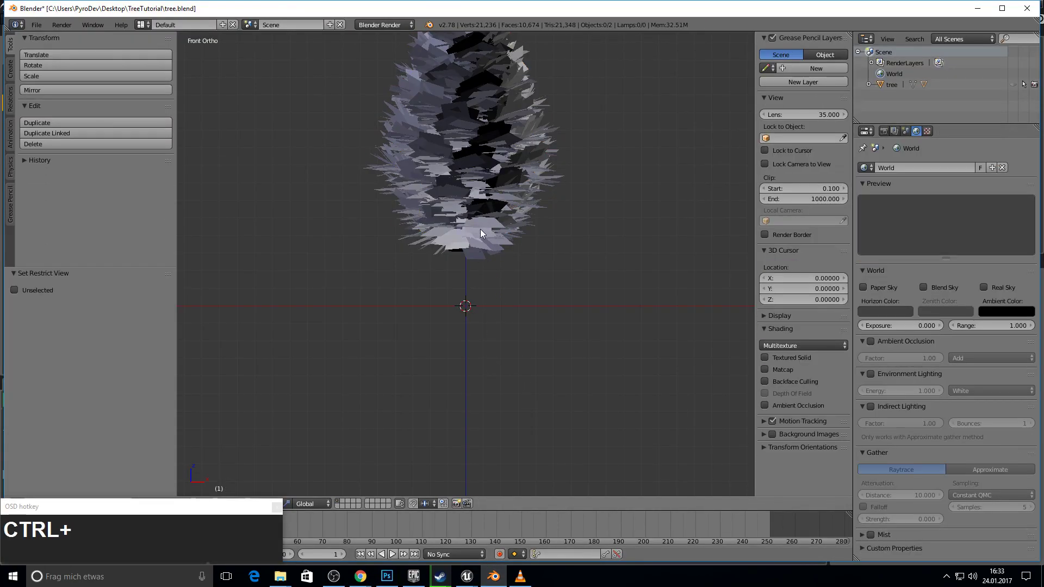
key("ctrl+z")
right_click(546, 185)
key("h")
scroll("up", 3)
right_click(471, 265)
key("Tab")
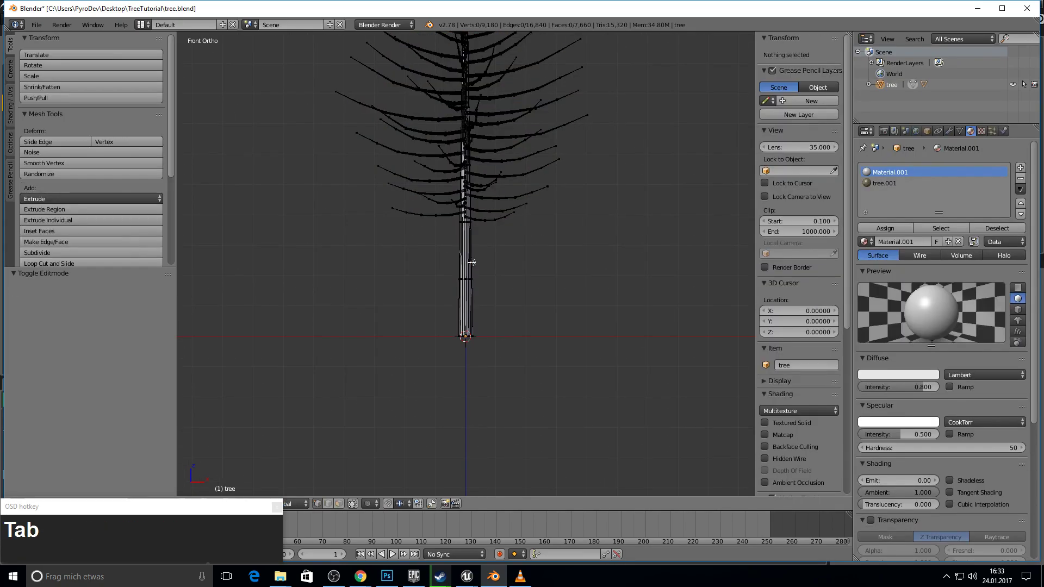
left_click(888, 188)
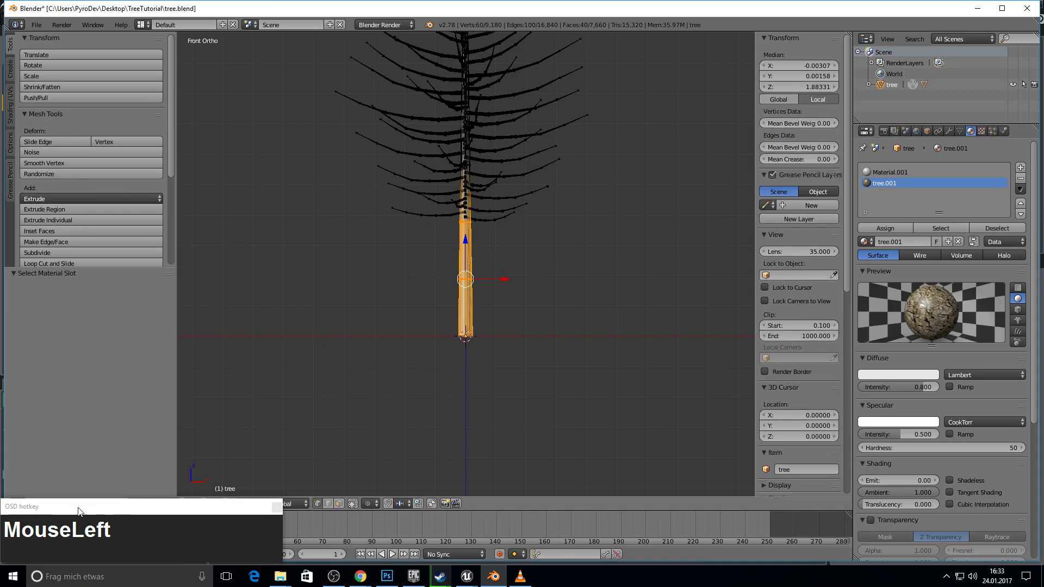
- Split off a UV/Image Editor area and unwrap the trunk's UVs over the bark image
left_click_drag(77, 509, 200, 523)
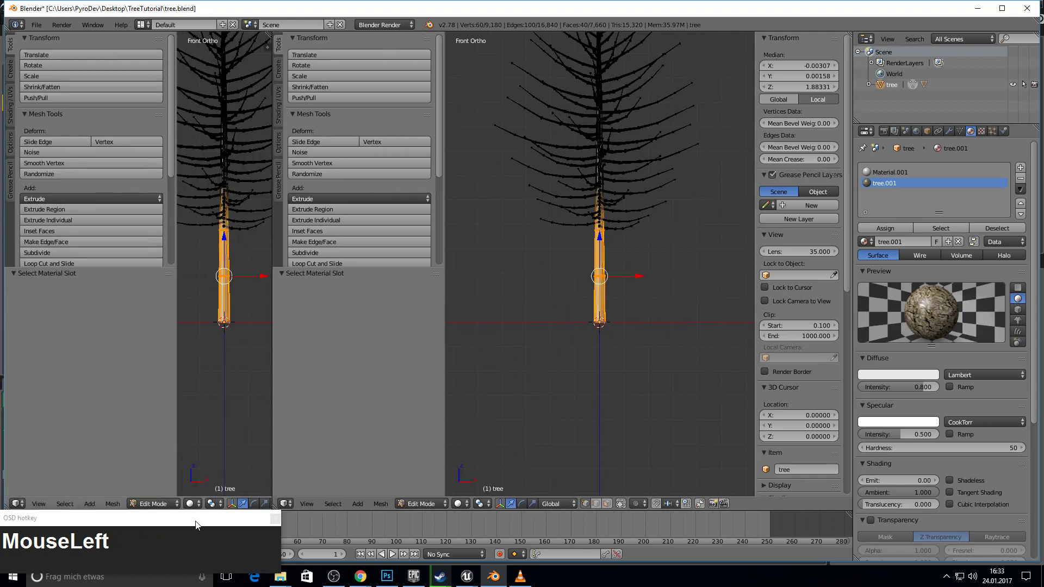
left_click(19, 508)
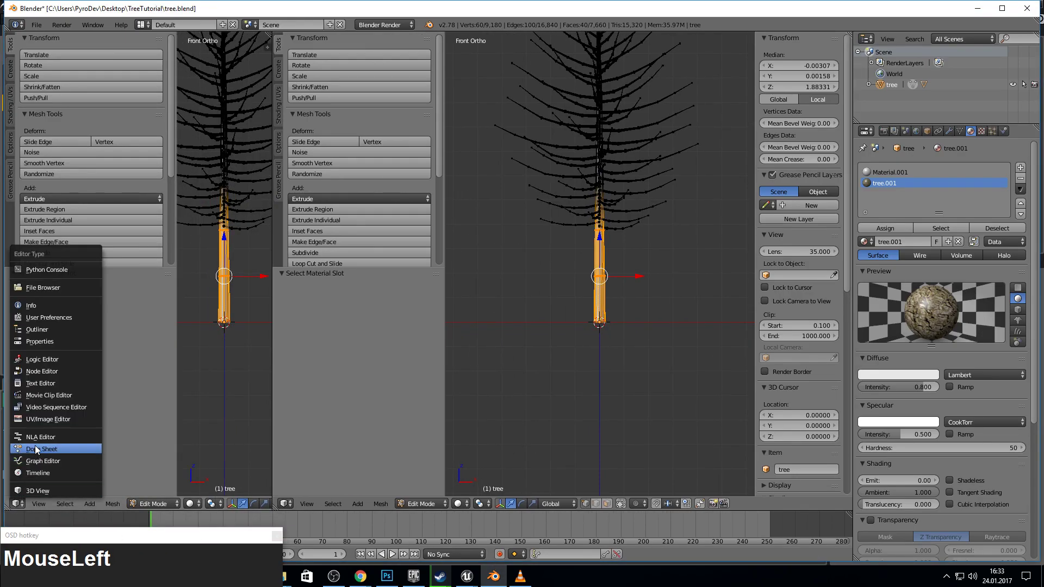
scroll("down", 3)
left_click(91, 505)
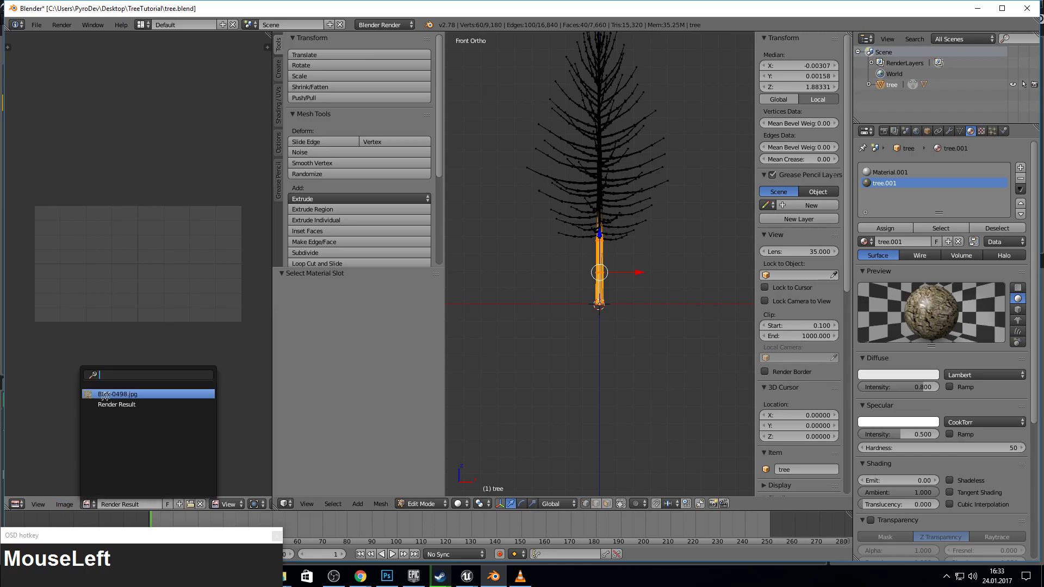
scroll("up", 3)
scroll("up", 3)
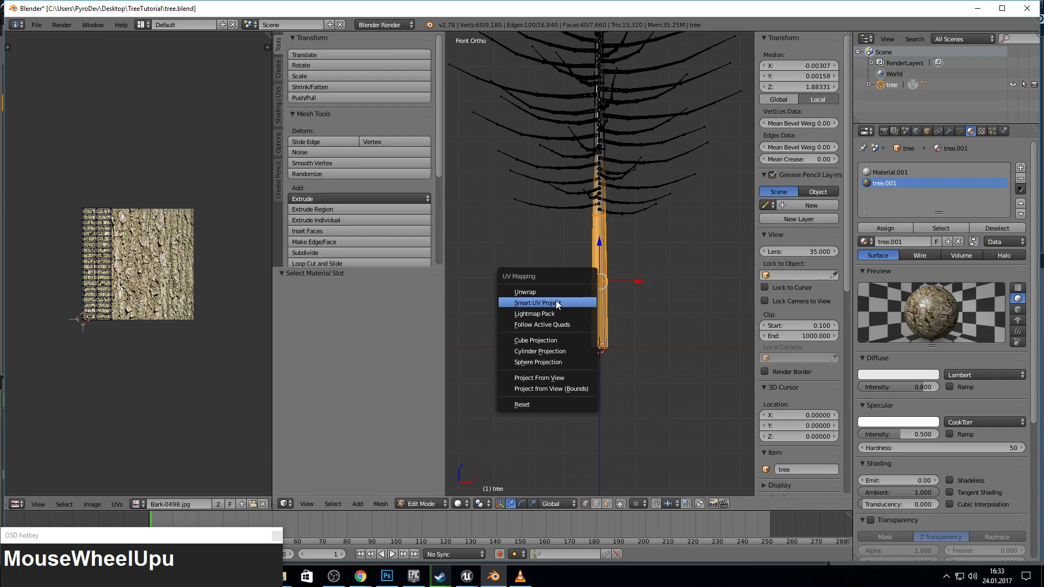
left_click(550, 293)
left_click(551, 288)
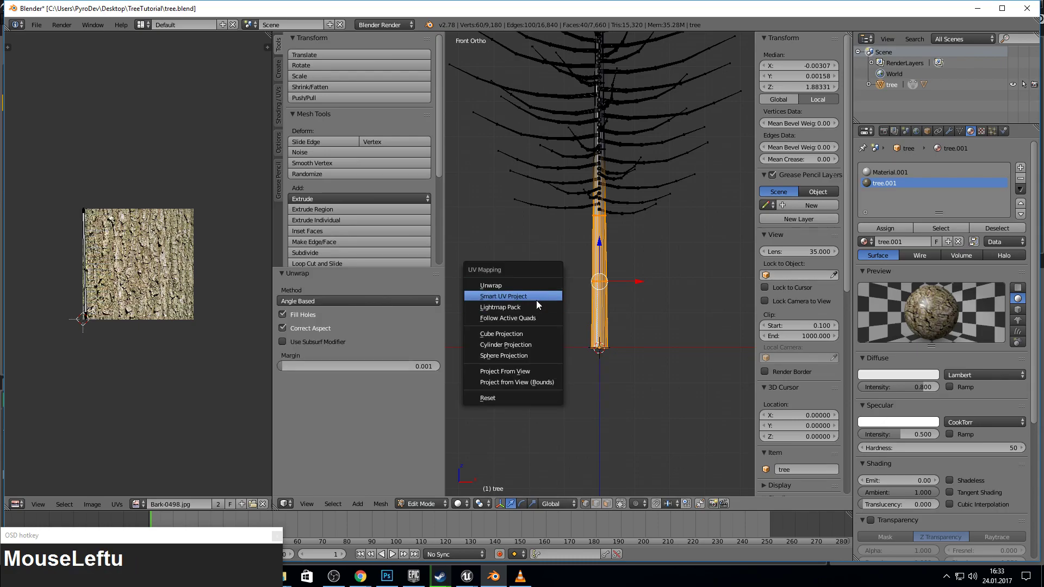
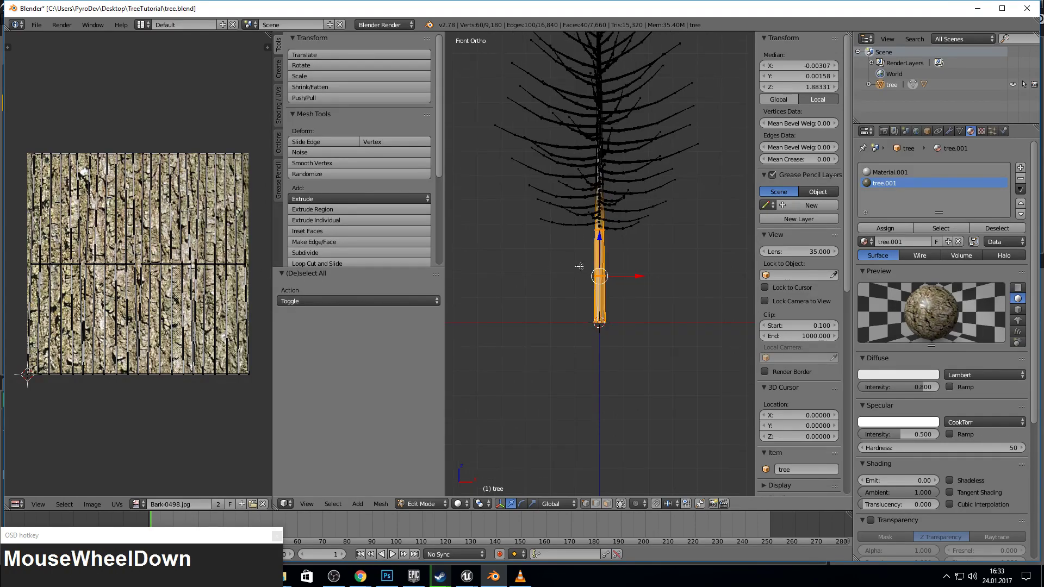
- Bring up Blender's File menu to save and export the tree
left_click(42, 26)
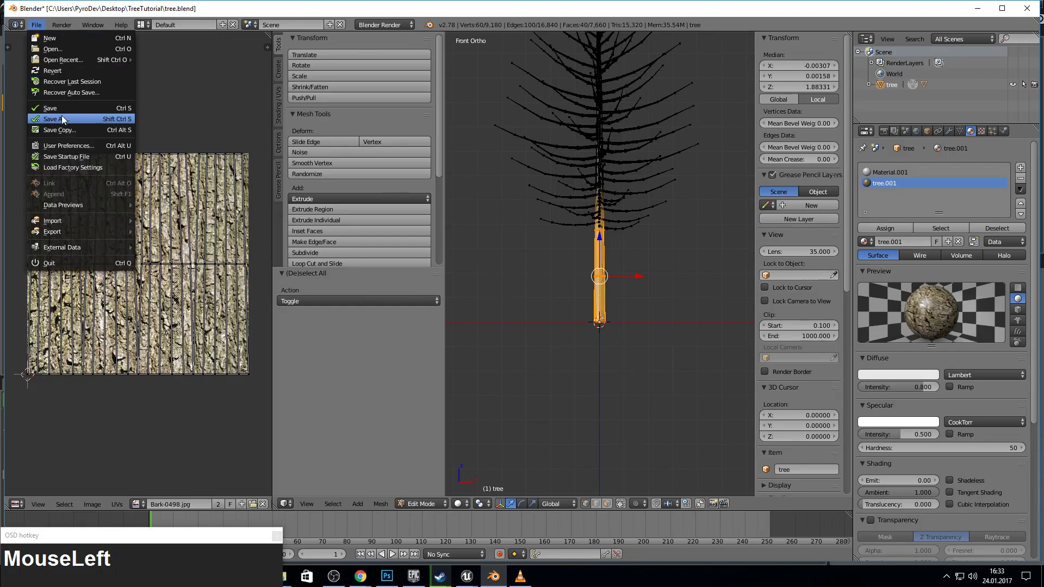
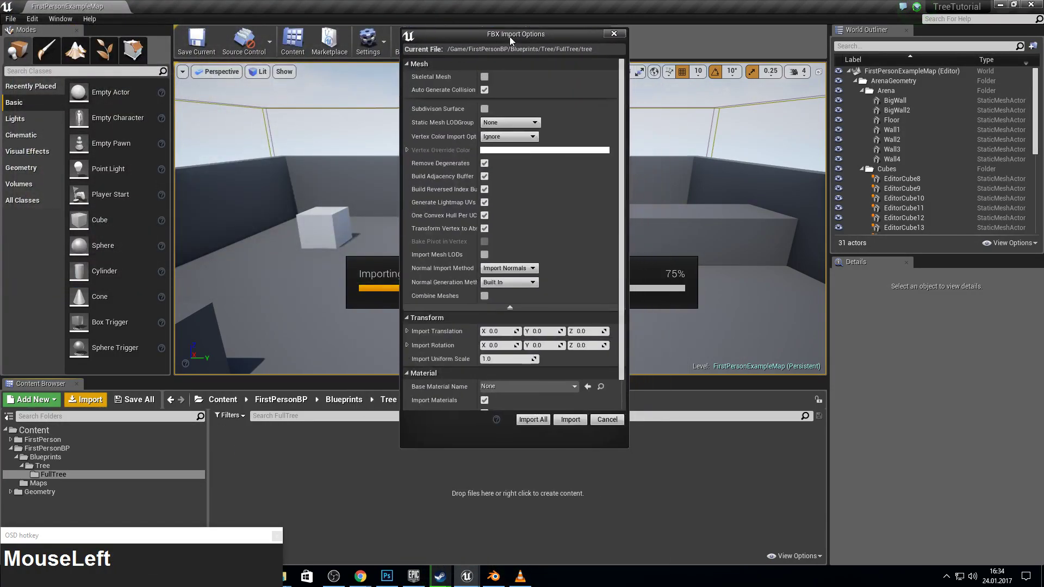
- Reimport tree.fbx into FullTree with the FBX Import Options via Import All
key("F10")
left_click(960, 89)
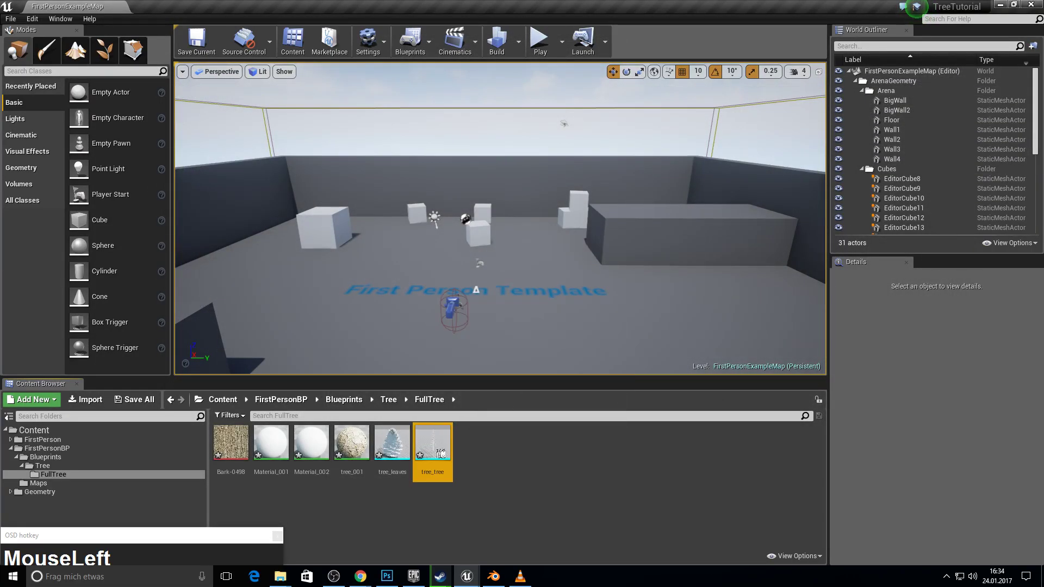
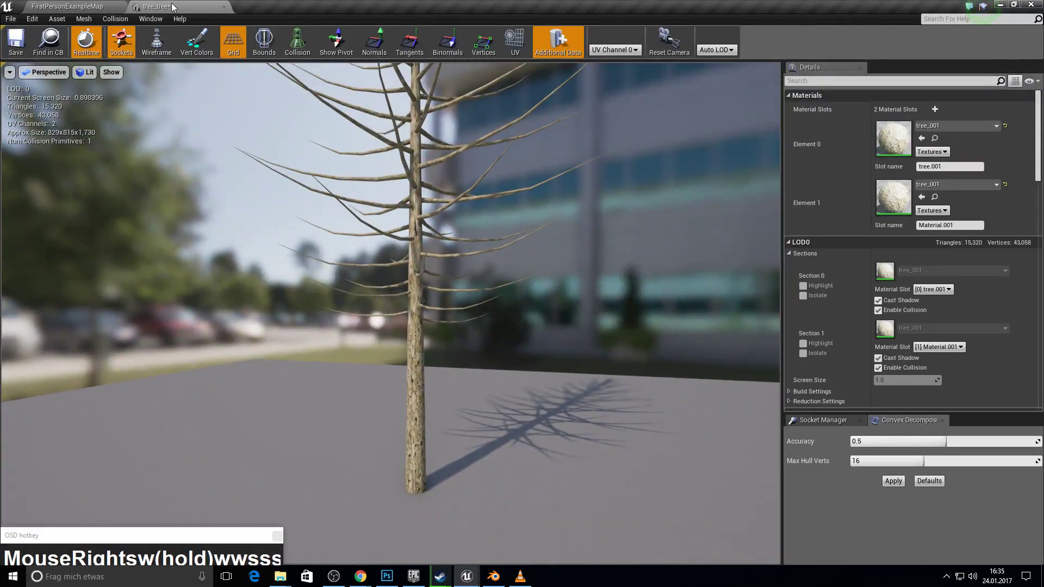
- Create a new Actor blueprint class in the Tree folder and add a Scene component
left_click_drag(78, 4, 171, 402)
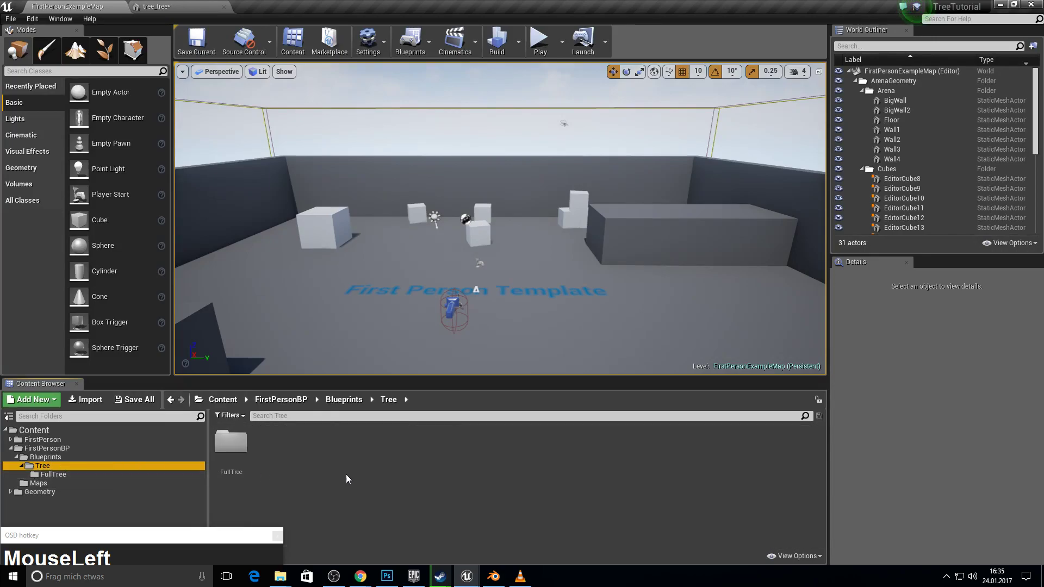
right_click(345, 471)
left_click(389, 244)
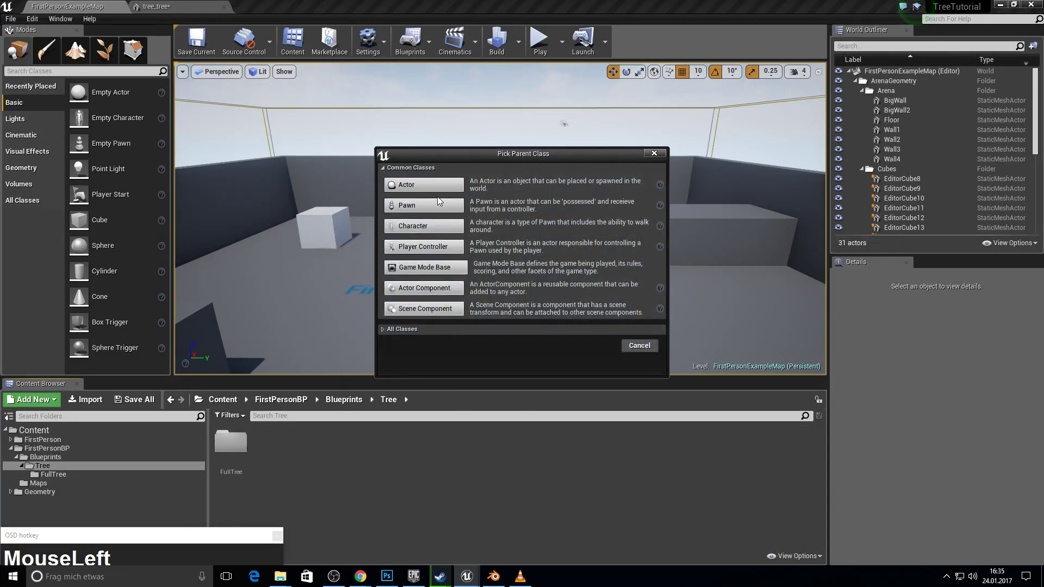
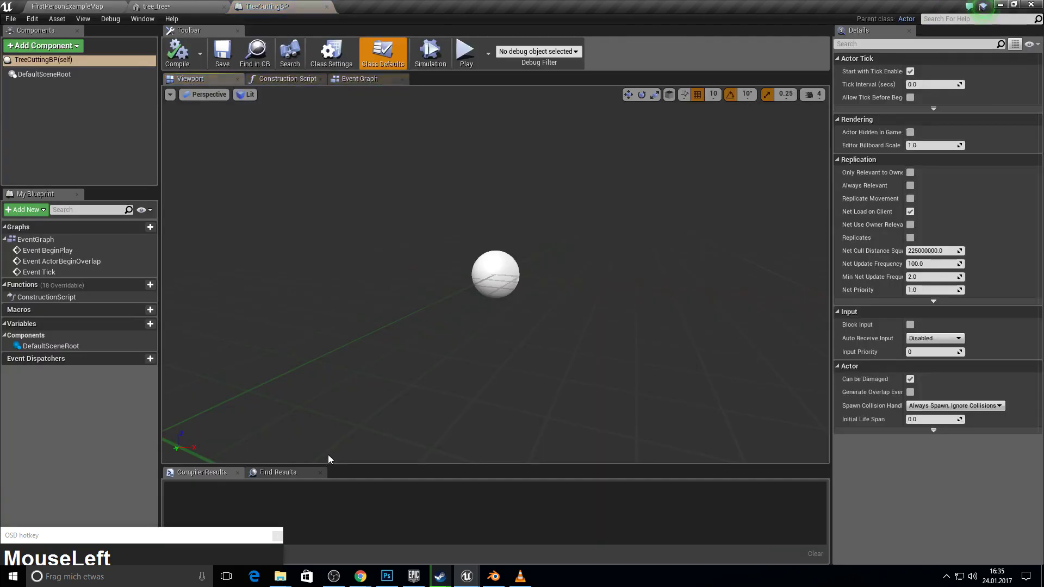
type("scen")
key("Down")
key("Down")
key("Return")
- Add a Static Mesh component set to tree_tree
left_click(72, 107)
type("stat")
key("Down")
key("Return")
left_click(65, 113)
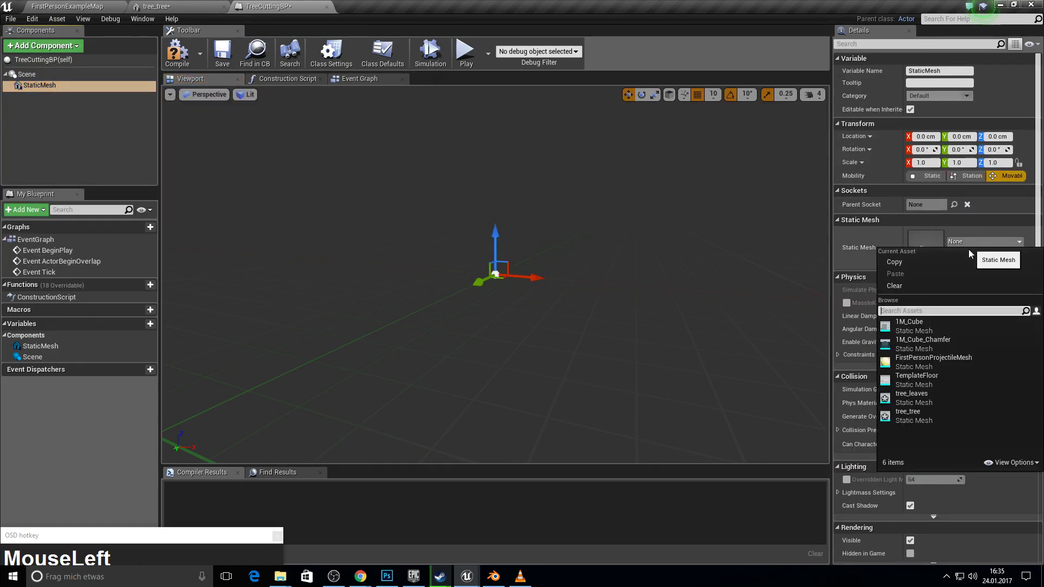
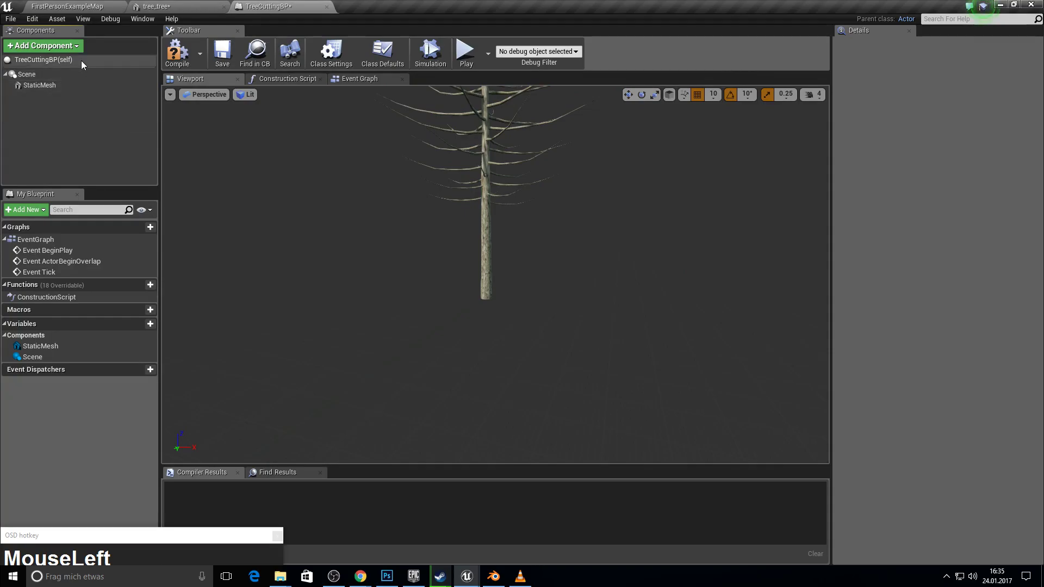
key("s")
- Add a second Static Mesh component for tree_leaves nested under the first
left_click(70, 70)
key("t")
key("a")
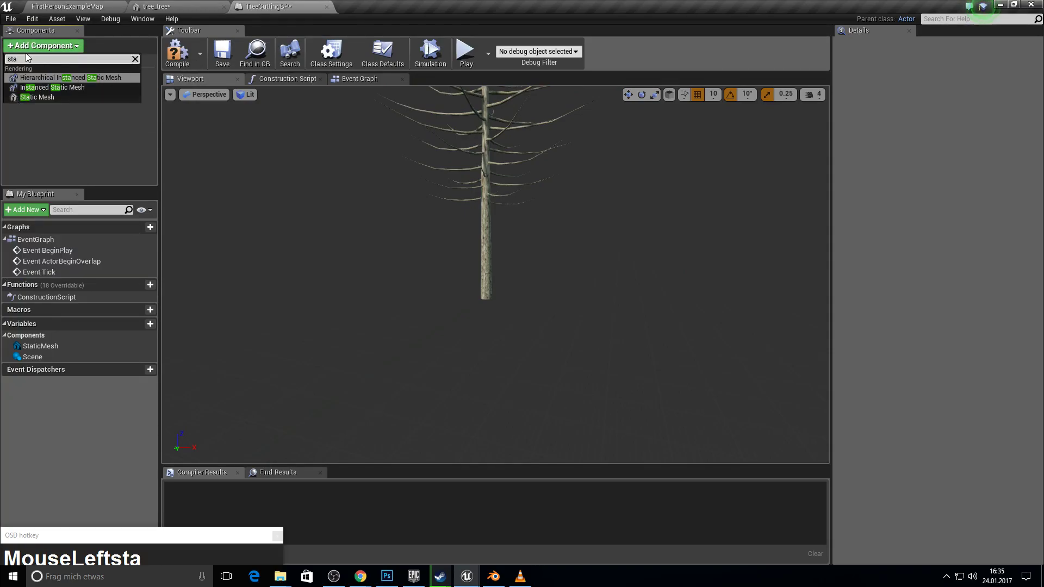
left_click(49, 99)
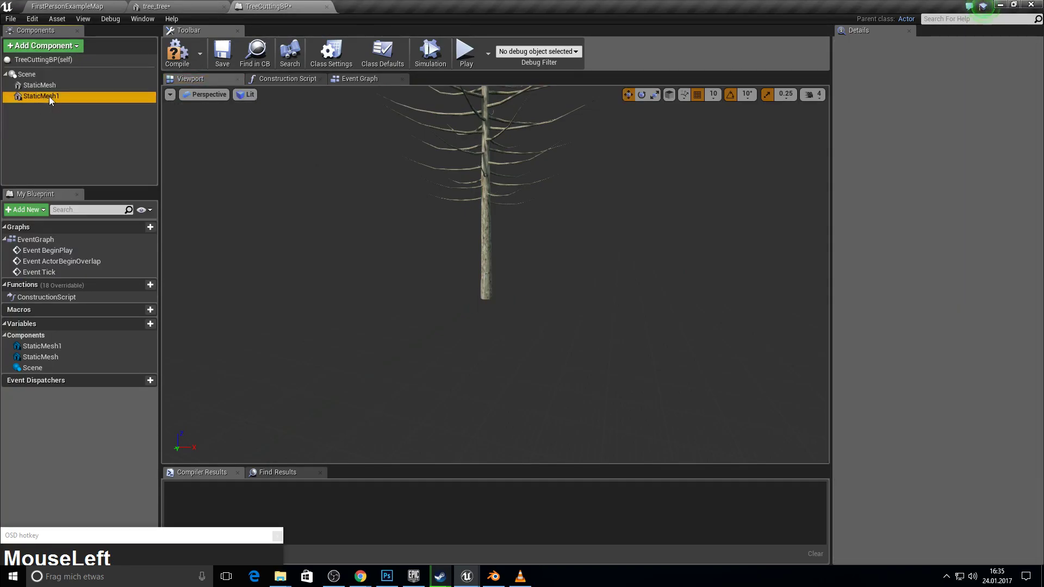
left_click(51, 113)
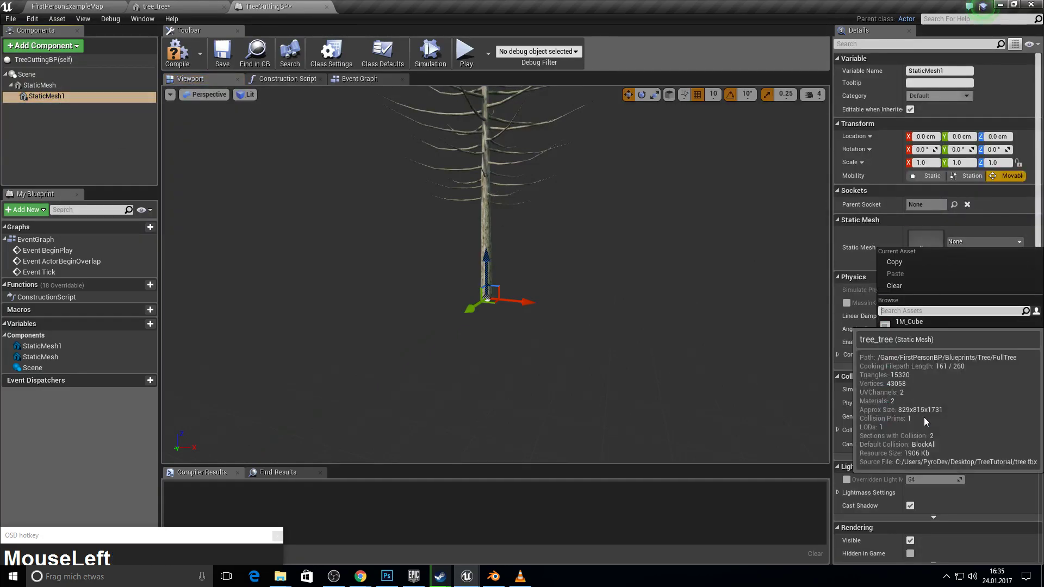
right_click(593, 249)
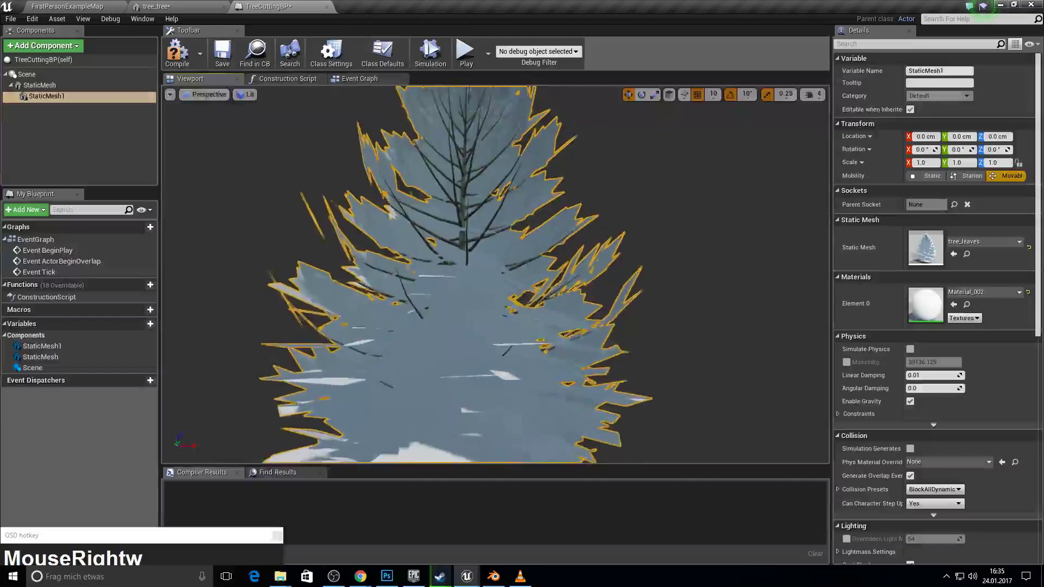
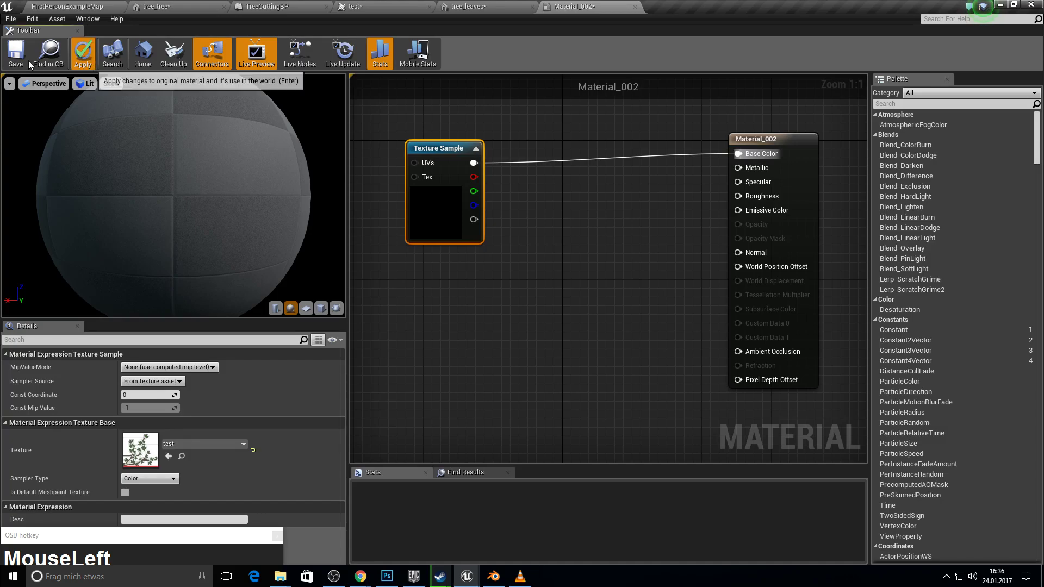
- Apply Material_002's changes with the test leaf texture feeding Base Color
key("F10")
- Extract Blueprints.rar in place and copy the Randomize.uasset and Wind.uasset files
left_click_drag(57, 3, 294, 575)
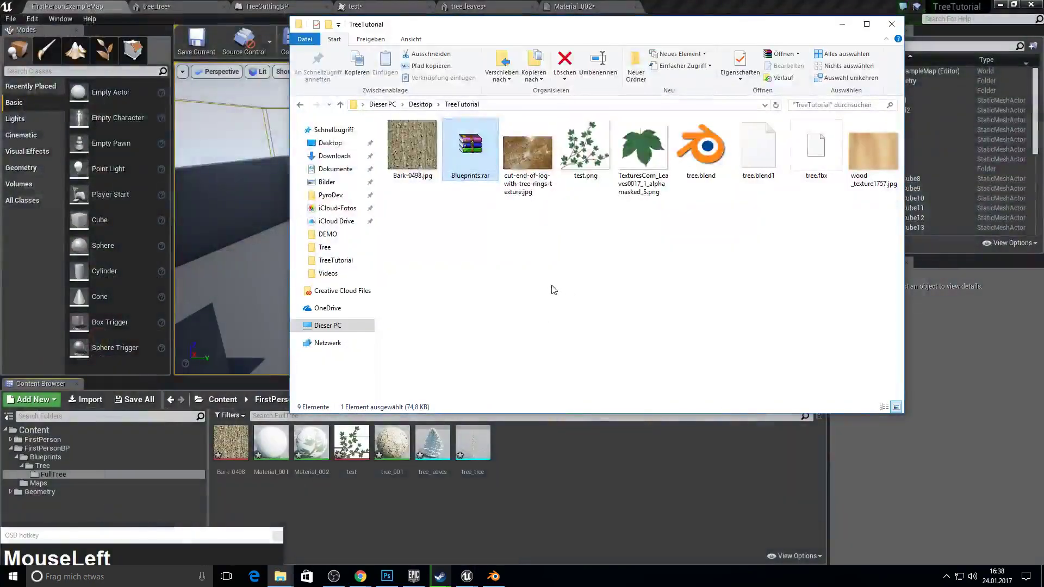
right_click(469, 158)
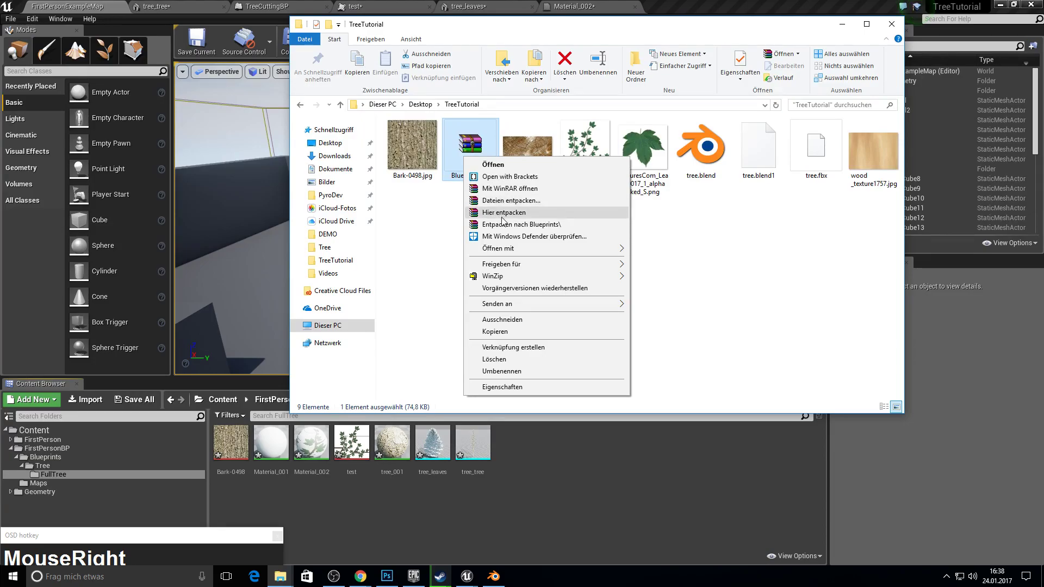
left_click(504, 216)
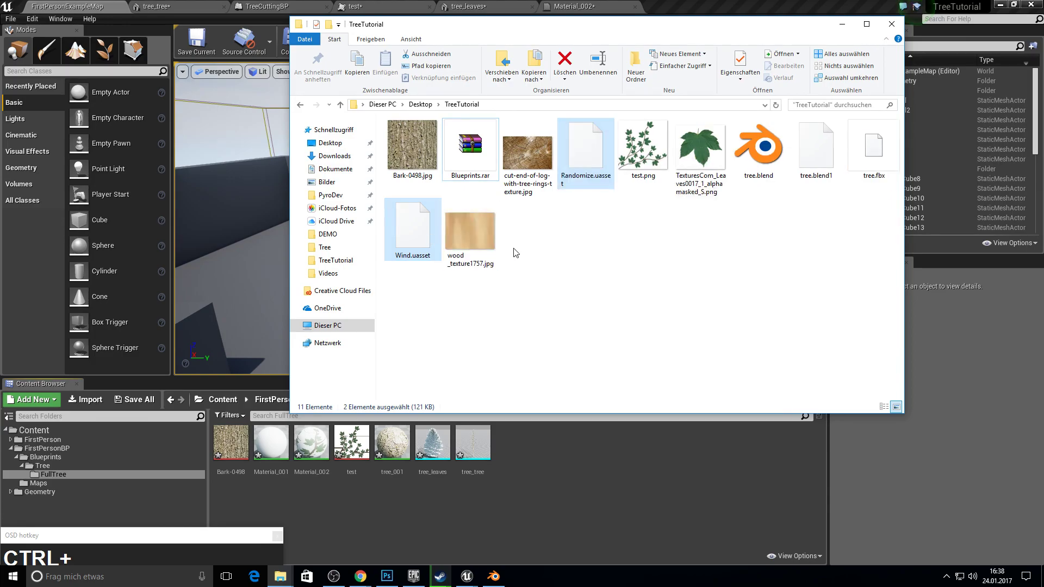
key("ctrl+c")
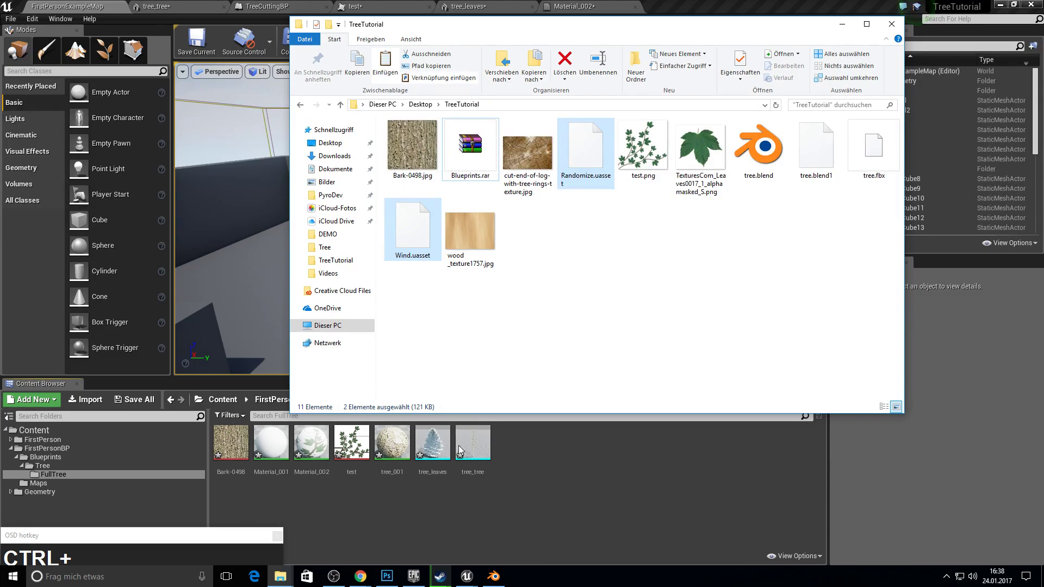
- Paste the uasset files into the TreeTutorial project's Content folder via the Launcher, then return to the editor
left_click(422, 572)
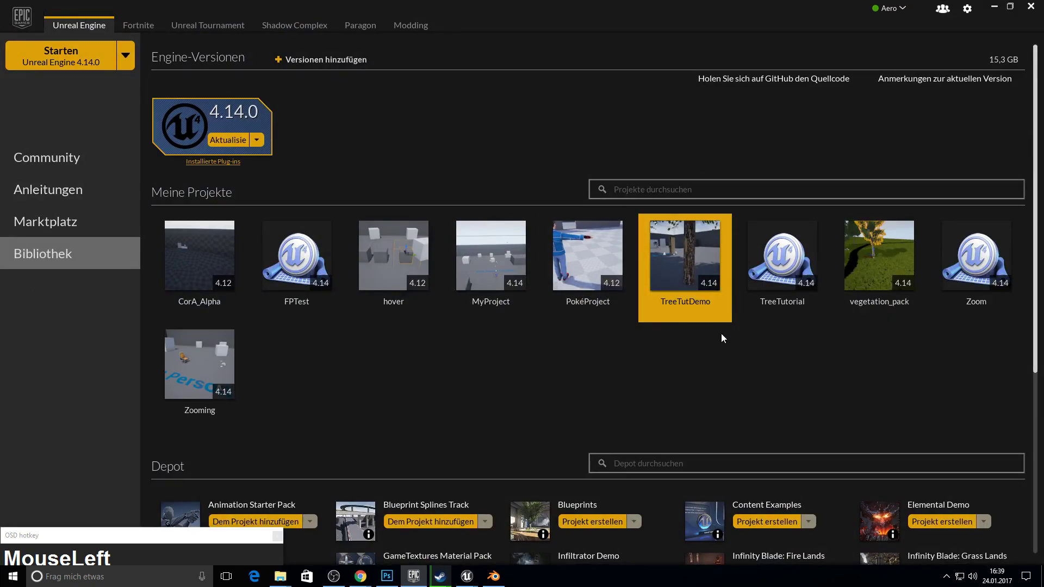
right_click(771, 279)
left_click(820, 304)
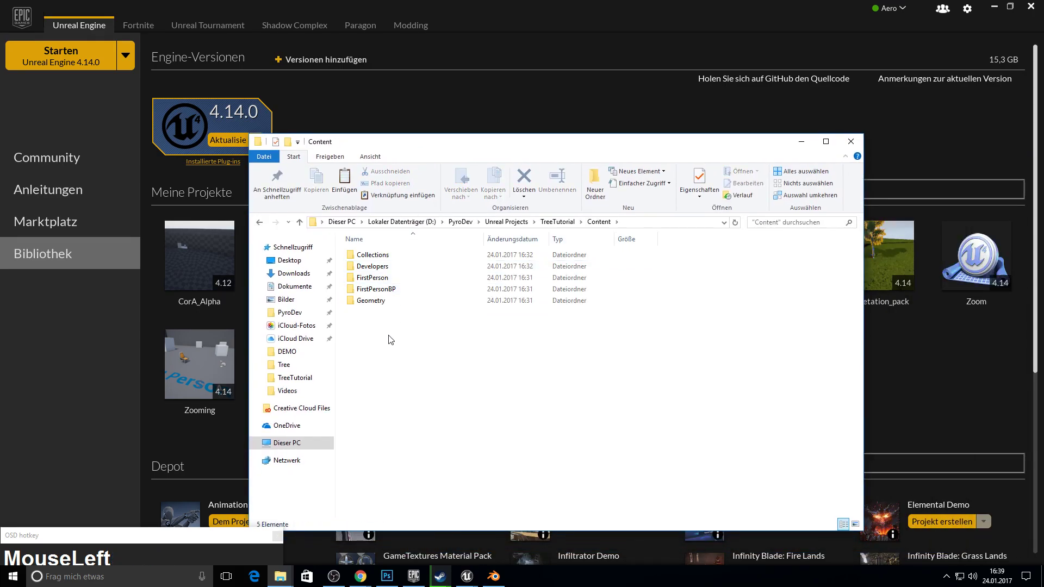
key("ctrl+v")
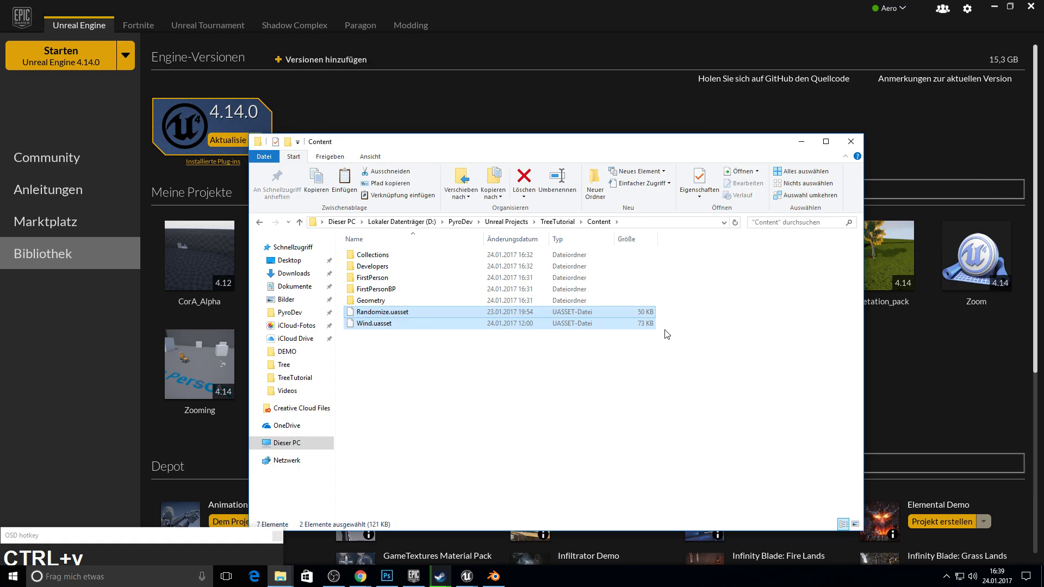
left_click(732, 106)
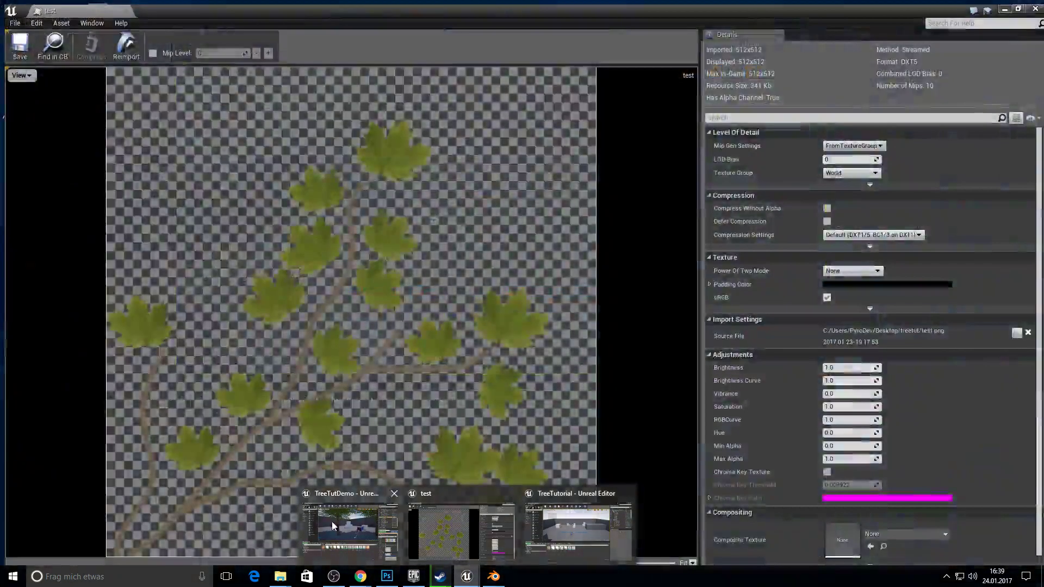
left_click(476, 531)
- View the imported Wind and Randomize material function graphs from the Content root and close them
left_click(40, 428)
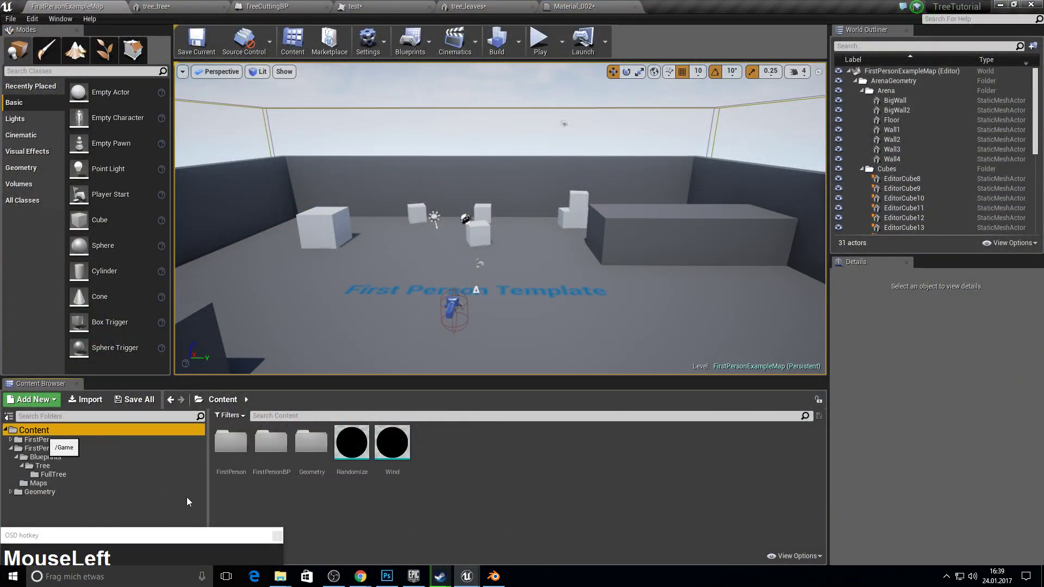
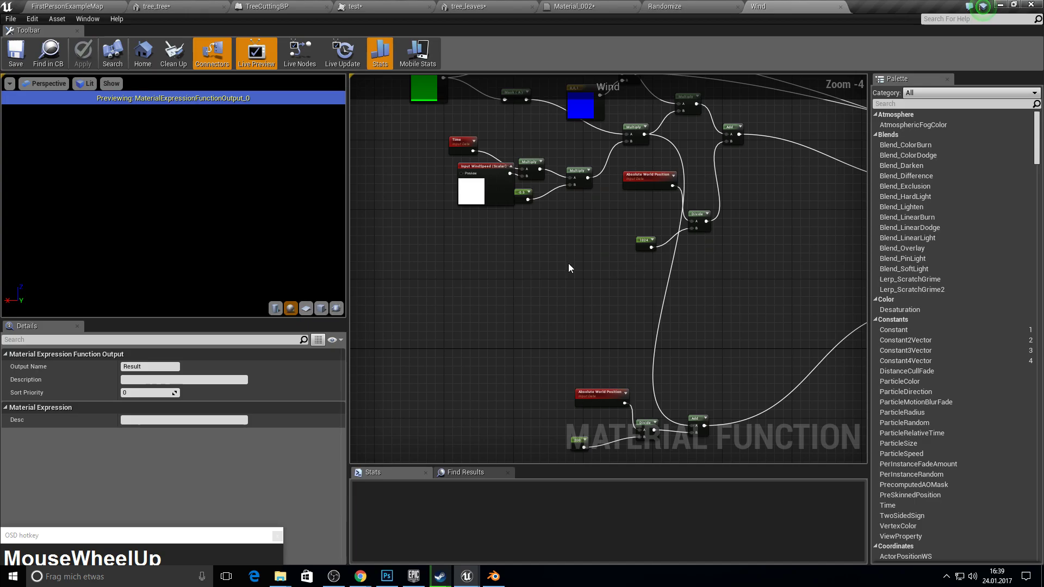
left_click_drag(592, 222, 588, 348)
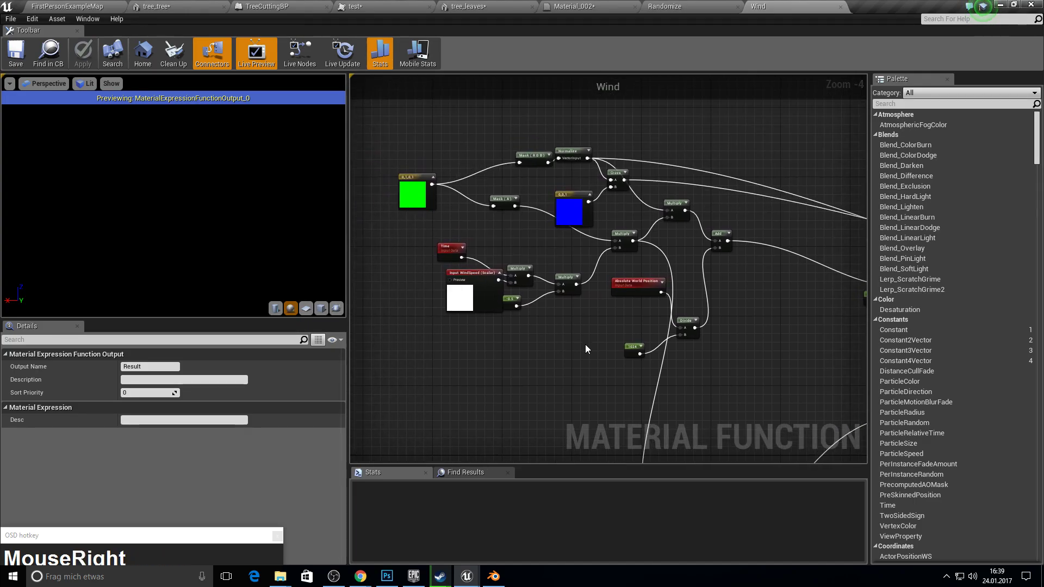
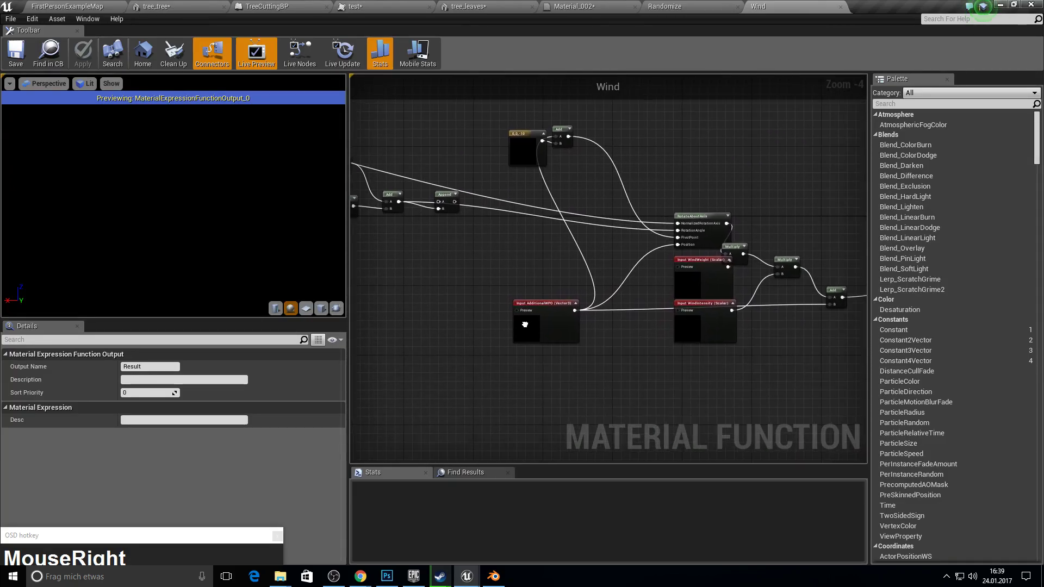
left_click(738, 10)
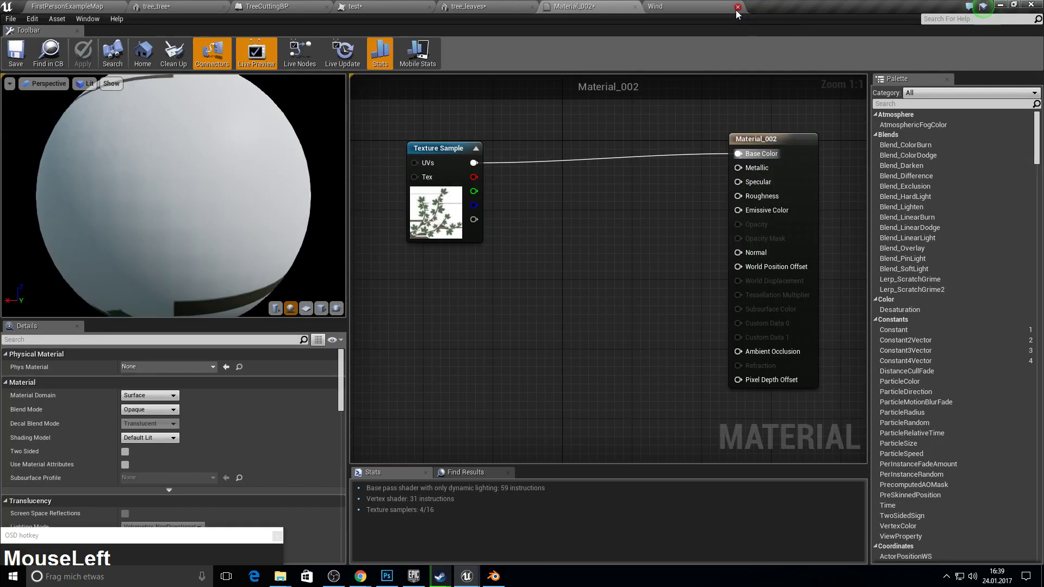
- Make Material_002 Masked, Two Sided, with Two Sided Foliage shading and static lighting use
key("F10")
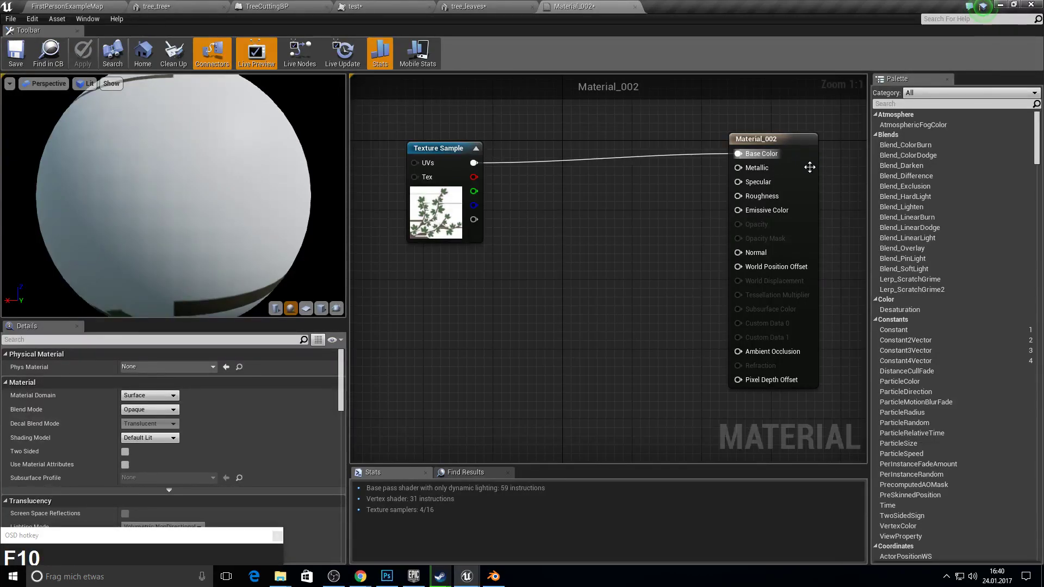
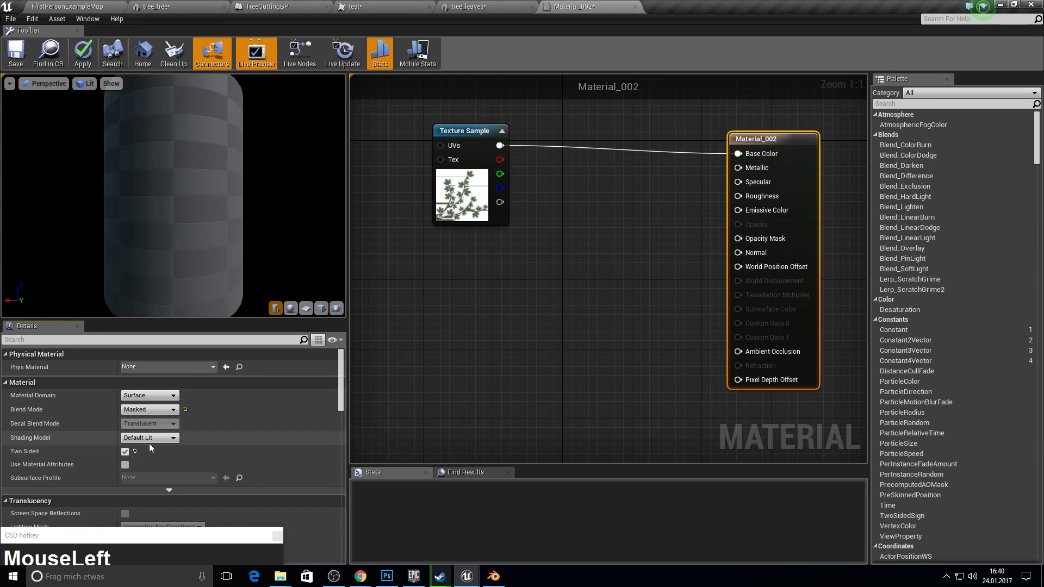
left_click(152, 494)
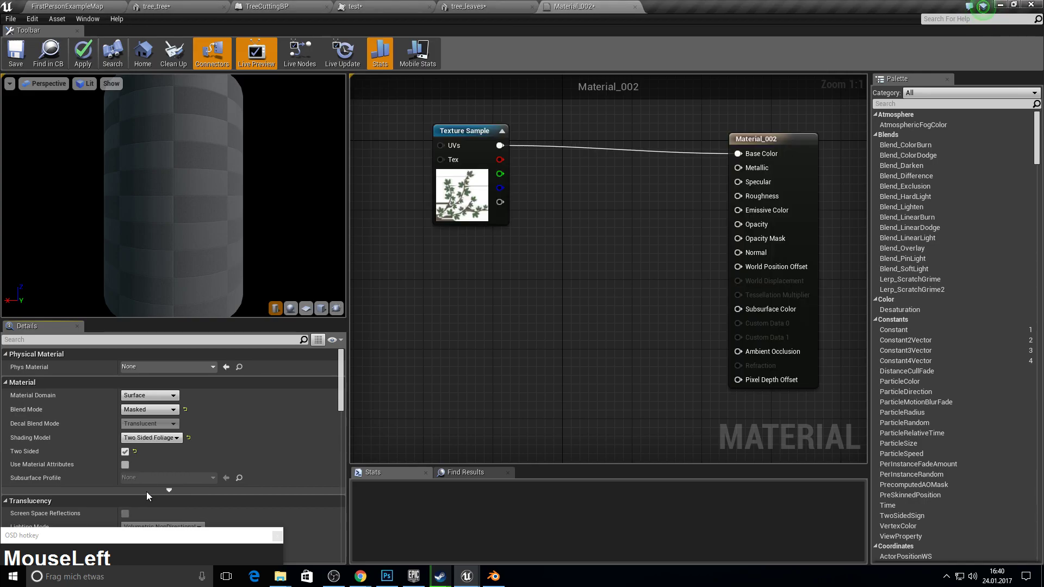
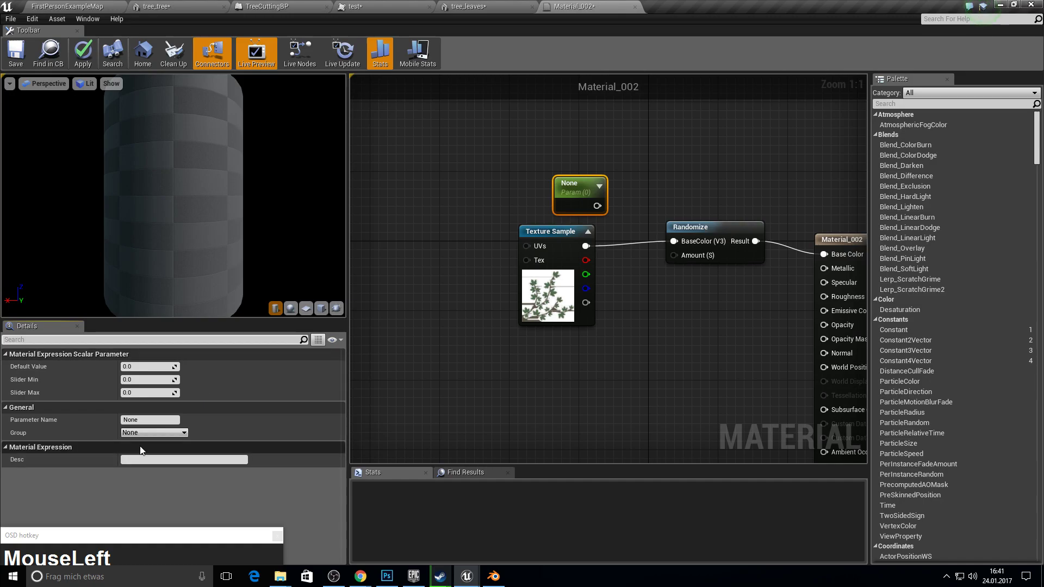
- Name the scalar parameter Color and give it a default value of 0.08
type("Color")
key("Return")
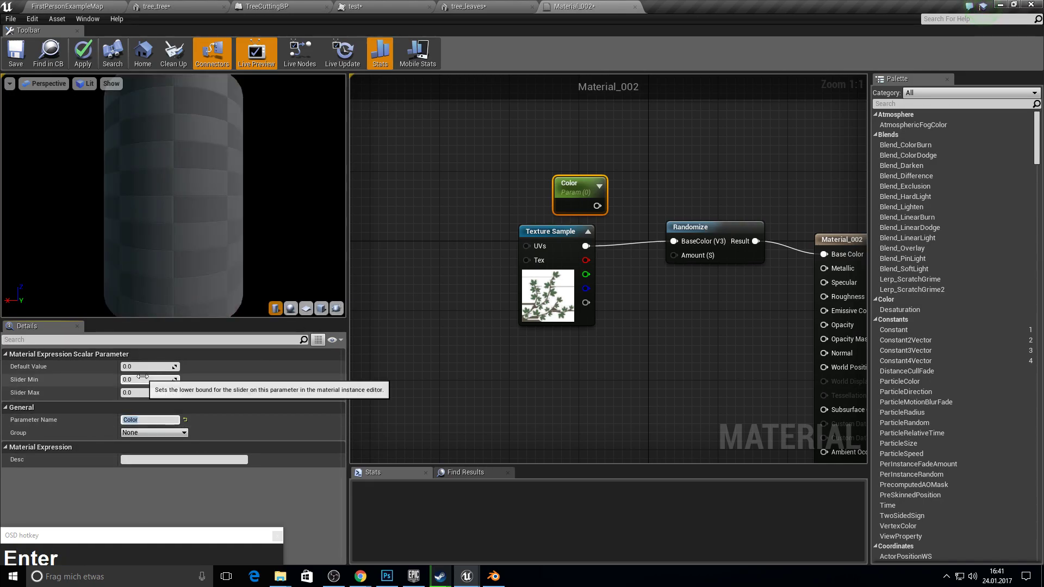
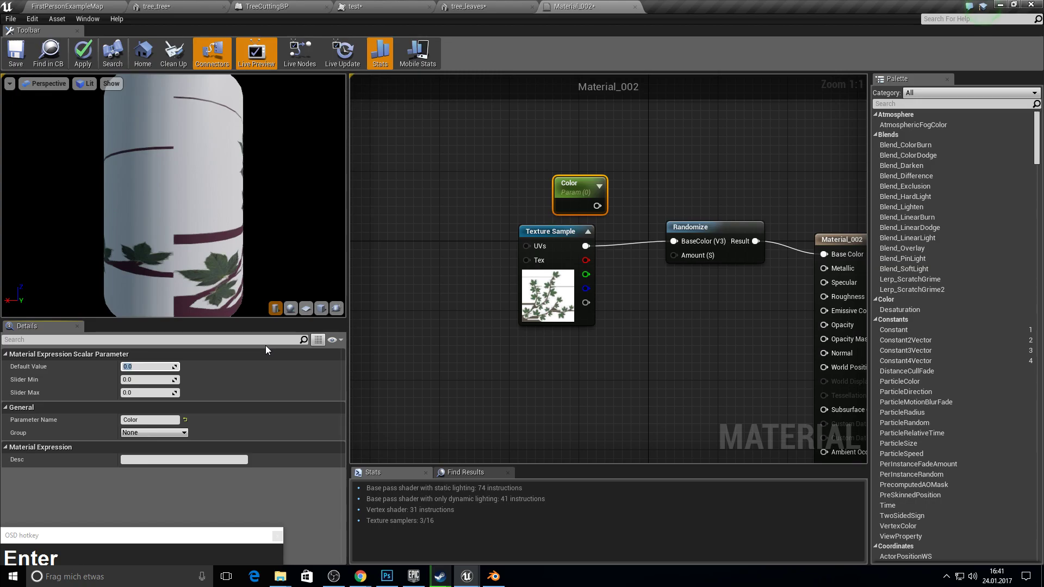
key("Right")
key("BackSpace")
type("08")
key("Return")
- Wire Color into Randomize's Amount and Randomize's result into Subsurface Color
left_click(612, 204)
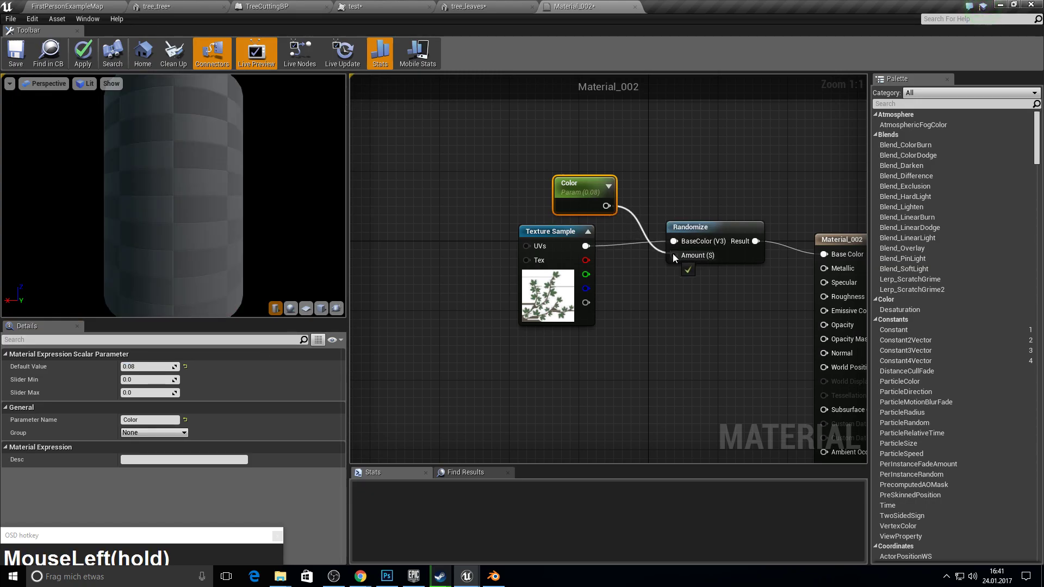
right_click(750, 292)
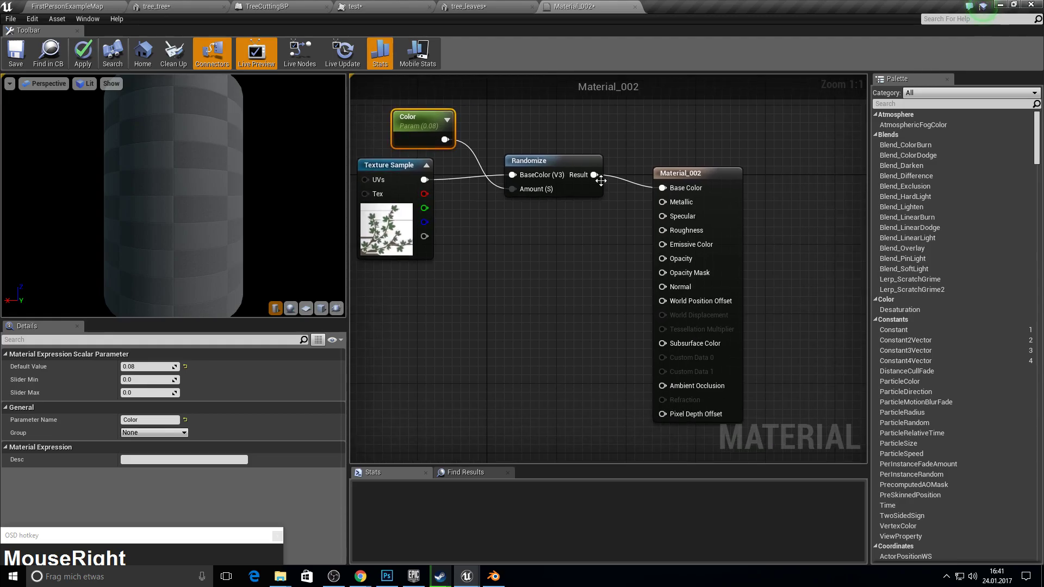
left_click_drag(597, 178, 642, 343)
right_click(502, 268)
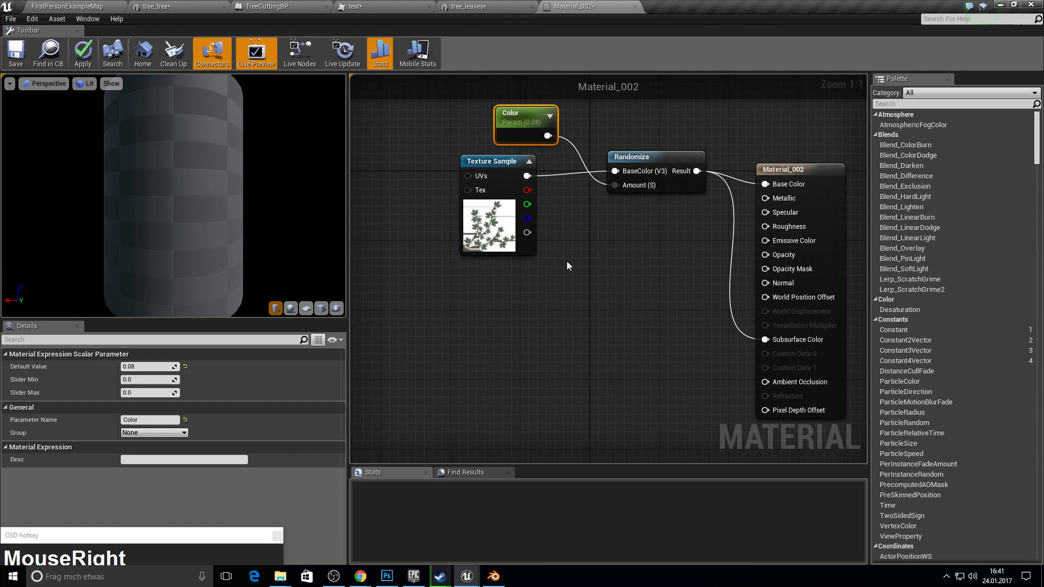
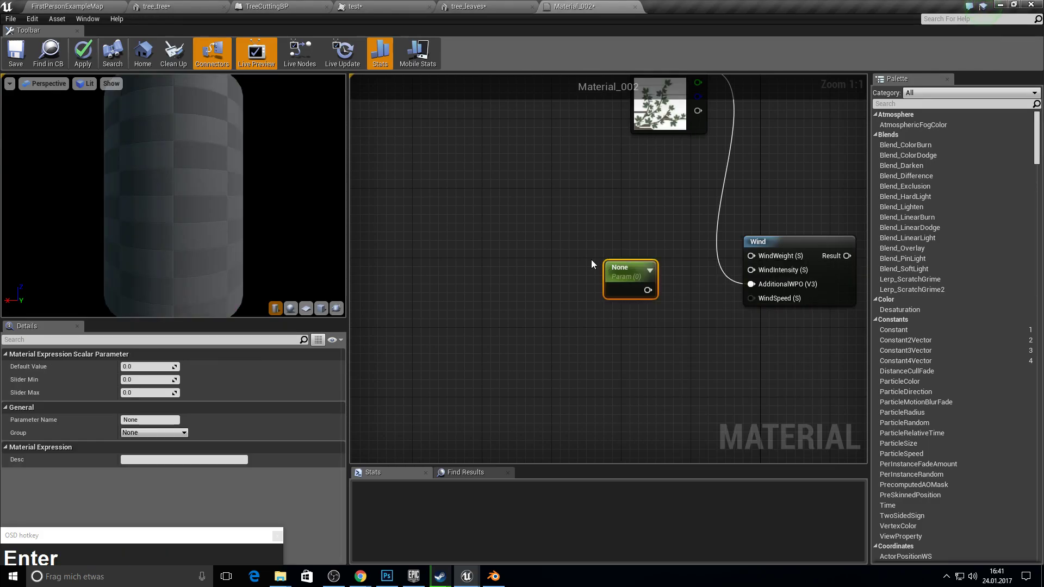
- Duplicate the scalar parameter and name the first copy WindIntensity
key("ctrl+c")
key("ctrl+v")
left_click(639, 271)
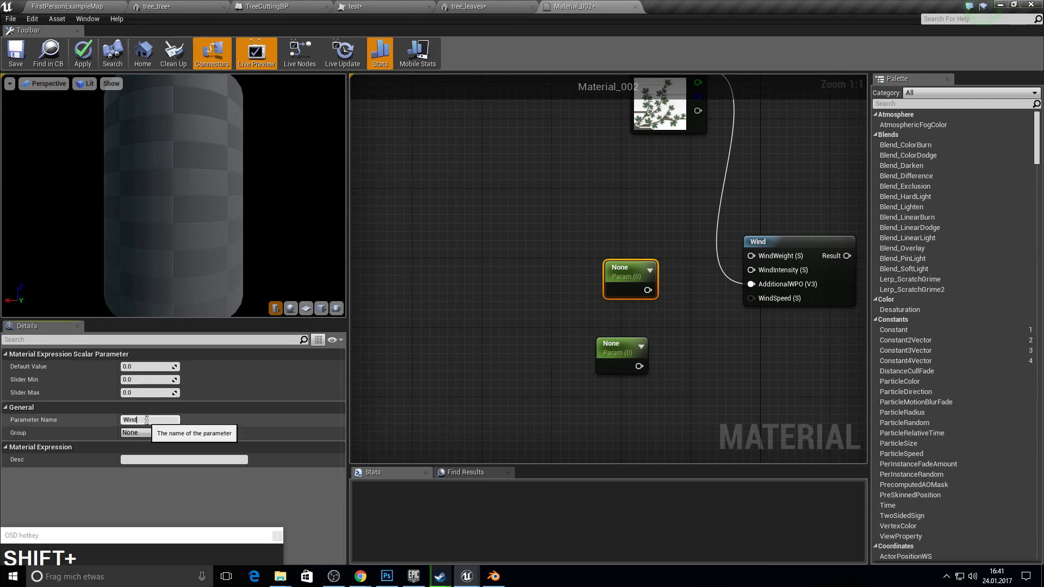
type("f")
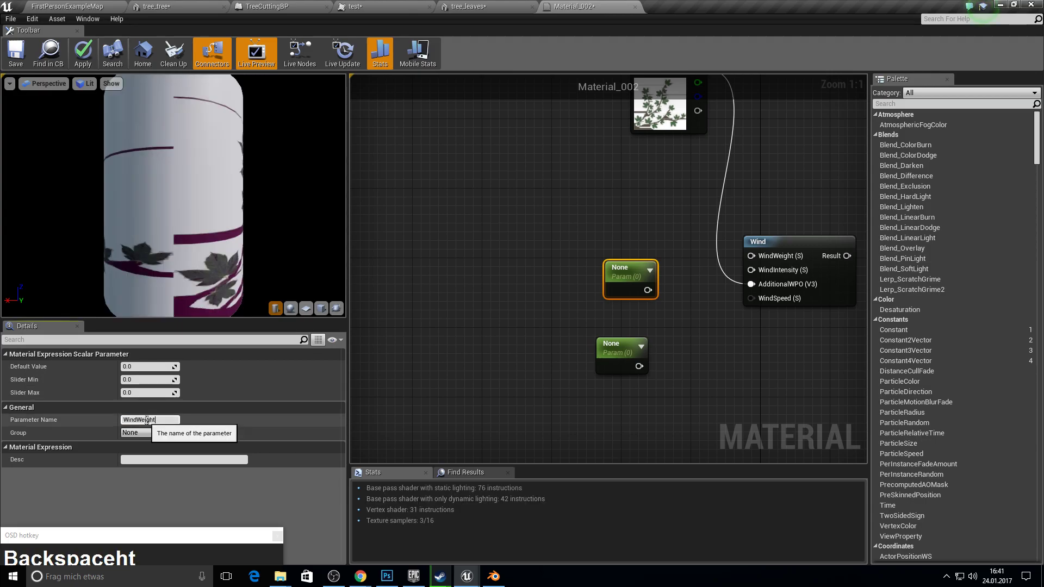
key("Return")
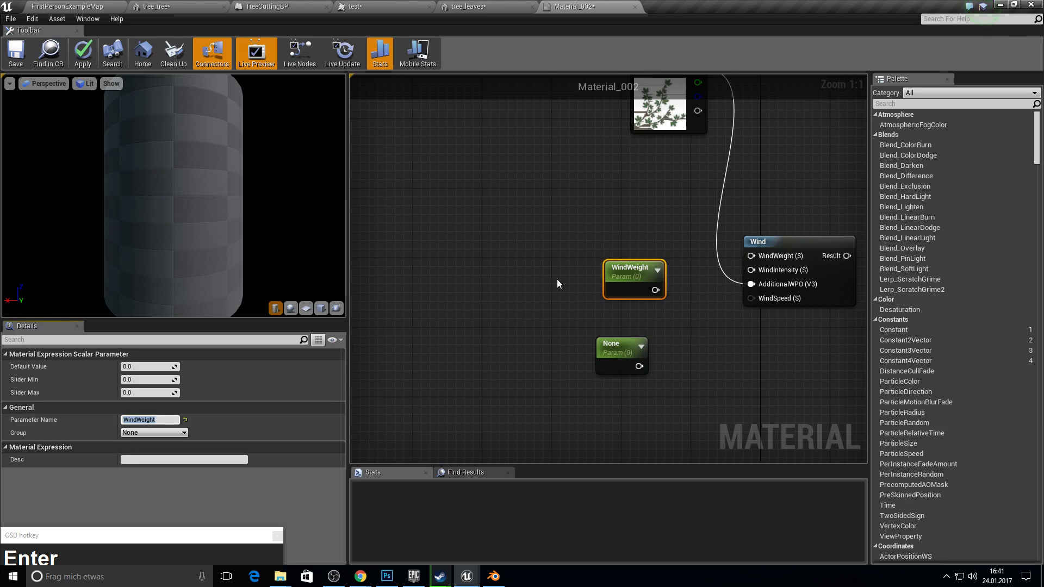
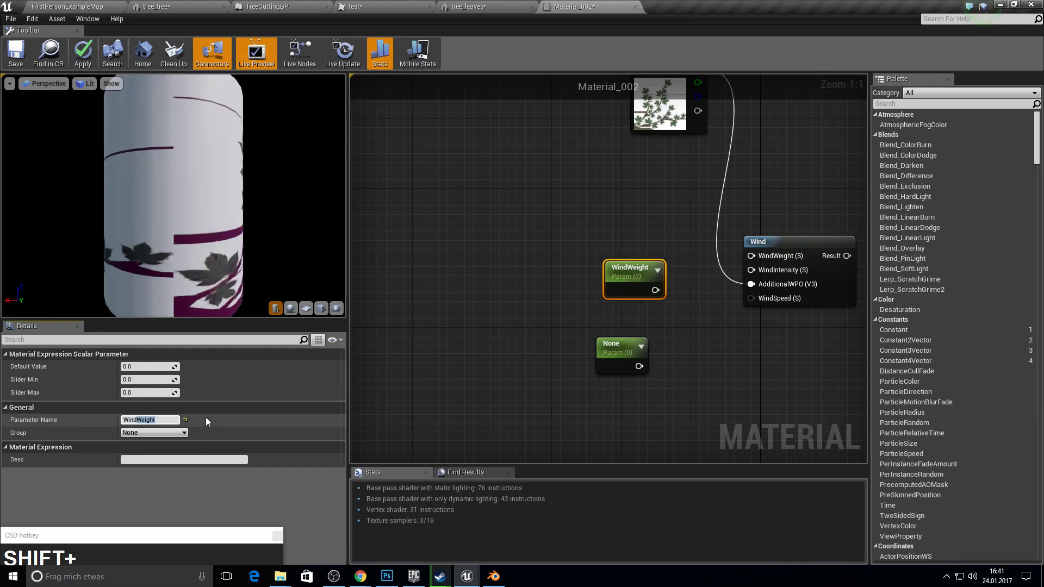
type("Ntensi")
type("y")
key("Return")
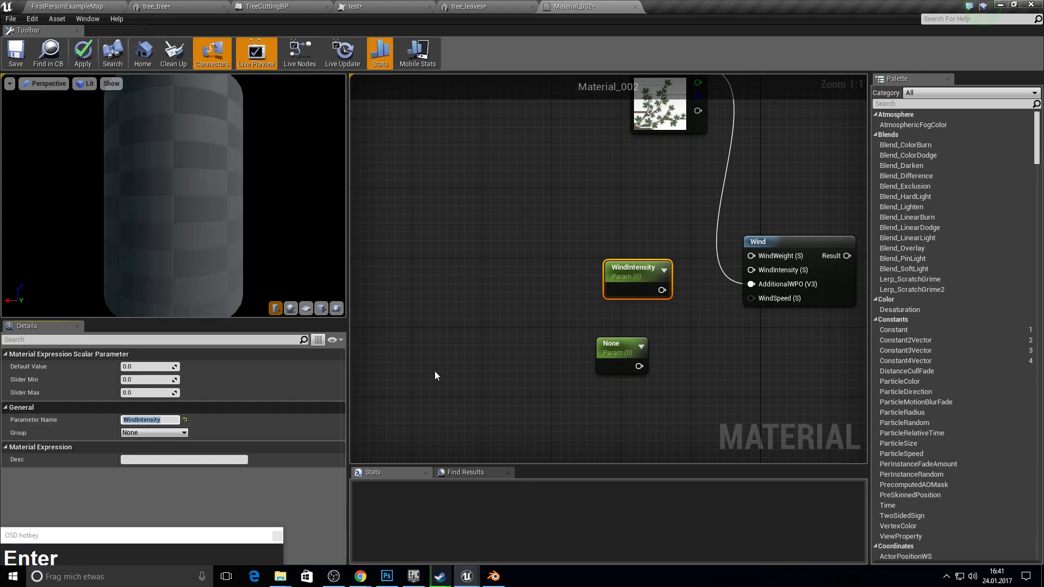
- Name the second parameter LeavesWind and wire both into the Wind function's weight and intensity inputs
left_click(639, 350)
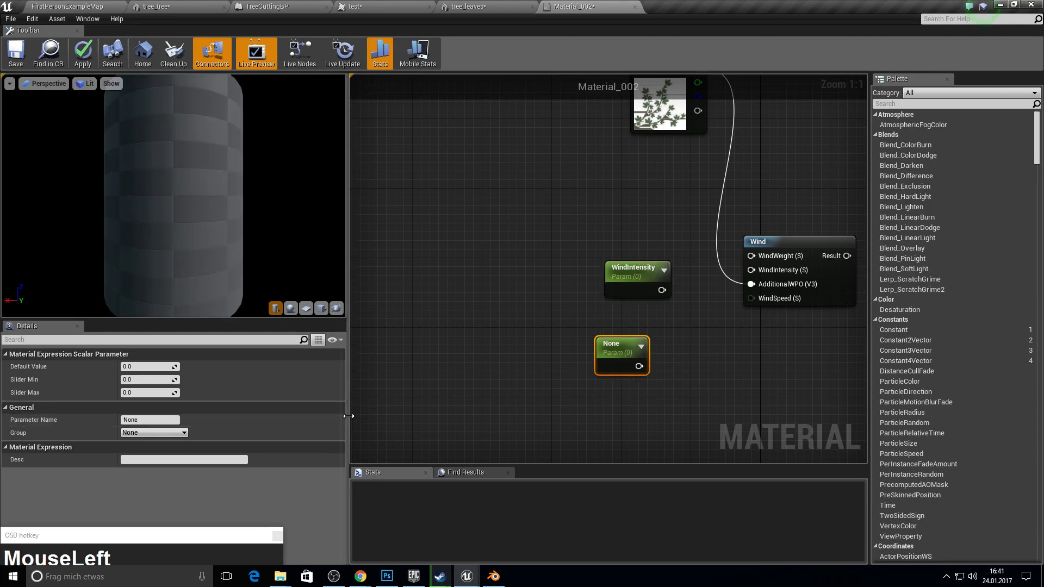
key("shift+l")
type("aves")
key("shift+w")
type("d")
key("Return")
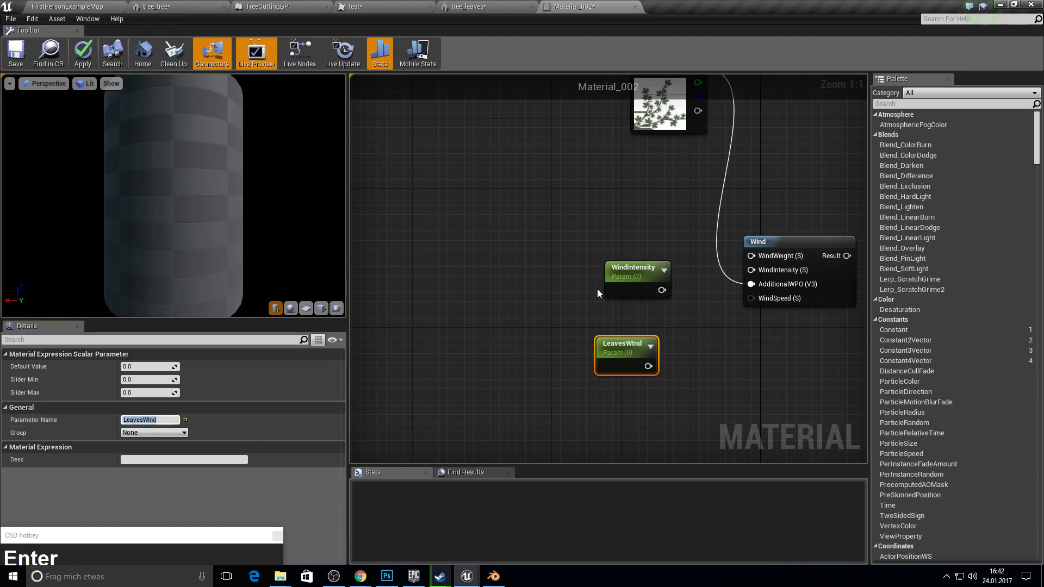
left_click_drag(653, 370, 678, 286)
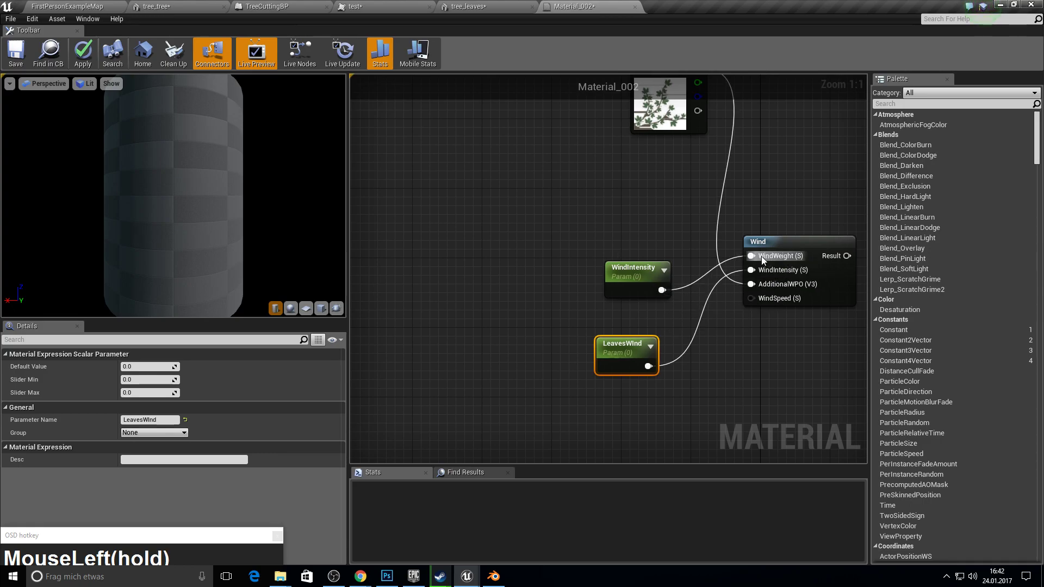
left_click(654, 347)
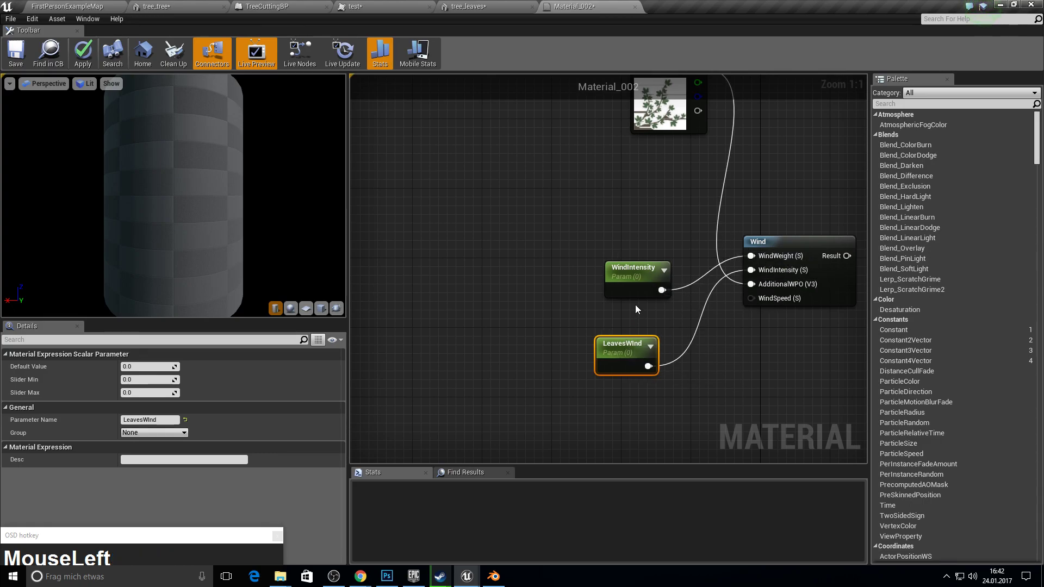
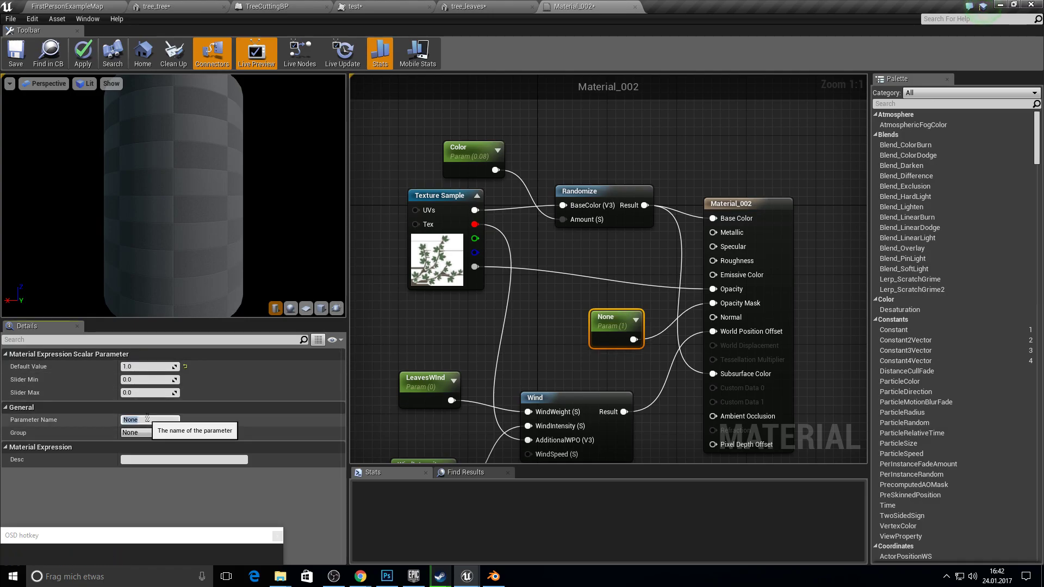
- Name the Opacity Mask scalar parameter Opac with default 1.0
type("Opca")
key("Return")
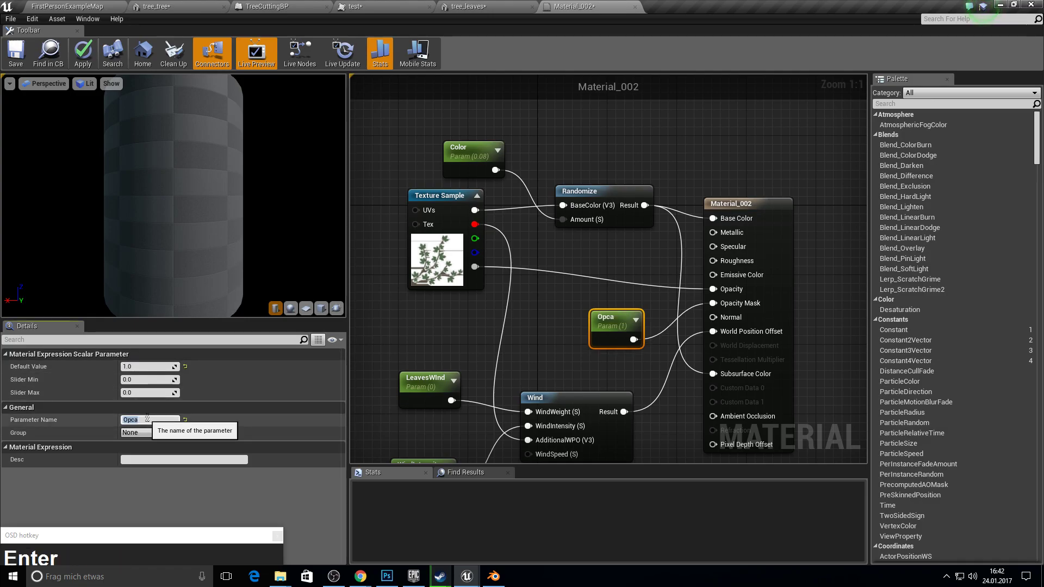
type("ac")
key("Return")
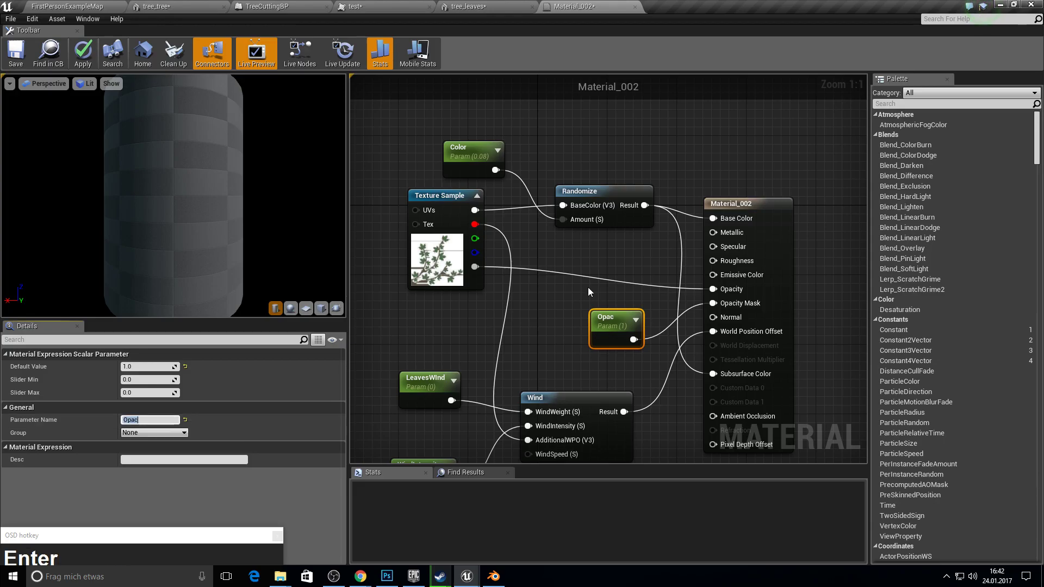
left_click(592, 289)
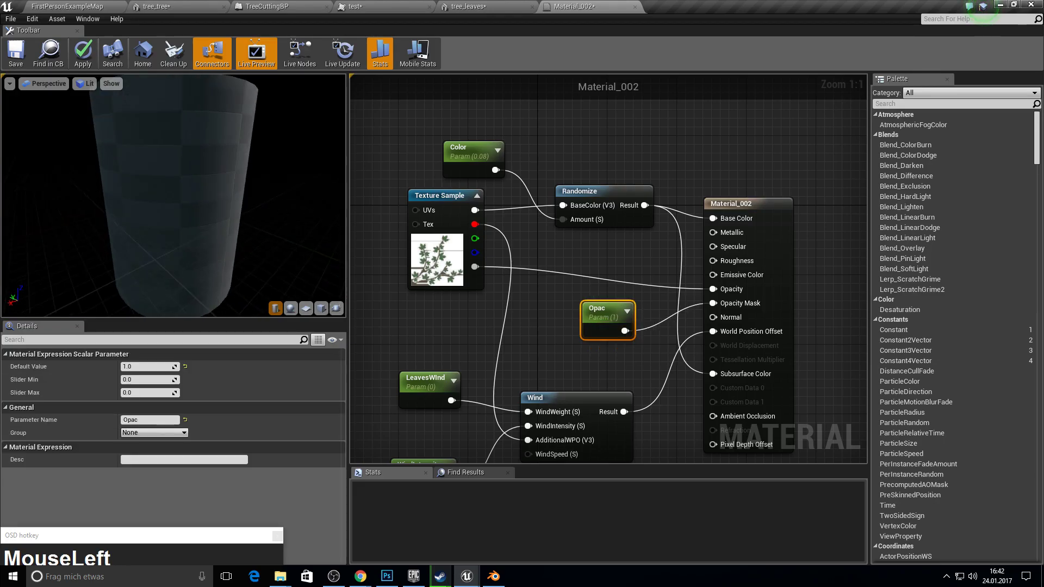
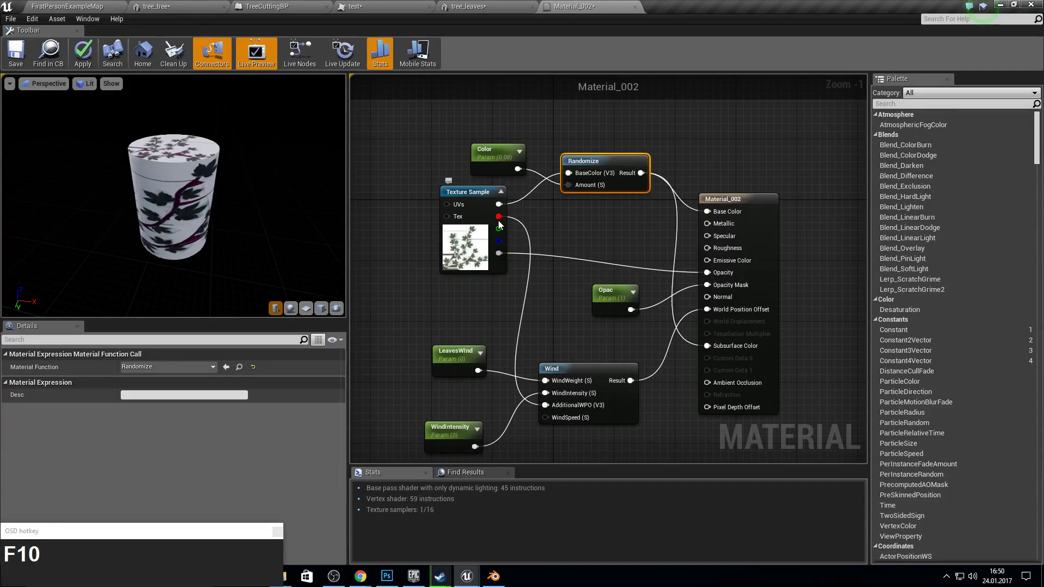
left_click(635, 313)
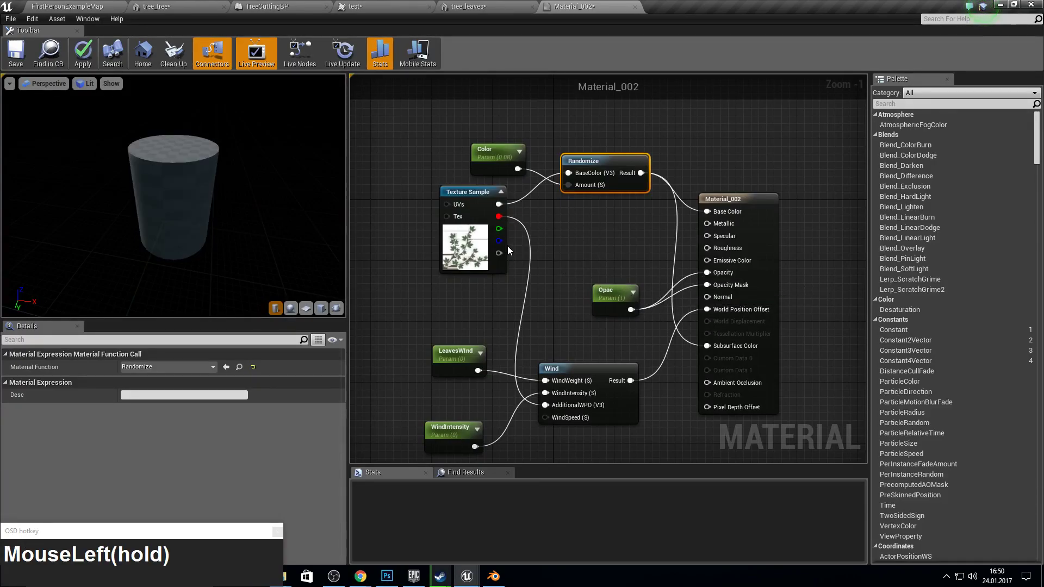
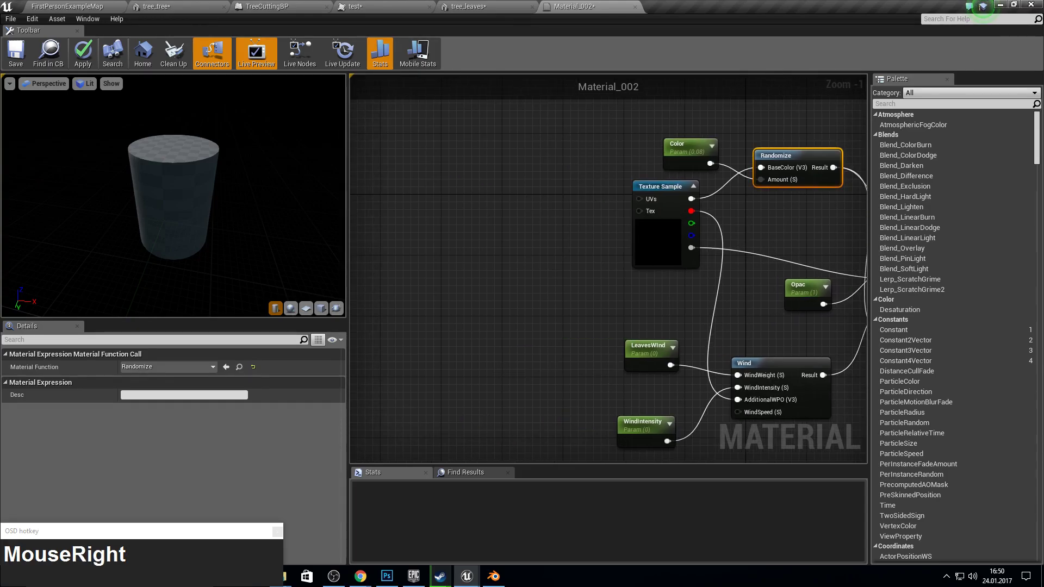
- Add a CustomRotator function node to the Material_002 graph
key("c")
type("MouseRightcustome_ro")
key("BackSpace")
type("BackspacerotaBackspacerota")
key("Down")
type("rota")
key("BackSpace")
key("Down")
key("Return")
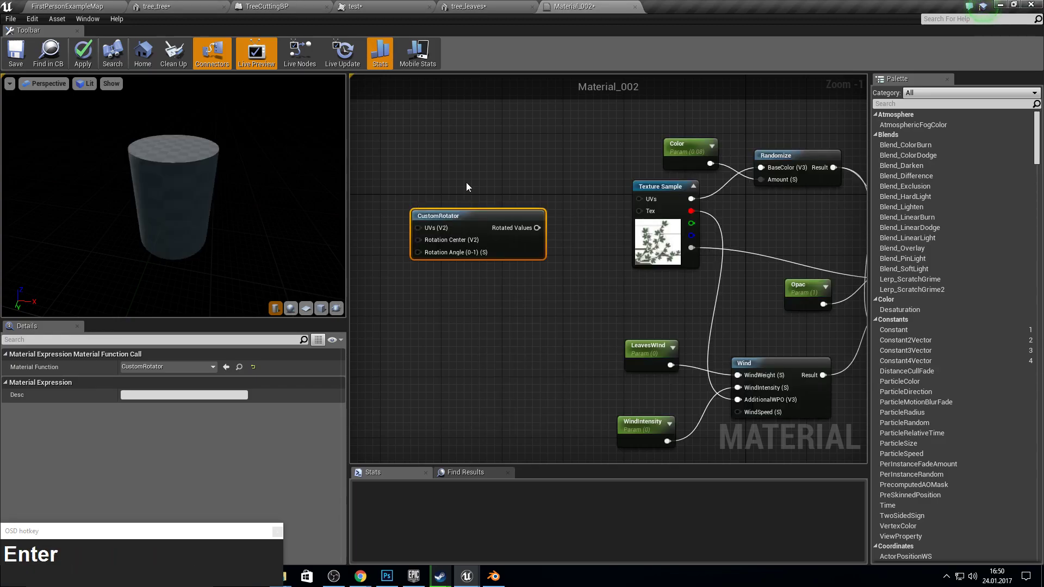
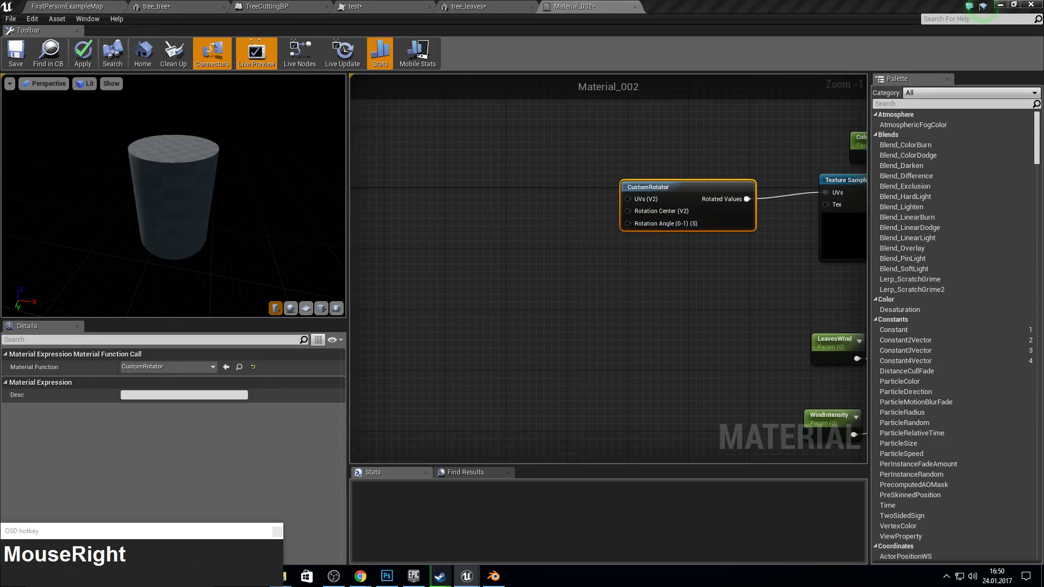
- Add a texture coordinate node and a Constant2Vector as the 0,0 Rotation Center
type("tex_cord")
key("BackSpace")
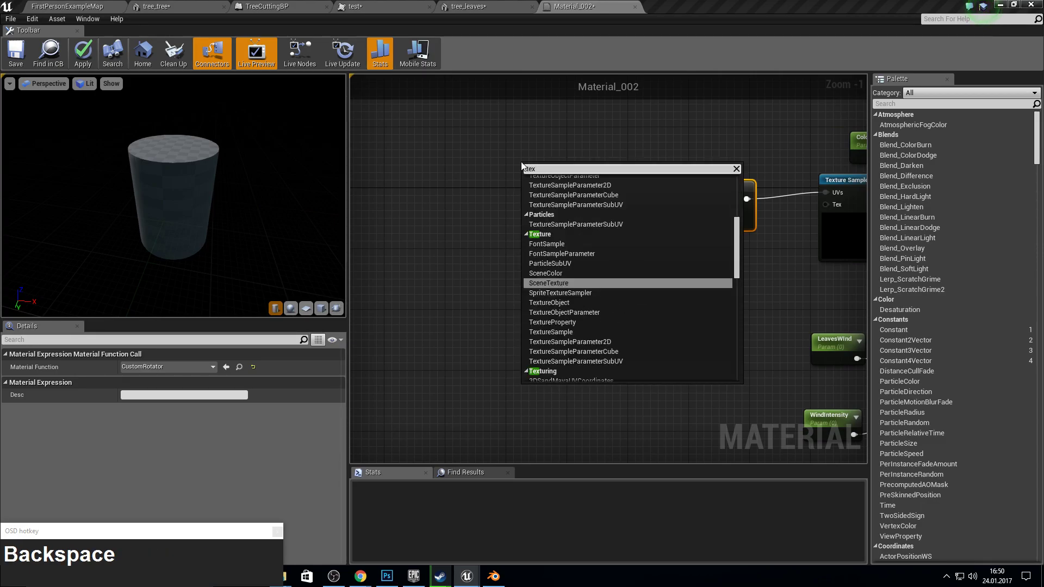
type("t")
key("BackSpace")
type("rue")
key("BackSpace")
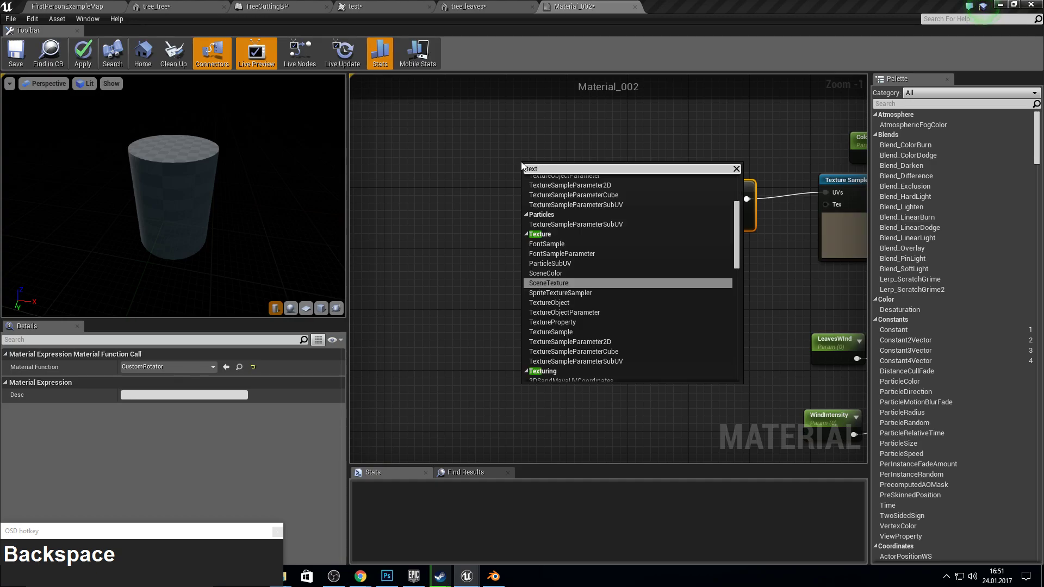
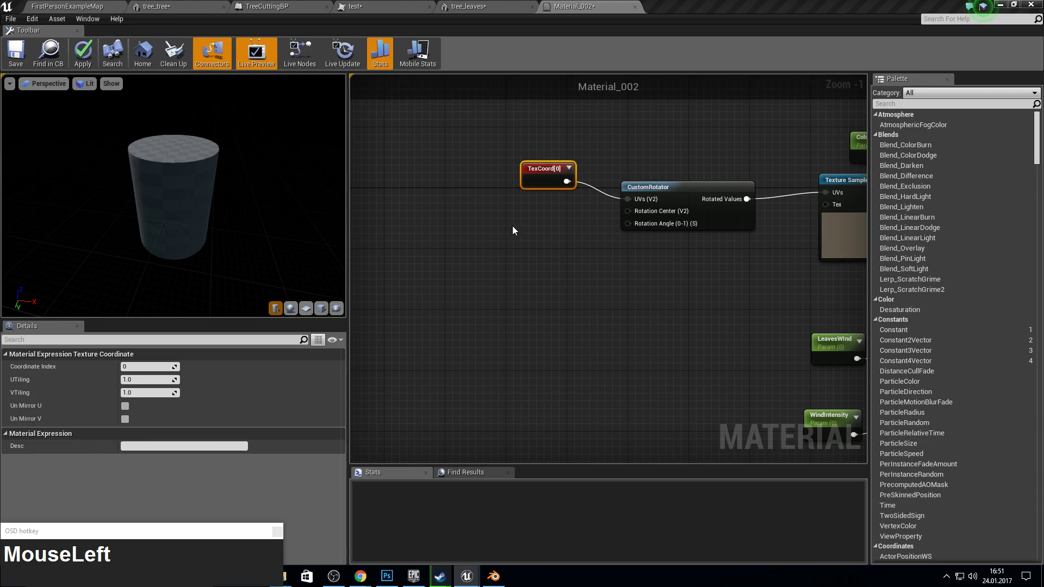
right_click(502, 212)
type("vecto")
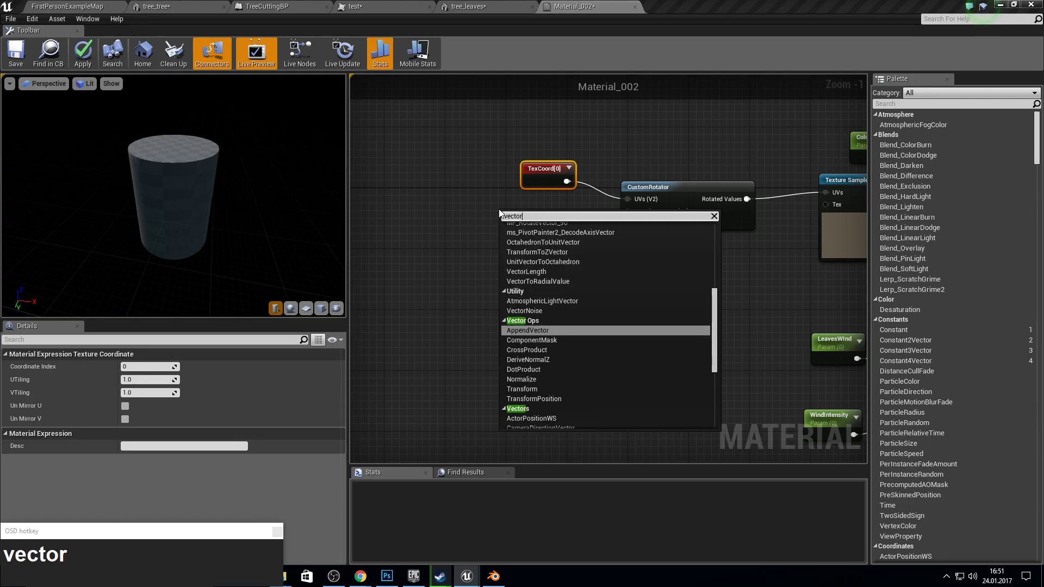
type("vector")
key("space")
type("ons")
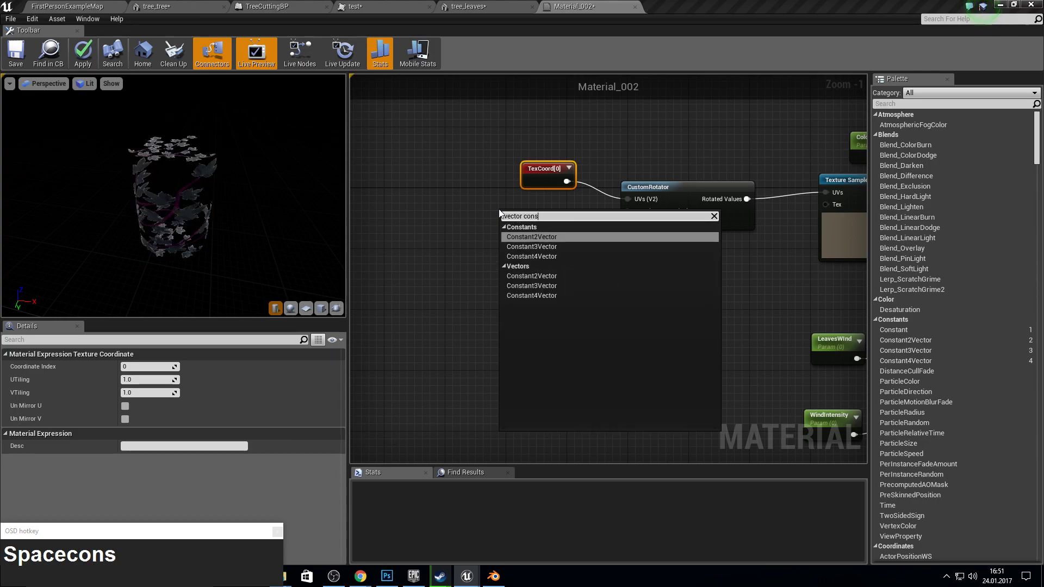
key("Return")
left_click(523, 229)
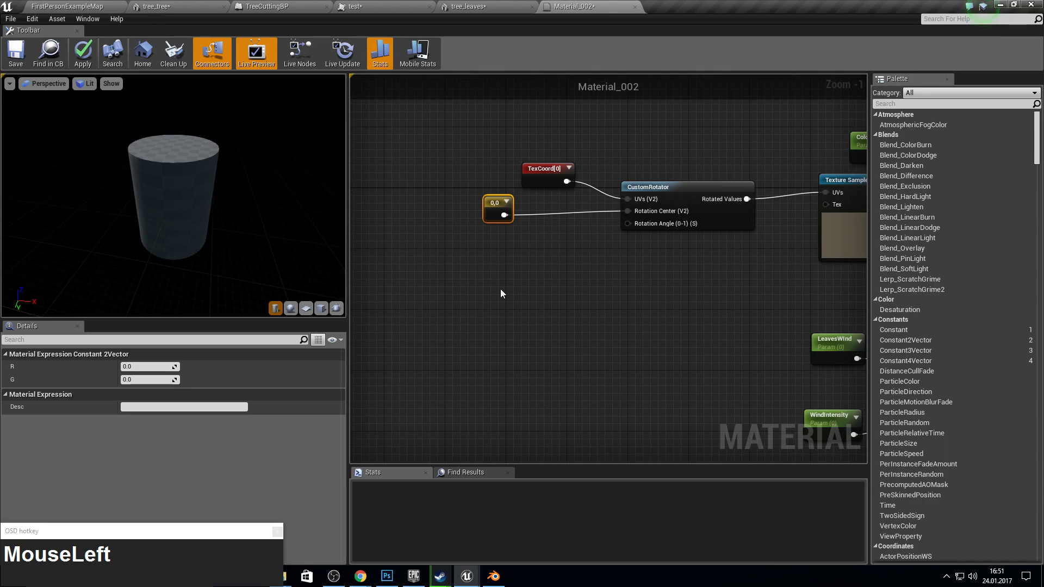
- Add a scalar parameter node and connect it to CustomRotator's Rotation Angle
right_click(495, 293)
type("sc")
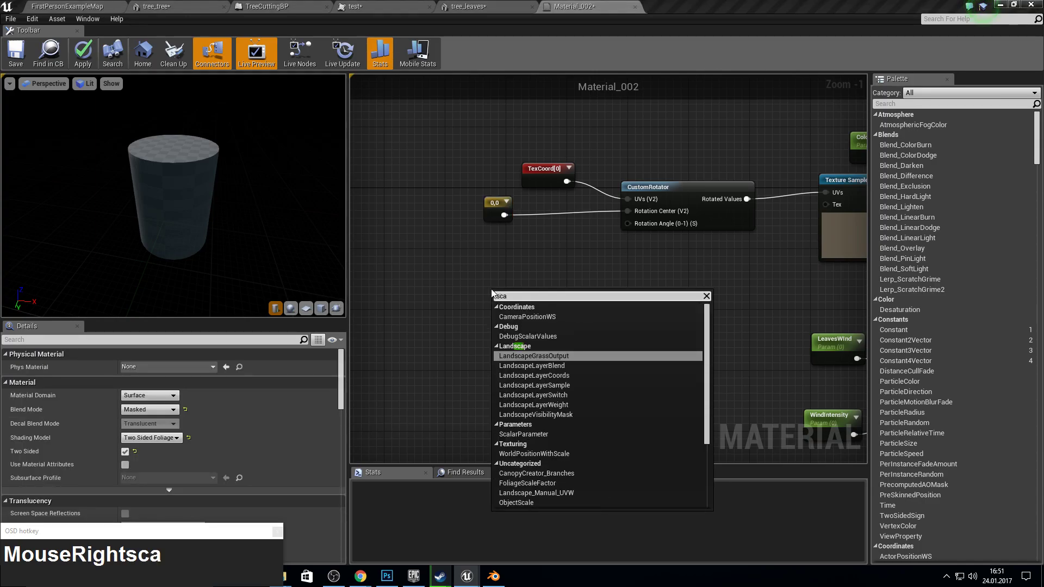
type("lar")
key("Return")
left_click(537, 320)
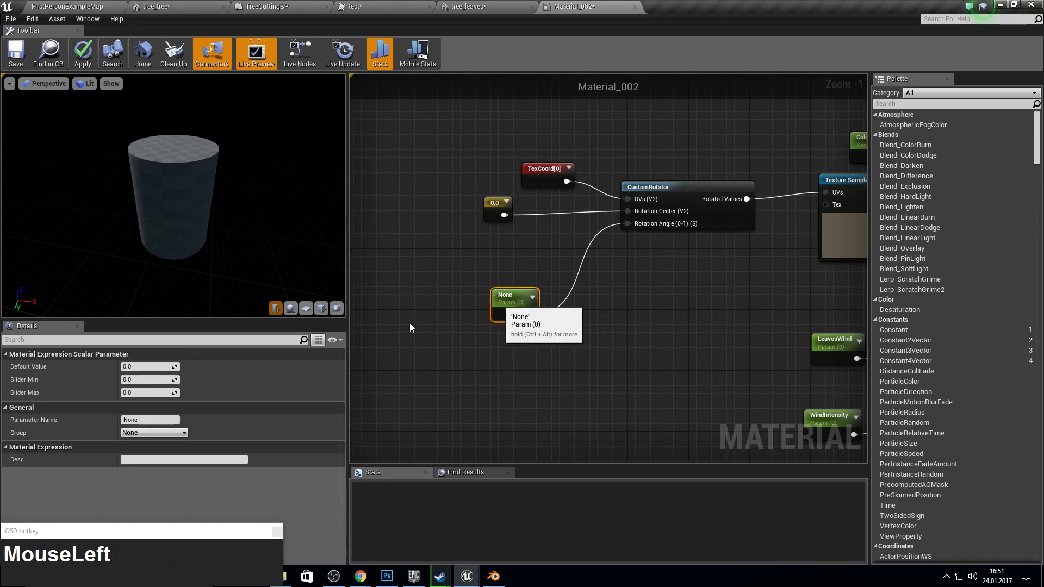
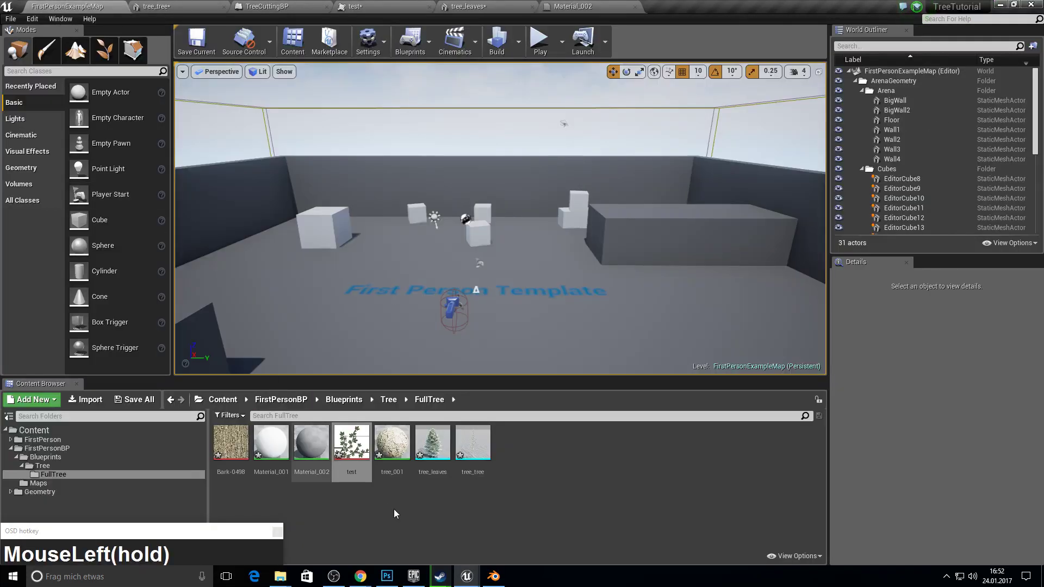
- Rename the Material_002 asset to Leafes in the FullTree folder
key("F2")
key("shift+l")
type("afes")
key("Return")
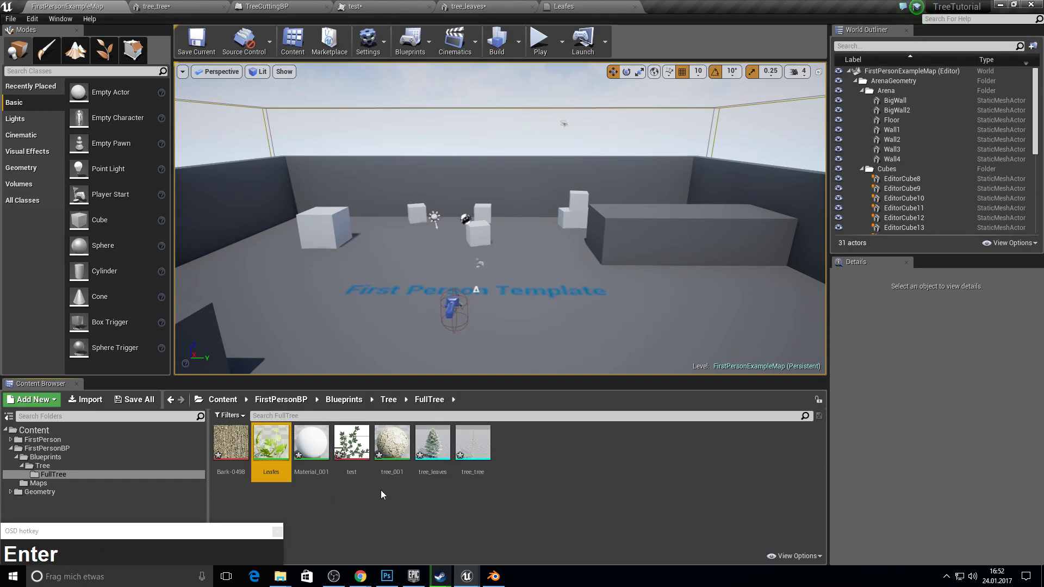
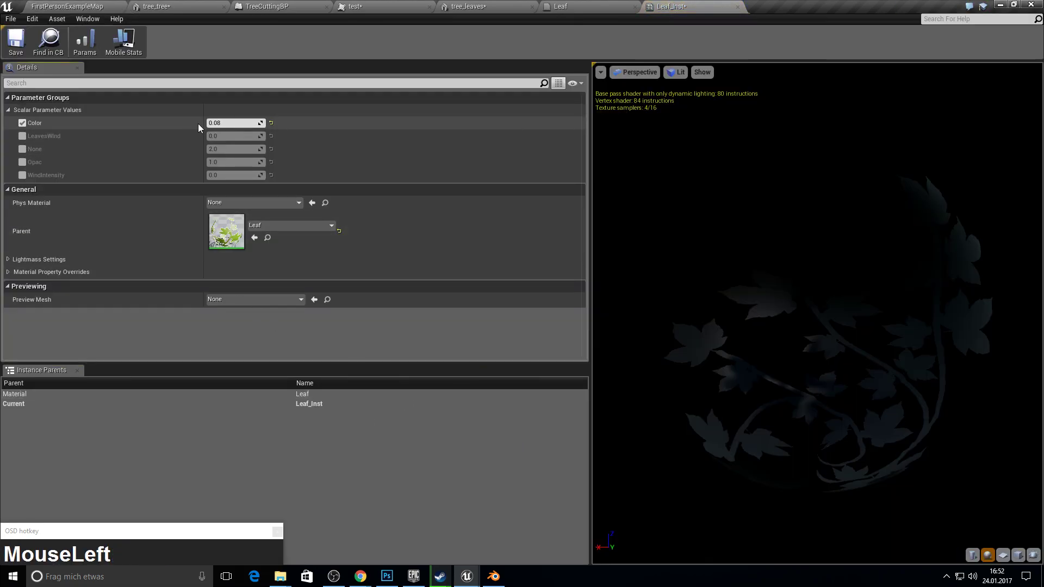
- Override Color to 0.03 and LeavesWind to 1.0 in Leaf_Inst
key("F10")
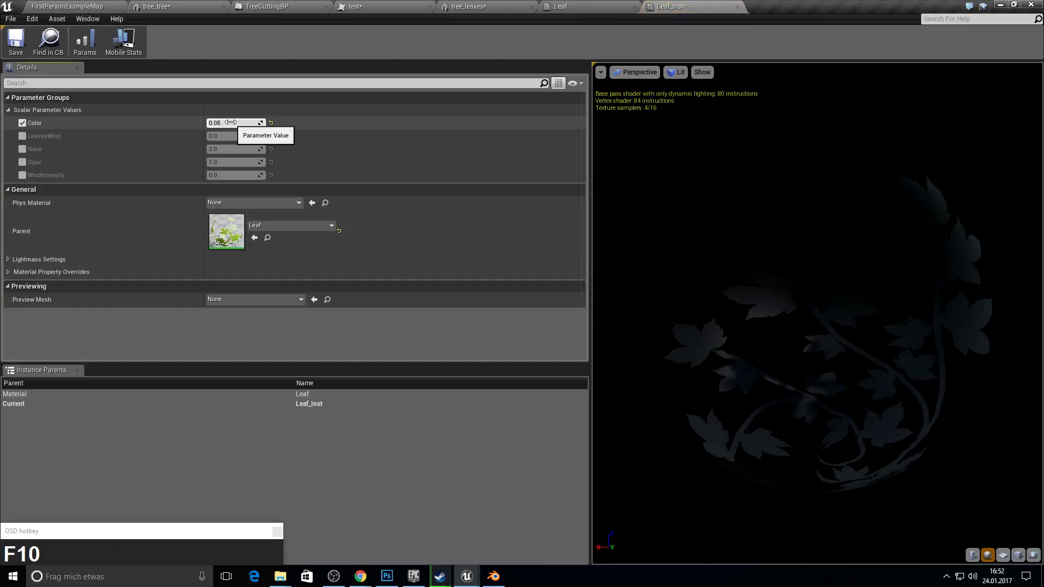
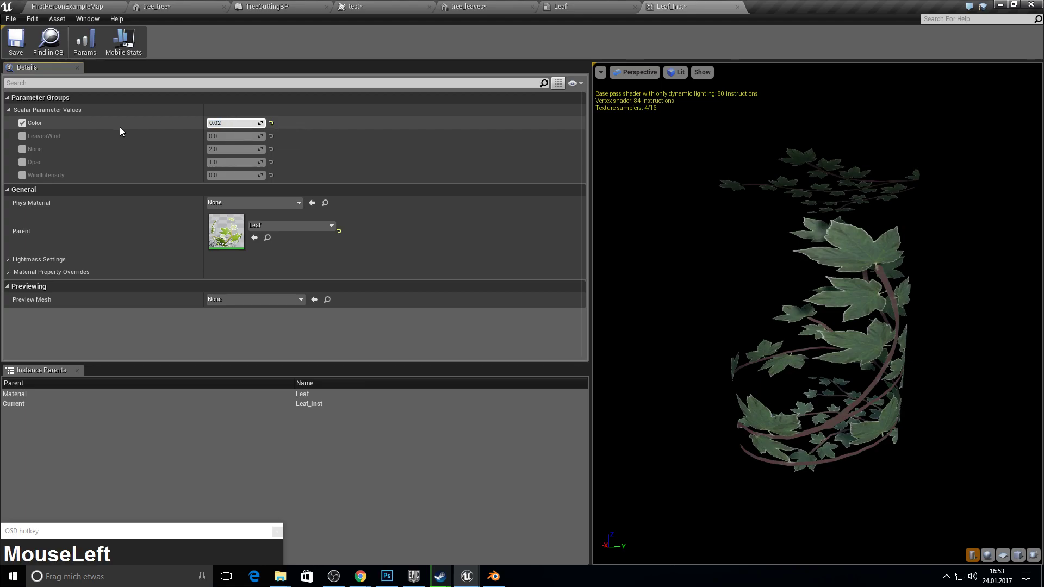
key("BackSpace")
key("KP_3")
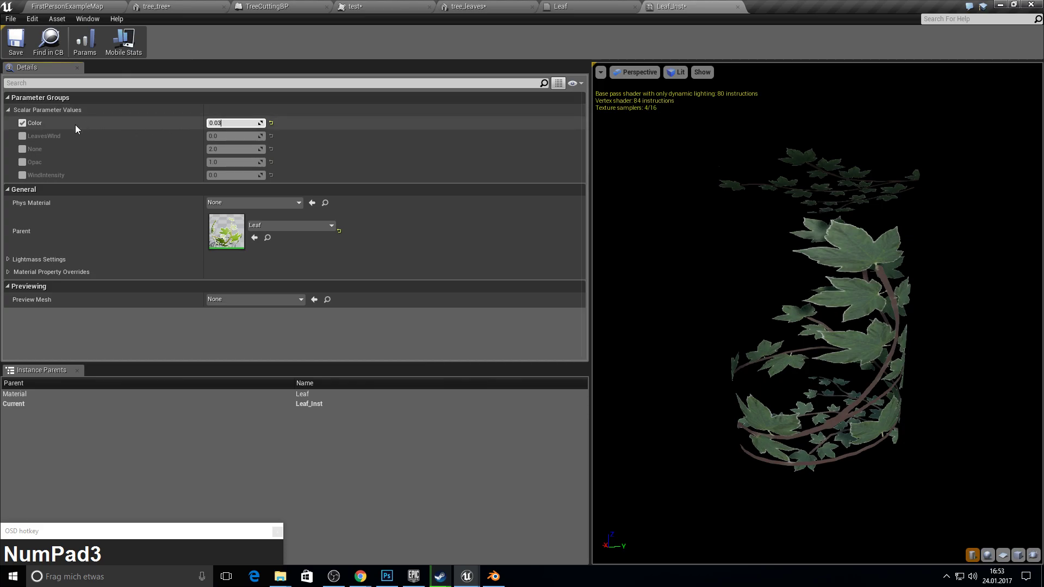
left_click(27, 135)
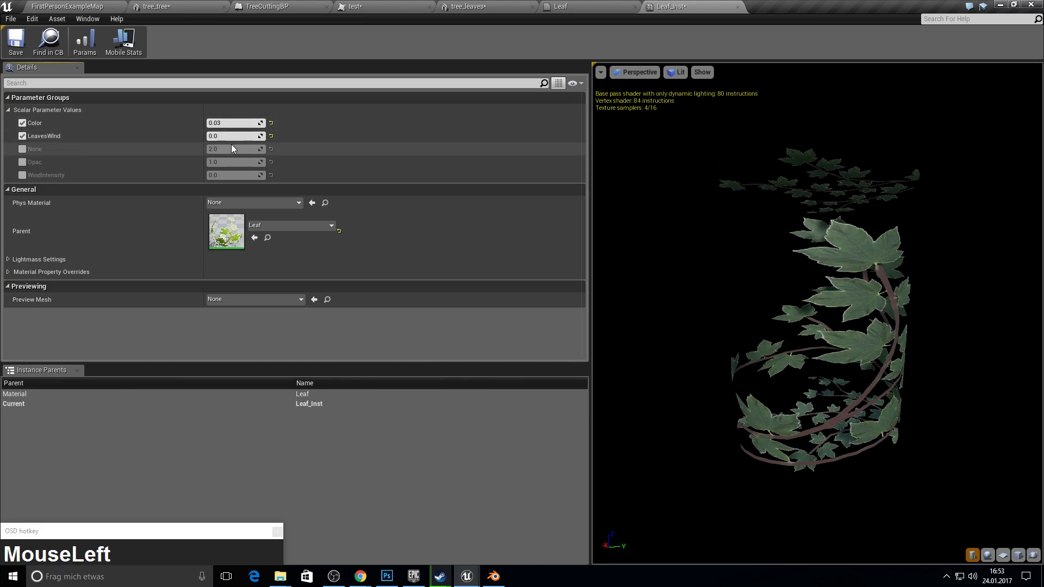
key("KP_1")
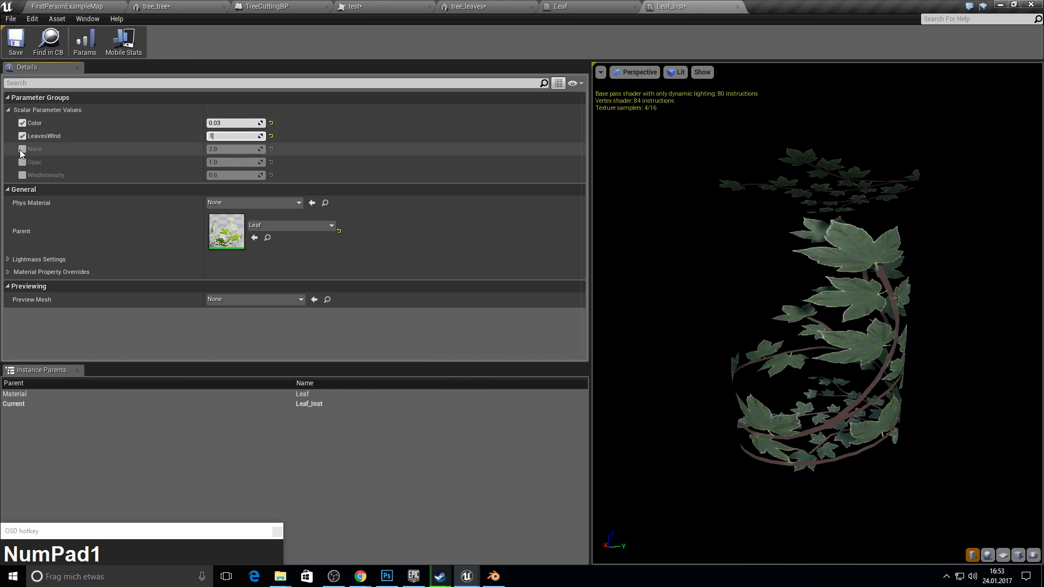
- Override the None rotation parameter to 0.75 and WindIntensity to 1.0
left_click(25, 154)
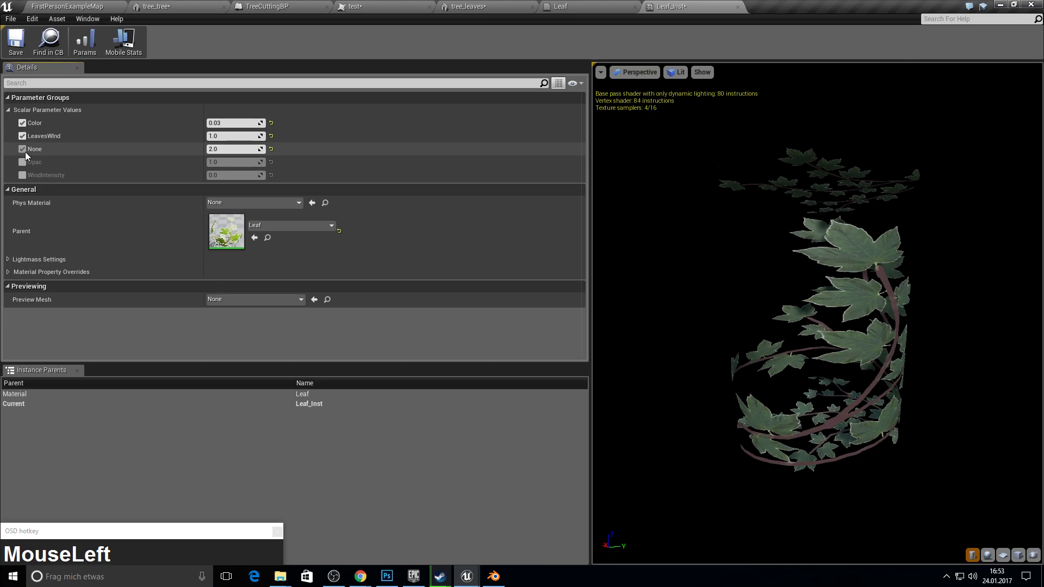
left_click(29, 156)
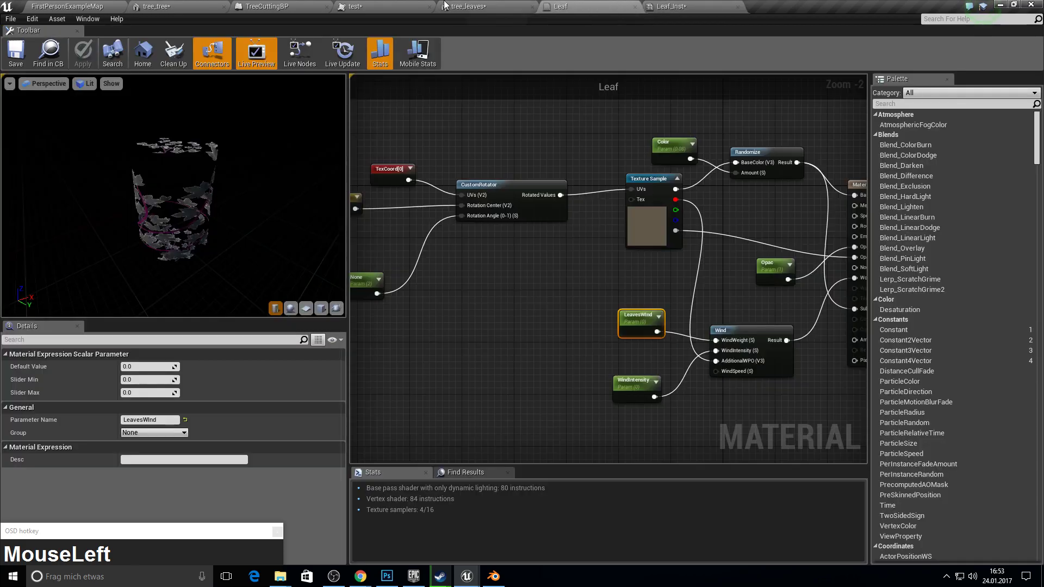
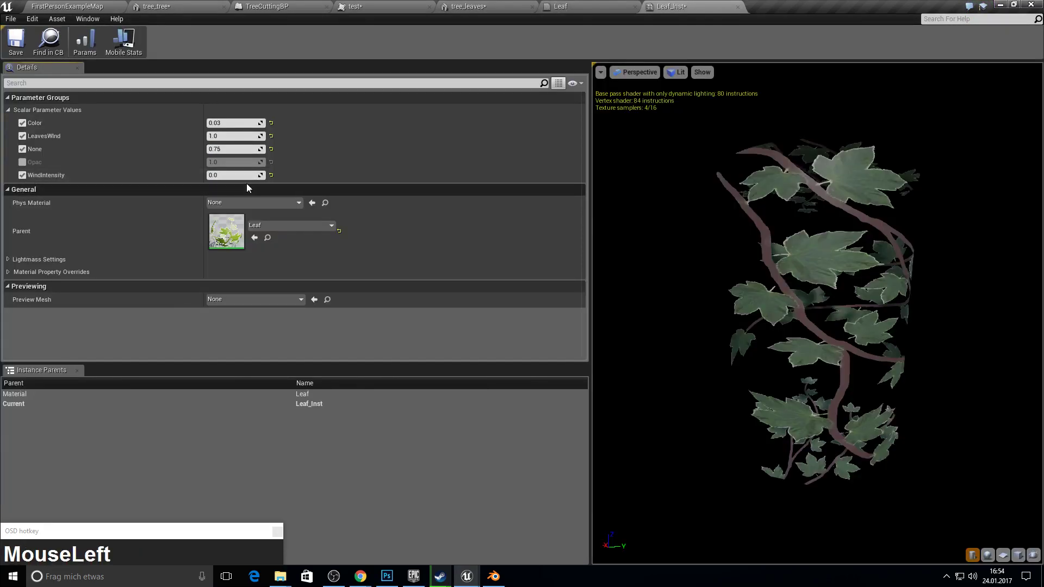
double_click(340, 163)
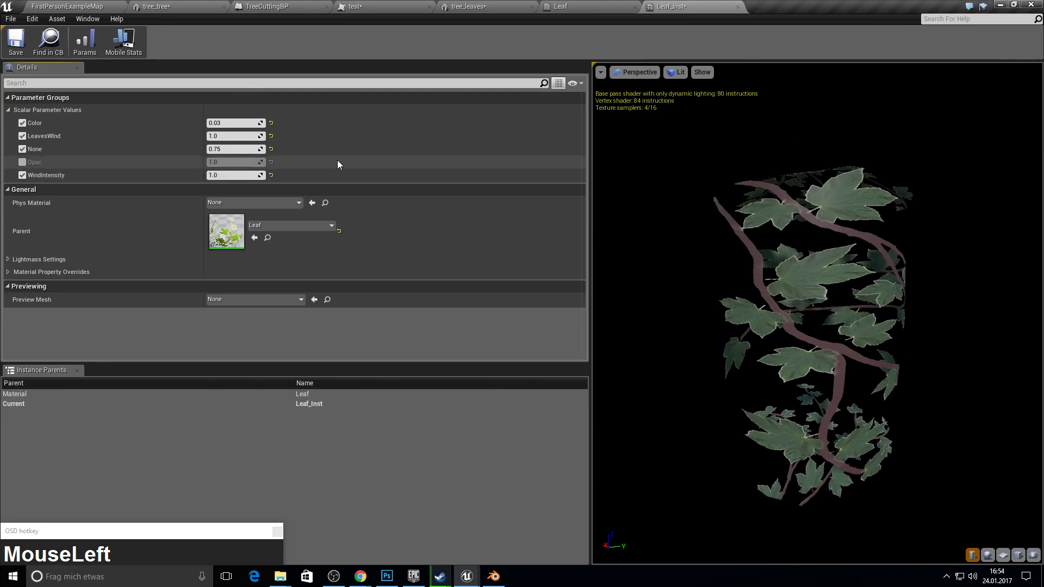
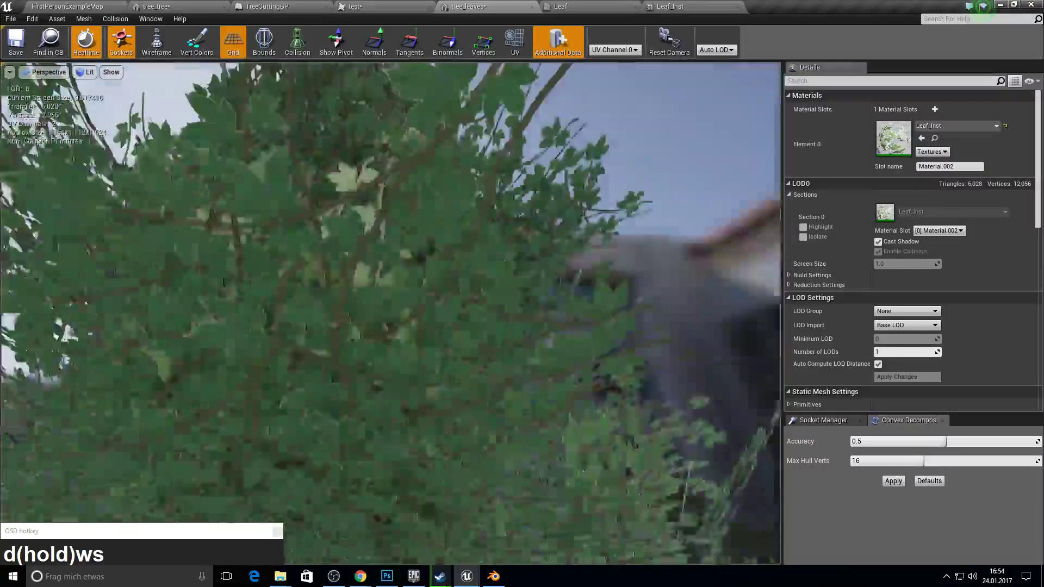
- Fly the preview camera around the tree_leaves mesh wearing Leaf_Inst with LeavesWind 0.2
key("s")
key("w")
type("s(hold)wsw")
key("F11")
- Change Leaf_Inst's None scalar parameter from 0.75 to 0.25
key("F10")
left_click(675, 4)
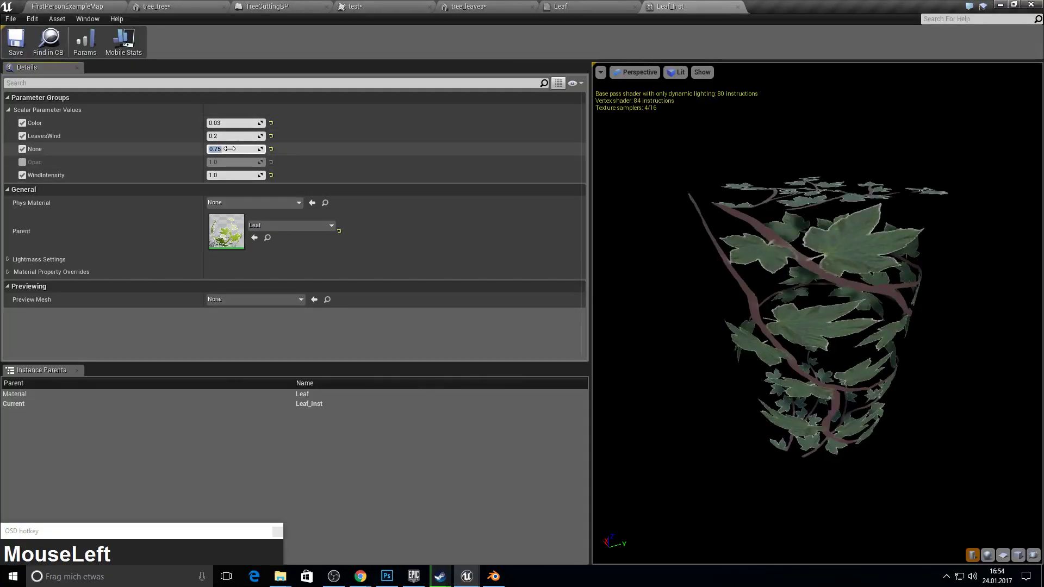
type("25")
key("Return")
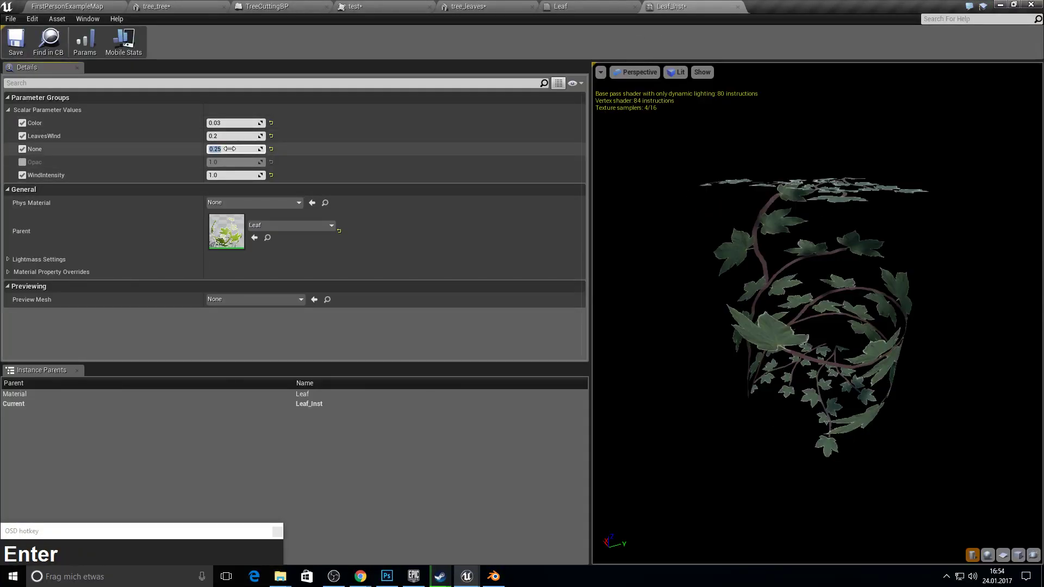
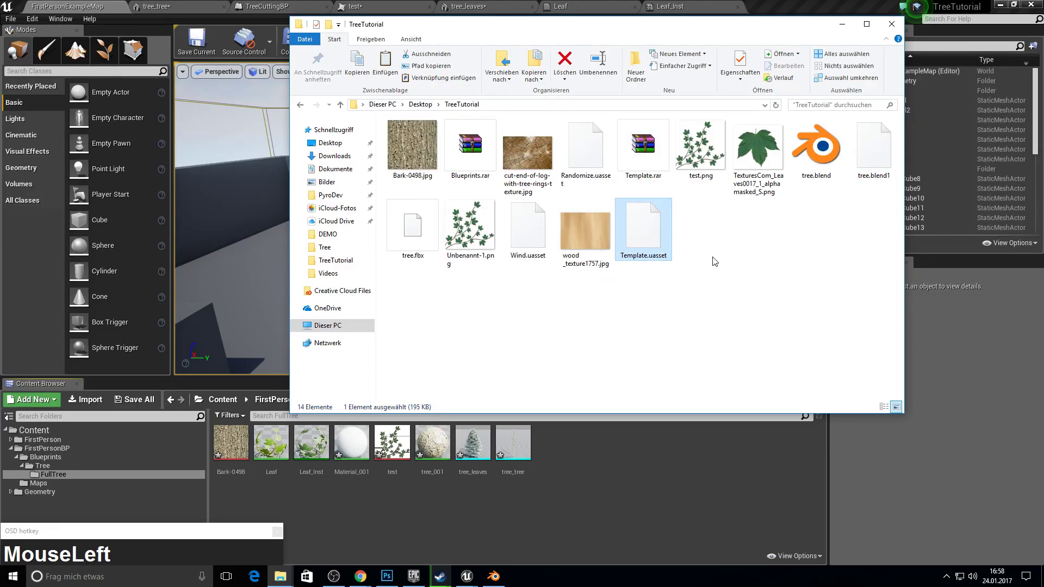
- Copy Template.uasset from Desktop\TreeTutorial into the TreeTutorial project's Content folder
key("ctrl+c")
left_click(417, 574)
right_click(769, 272)
left_click(814, 297)
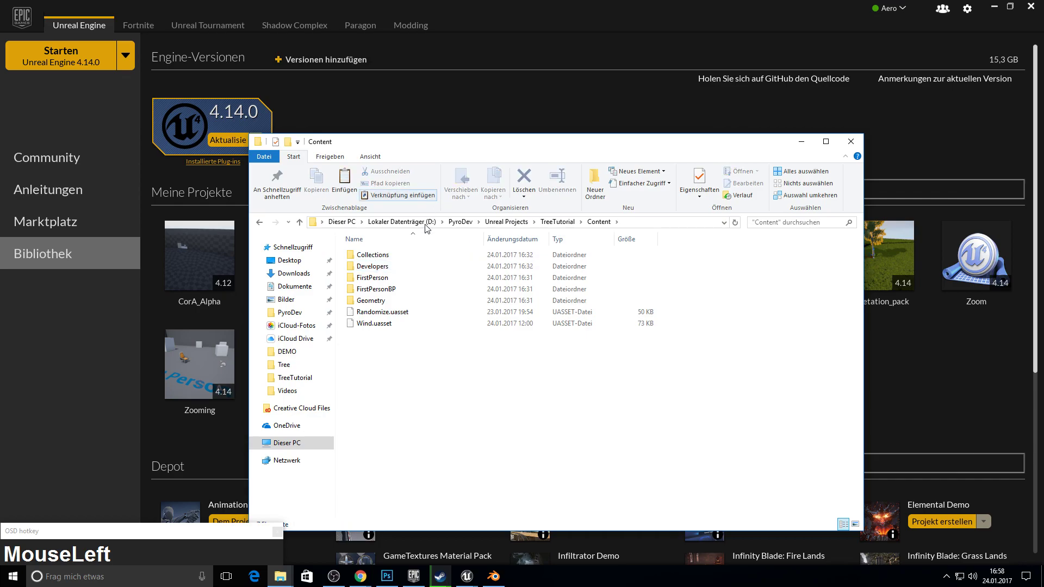
key("ctrl+v")
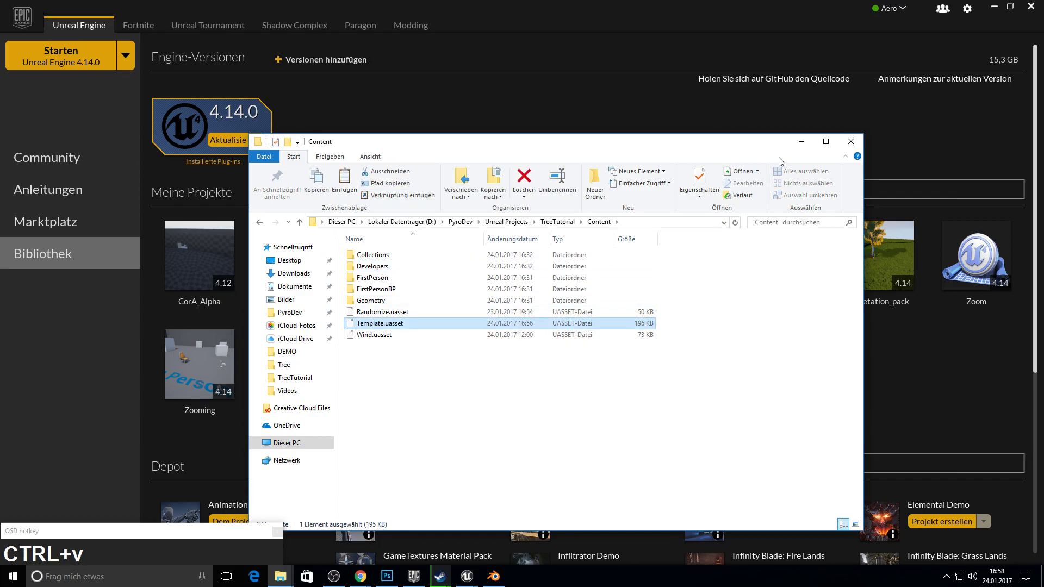
left_click(798, 150)
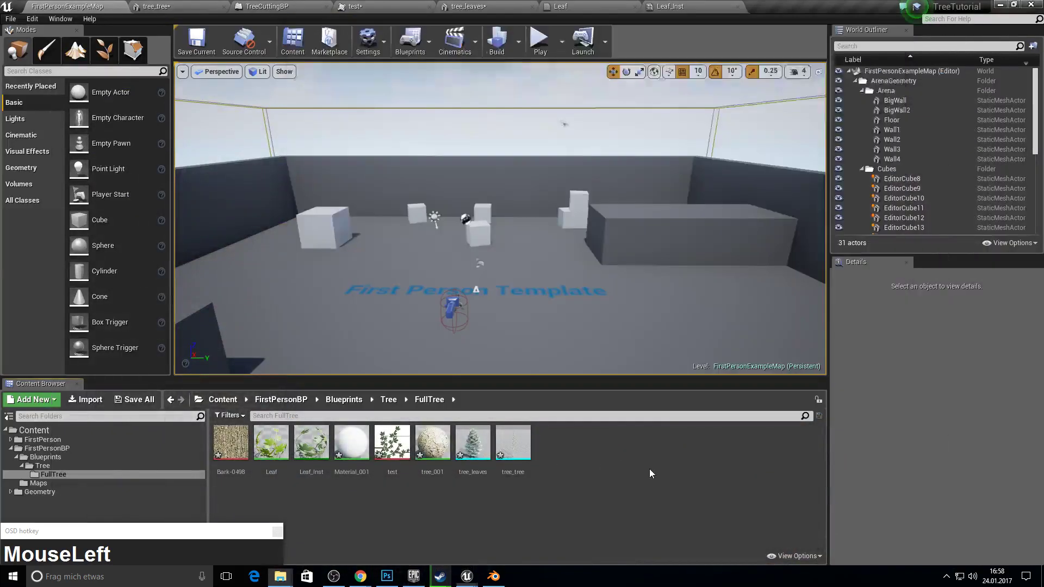
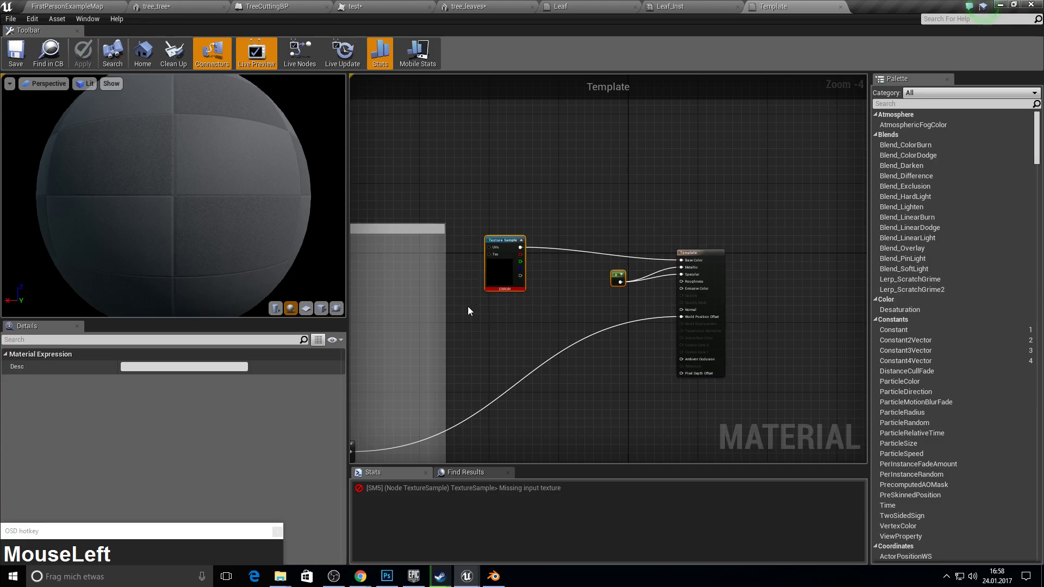
- Rework Template's texture sample so Bark-0498 feeds Base Color, and apply the material
key("Delete")
key("ctrl+z")
left_click_drag(540, 240, 82, 59)
key("Delete")
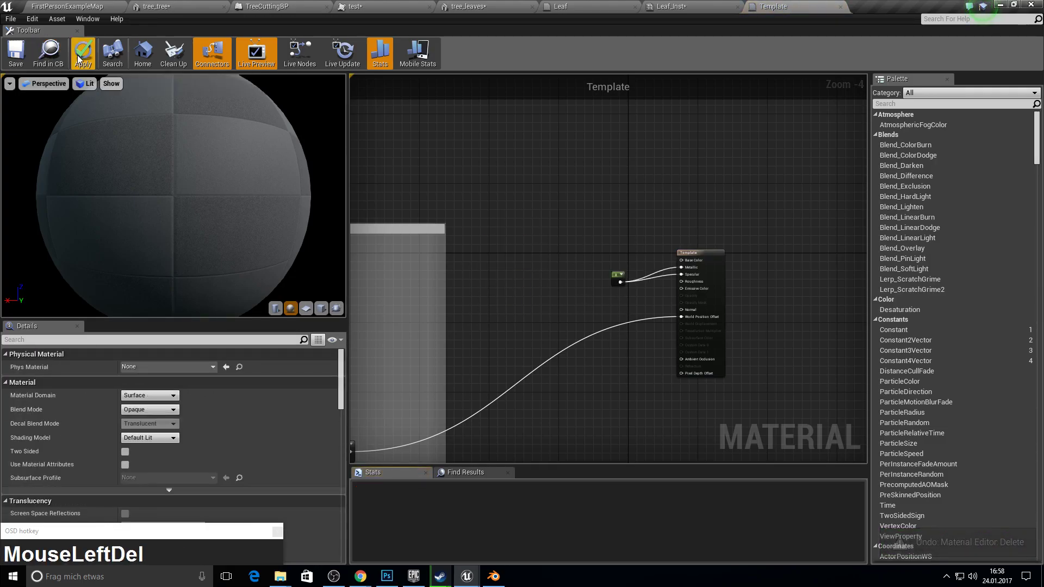
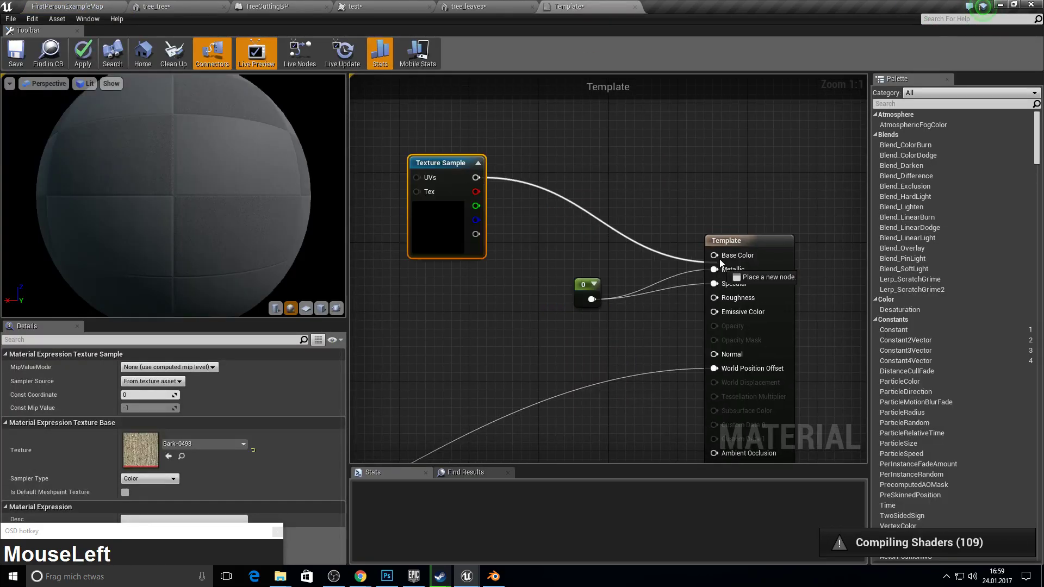
right_click(724, 261)
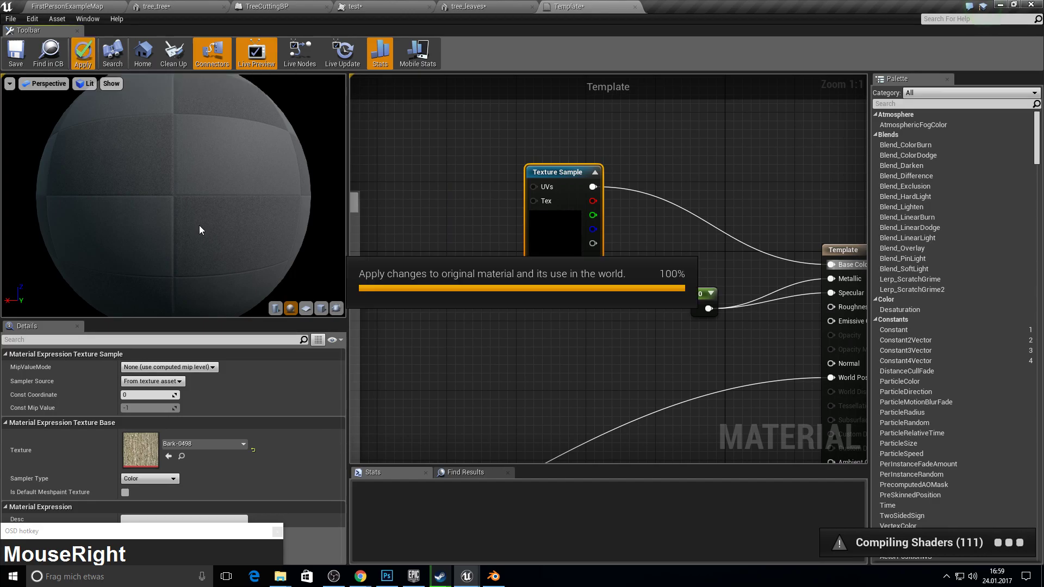
left_click(515, 306)
- Back in the level editor, delete Material_001 from the FullTree folder
key("F10")
left_click(54, 3)
key("Delete")
left_click_drag(440, 463, 440, 506)
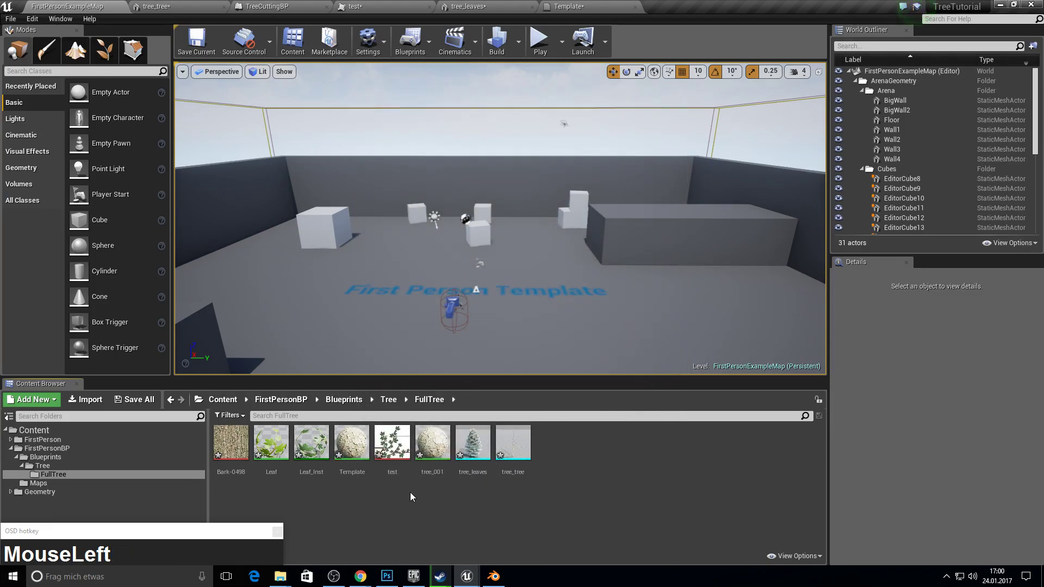
- Force-delete the tree_001 material and start renaming Template to TreeBark
left_click_drag(400, 495, 445, 469)
key("Delete")
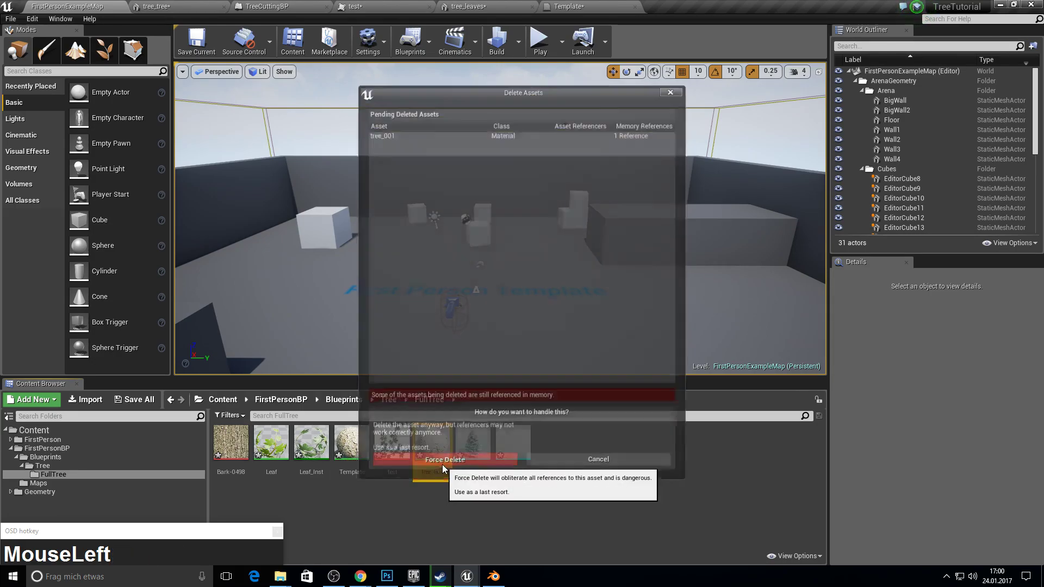
key("F2")
type("ee")
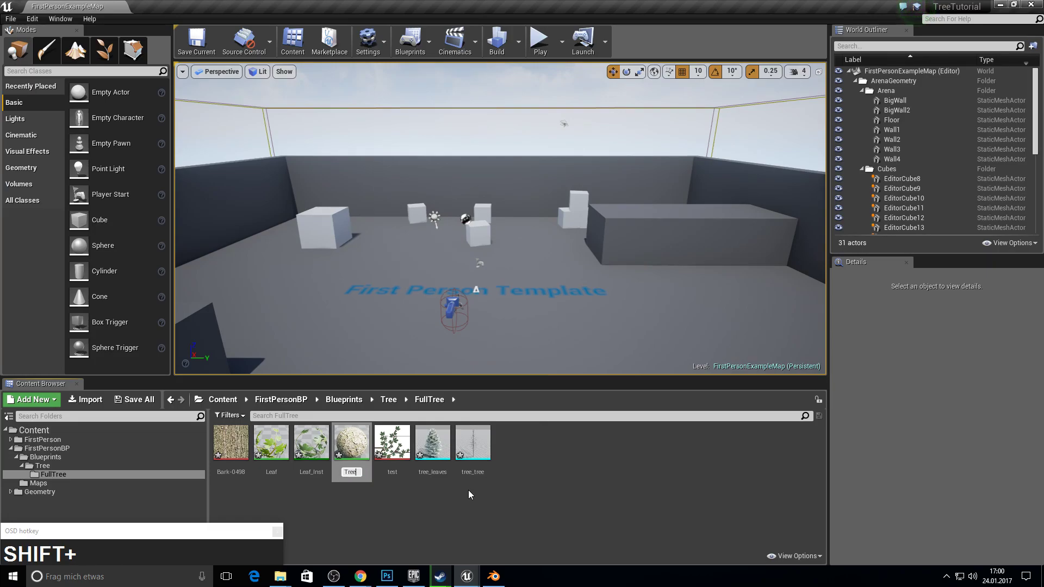
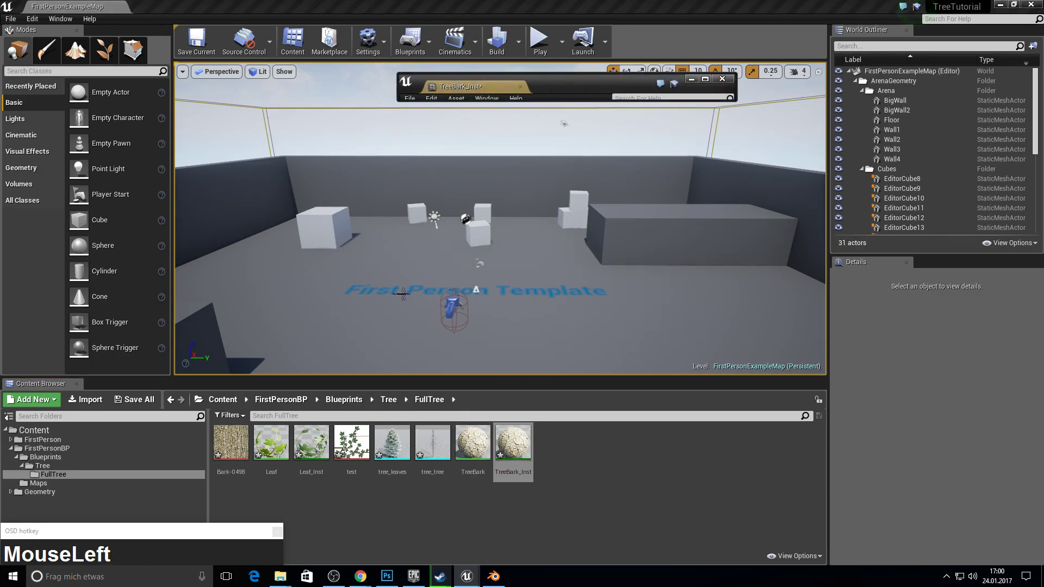
- Set TreeBark_Inst's Object Sway Wind Speed Multiplier to 1.0 and save the instance
left_click_drag(484, 92, 135, 137)
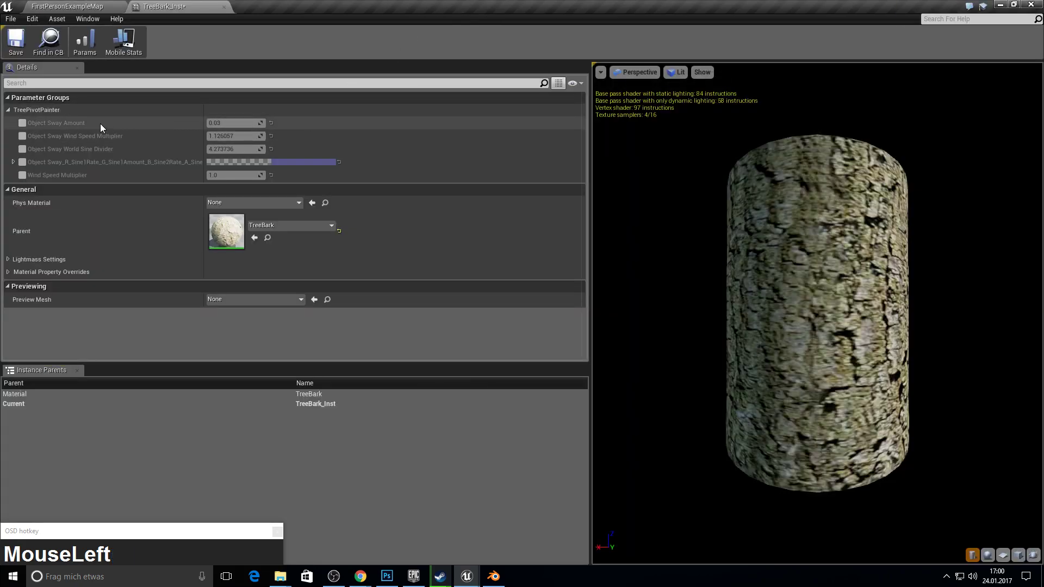
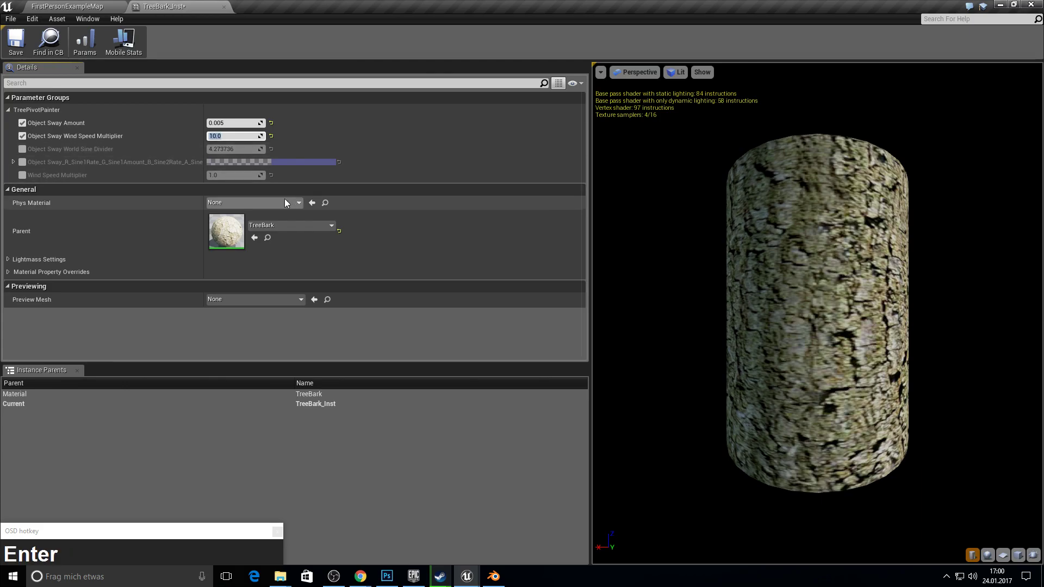
key("KP_1")
key("Return")
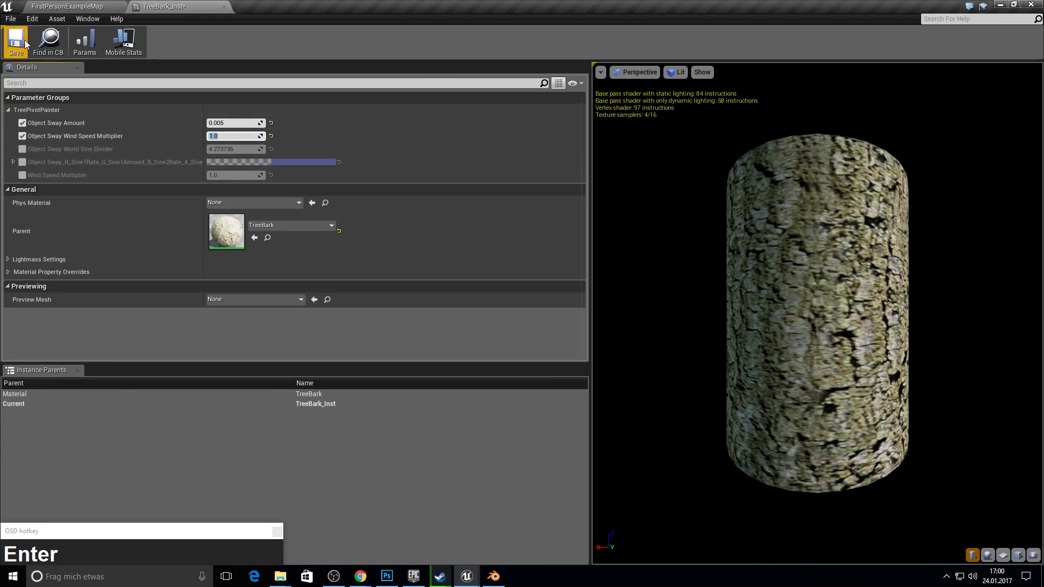
left_click(26, 42)
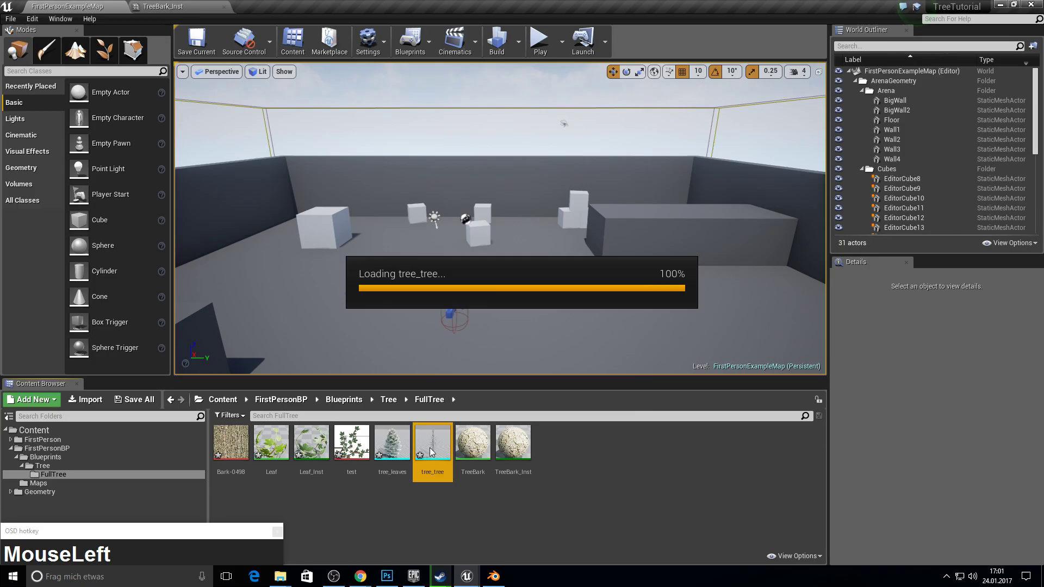
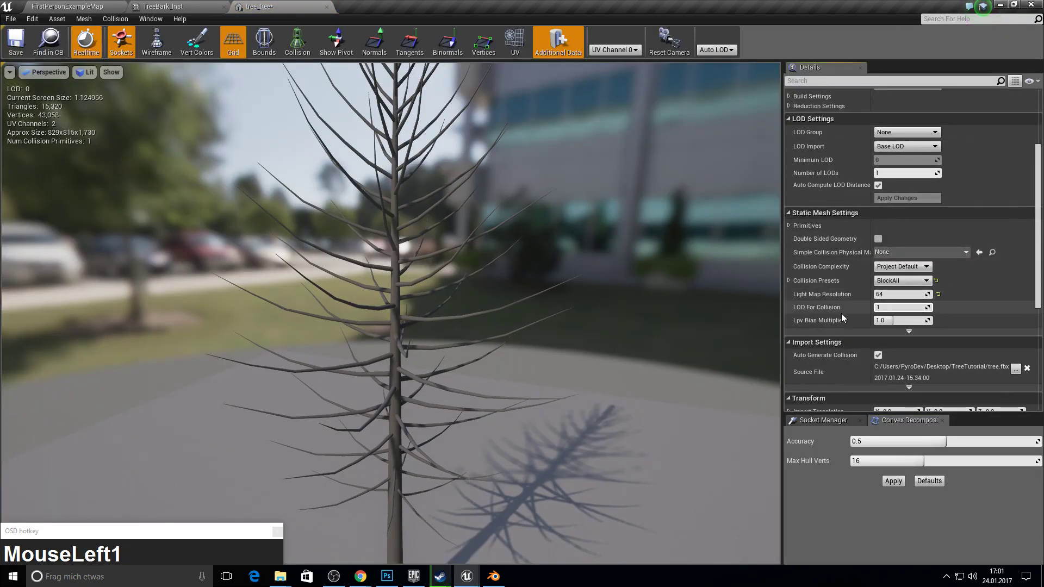
- Assign TreeBark_Inst to the tree_tree mesh's first material slot
left_click(987, 298)
scroll("up", 3)
left_click(959, 128)
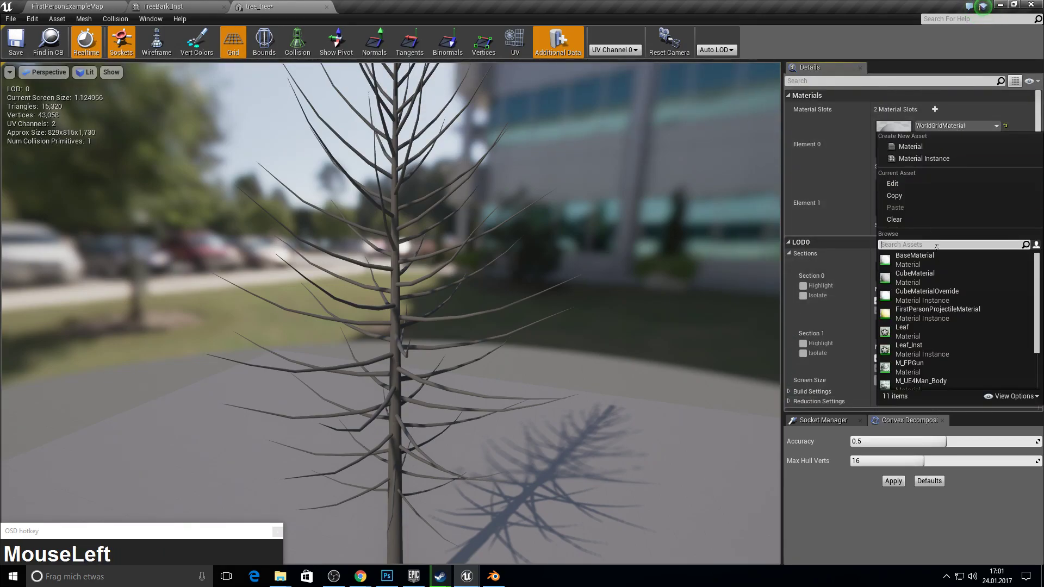
scroll("down", 3)
left_click(938, 380)
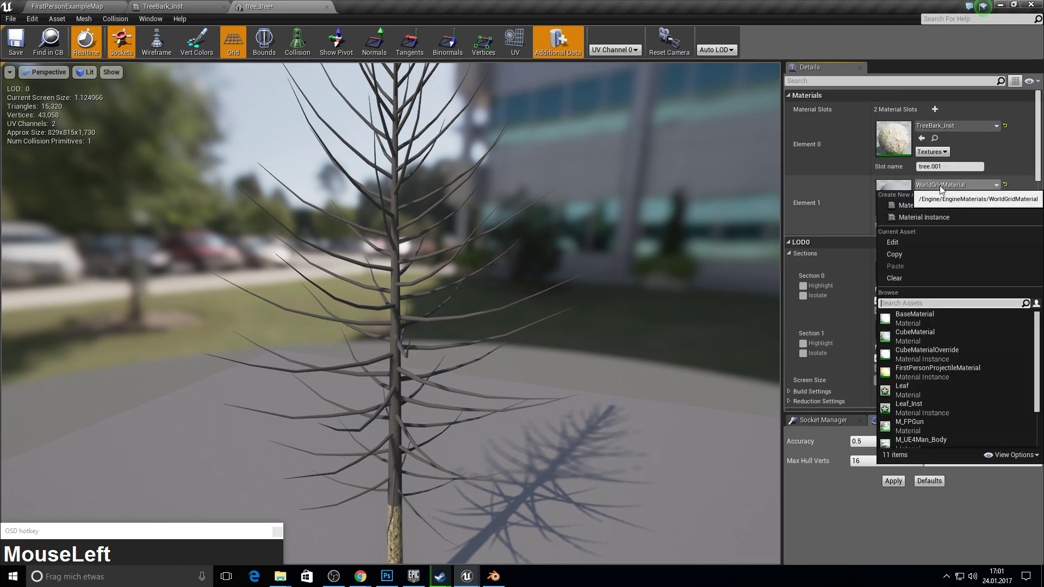
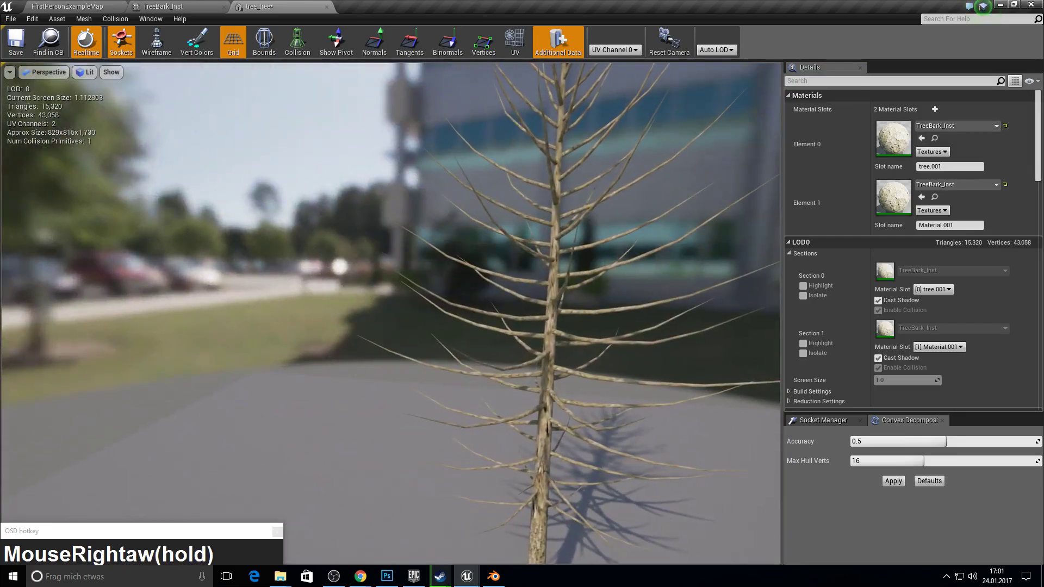
- After inspecting the preview, switch the first slot to TreeBark, keeping TreeBark_Inst on the second
key("w")
key("d")
left_click_drag(492, 417, 473, 442)
key("s")
key("s")
key("d")
left_click(939, 127)
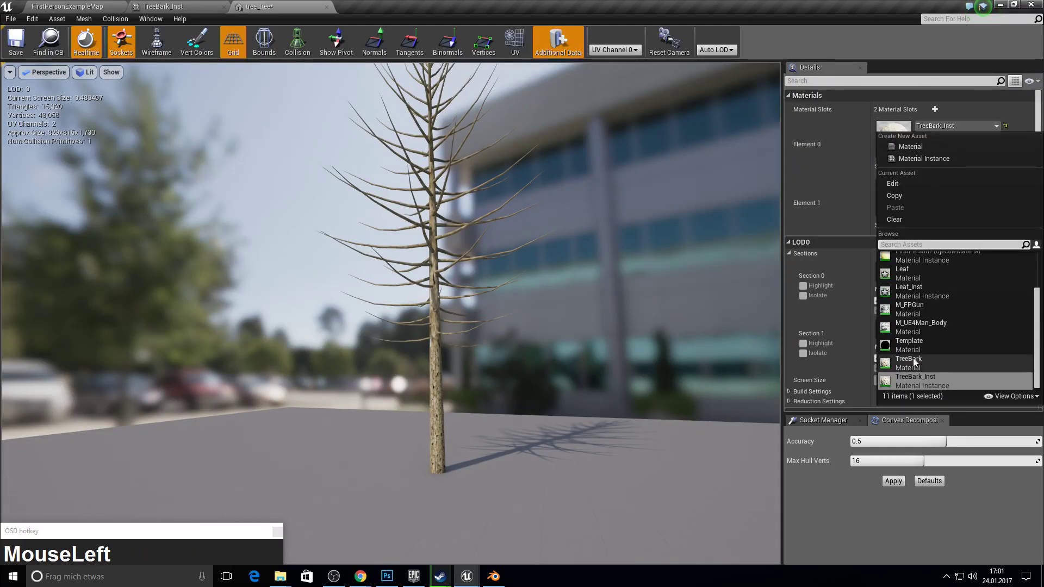
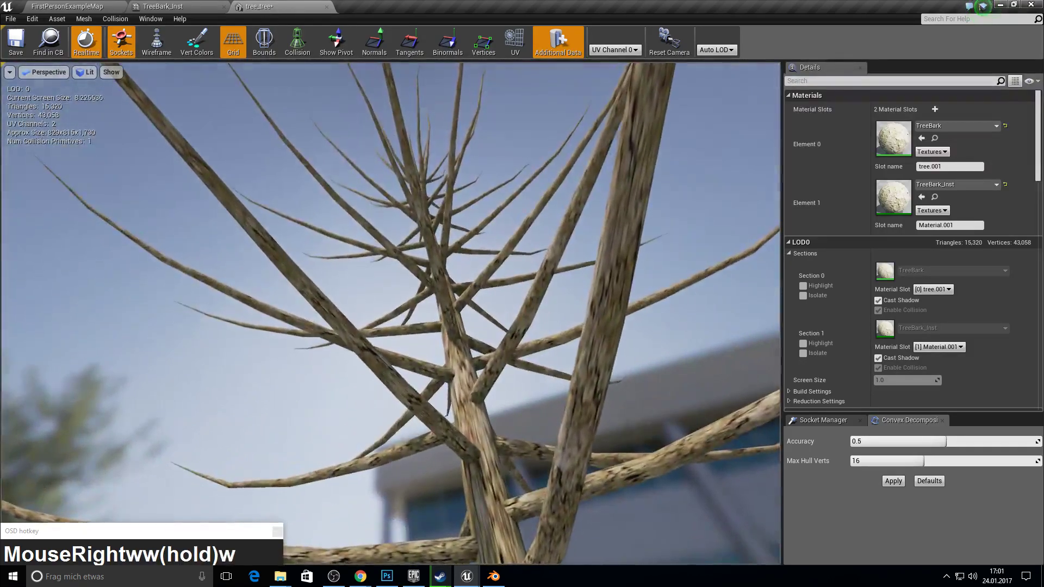
- Save the tree_tree mesh and close its editor
key("w")
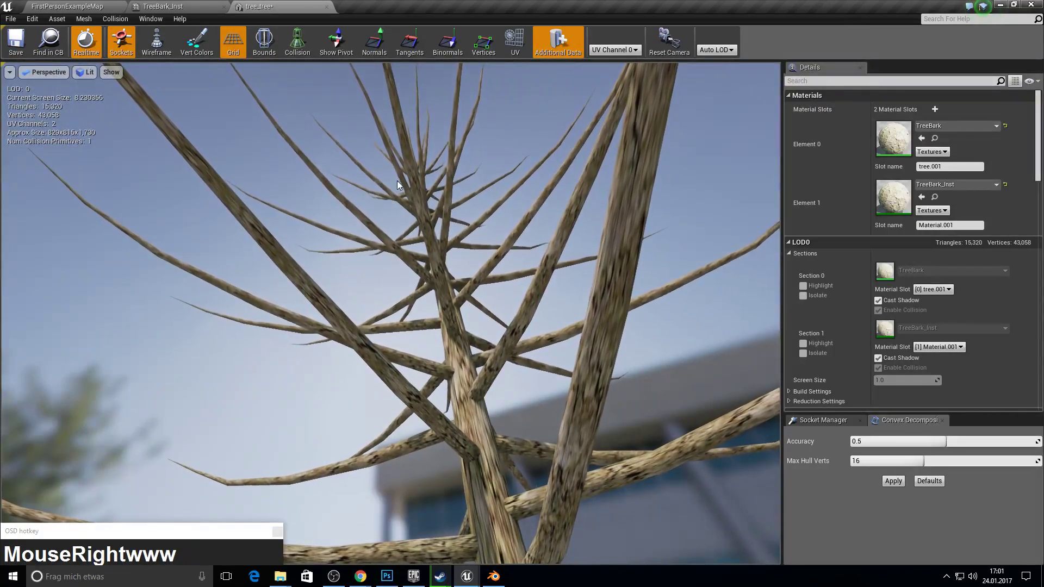
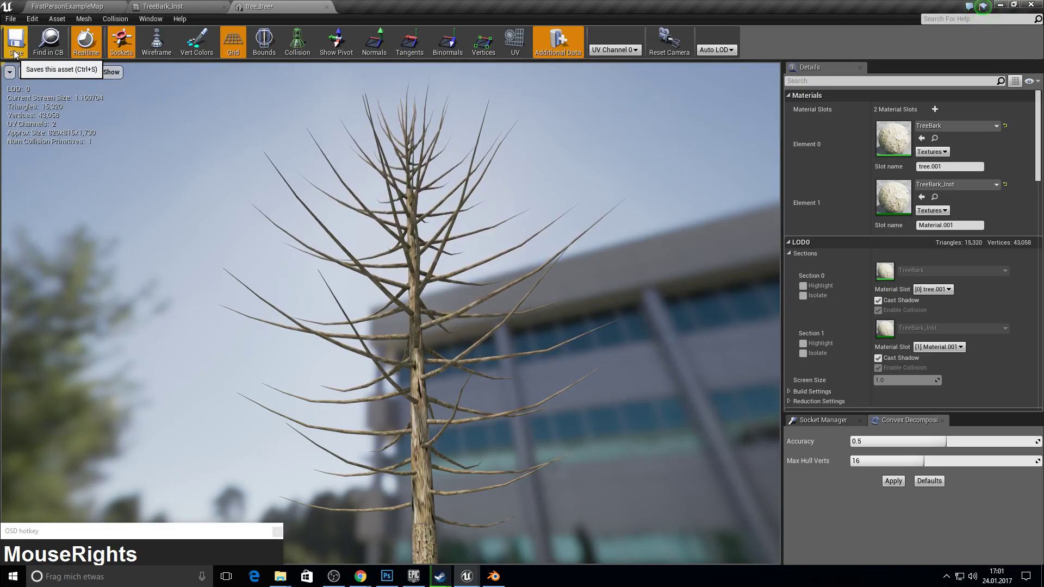
left_click(21, 54)
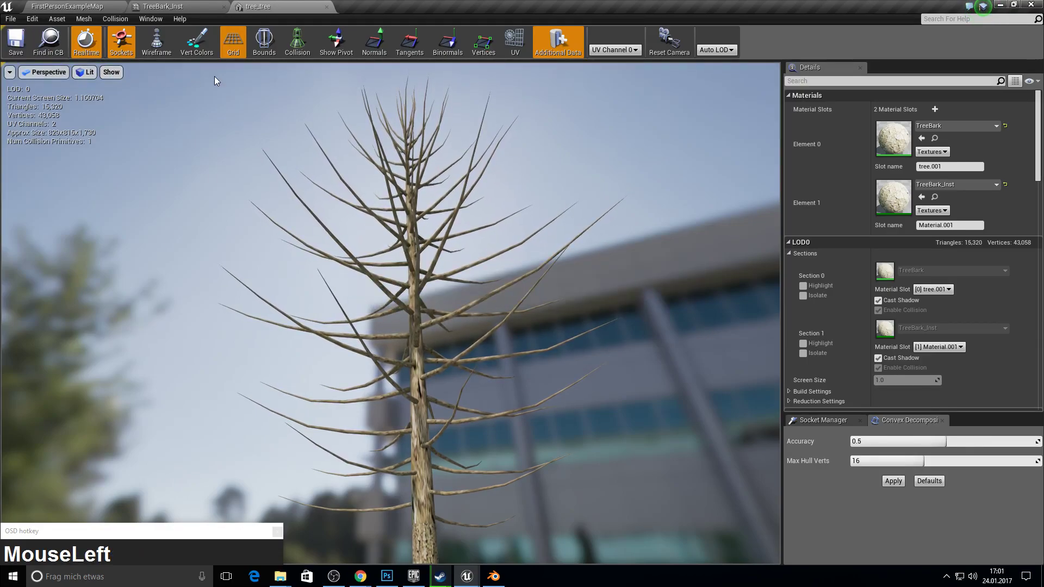
left_click(286, 83)
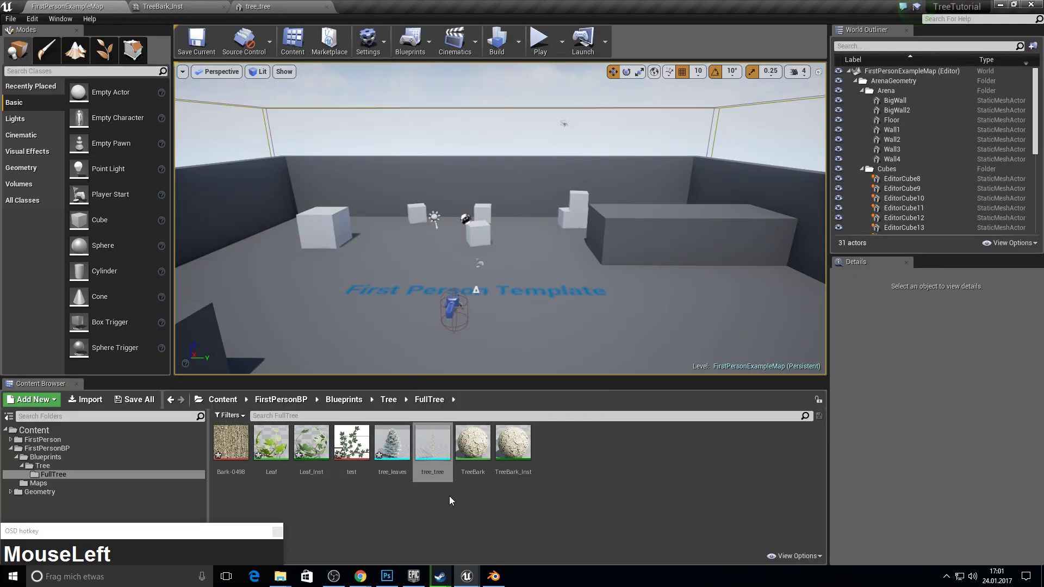
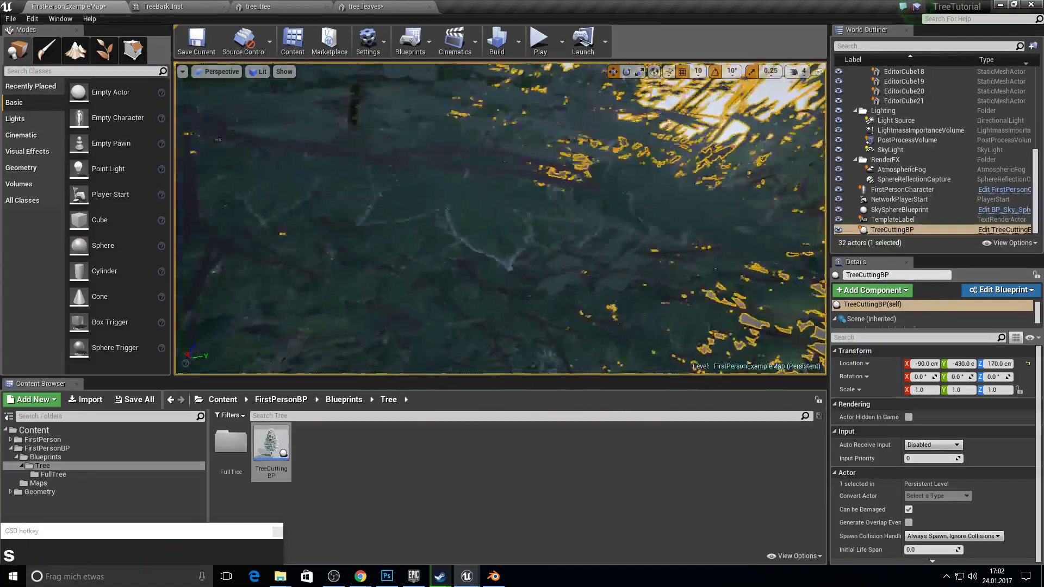
- Fly the level camera around the placed TreeCuttingBP tree, then select the FullTree folder
key("s")
key("d")
key("d")
type("ss(hold)ddaw")
type("w")
type("dsda")
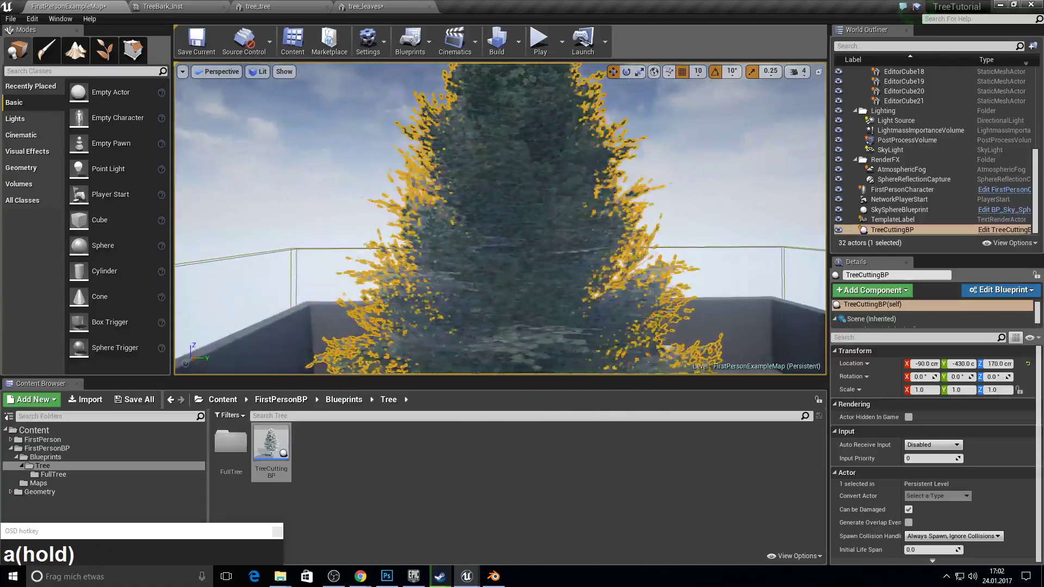
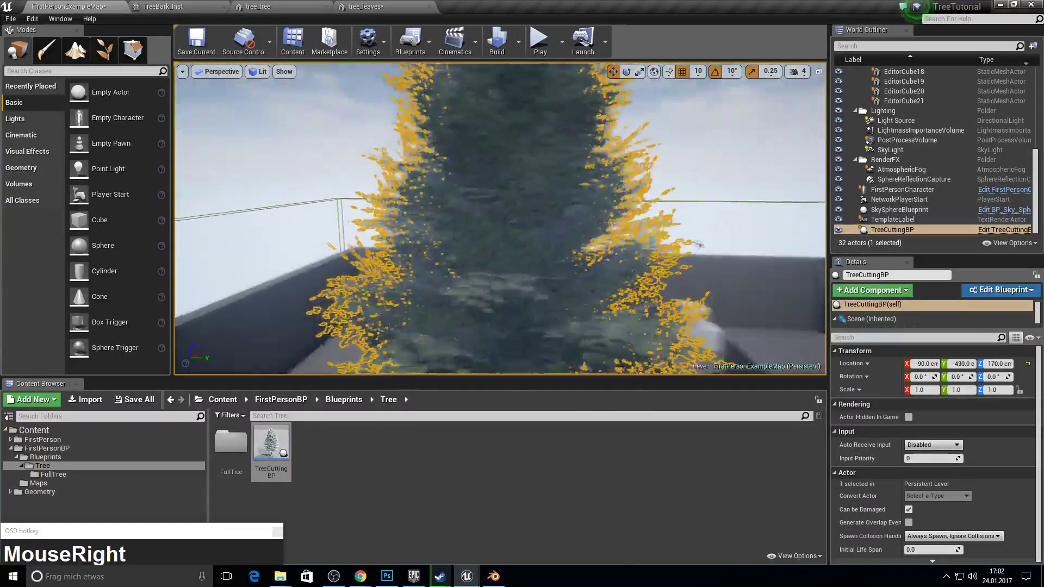
left_click(475, 473)
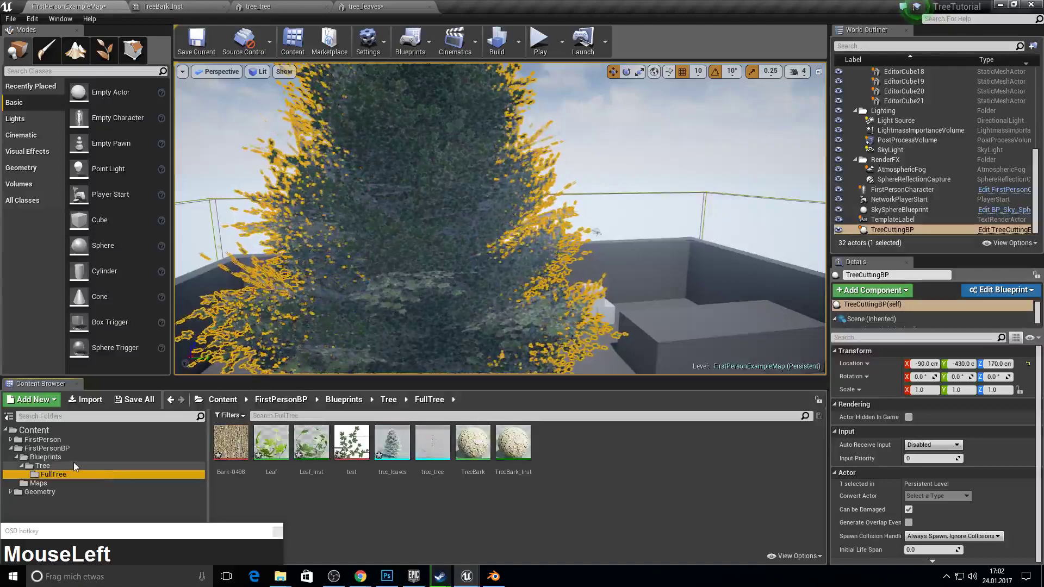
- Start a Content Browser import and browse the dialog to D:\Blender\Tree
left_click(78, 465)
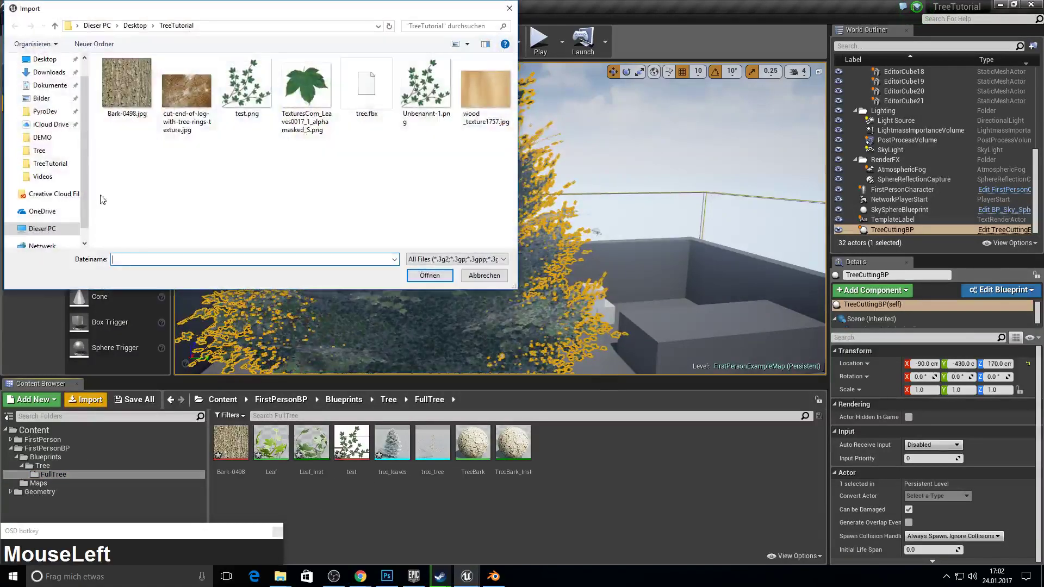
scroll("down", 3)
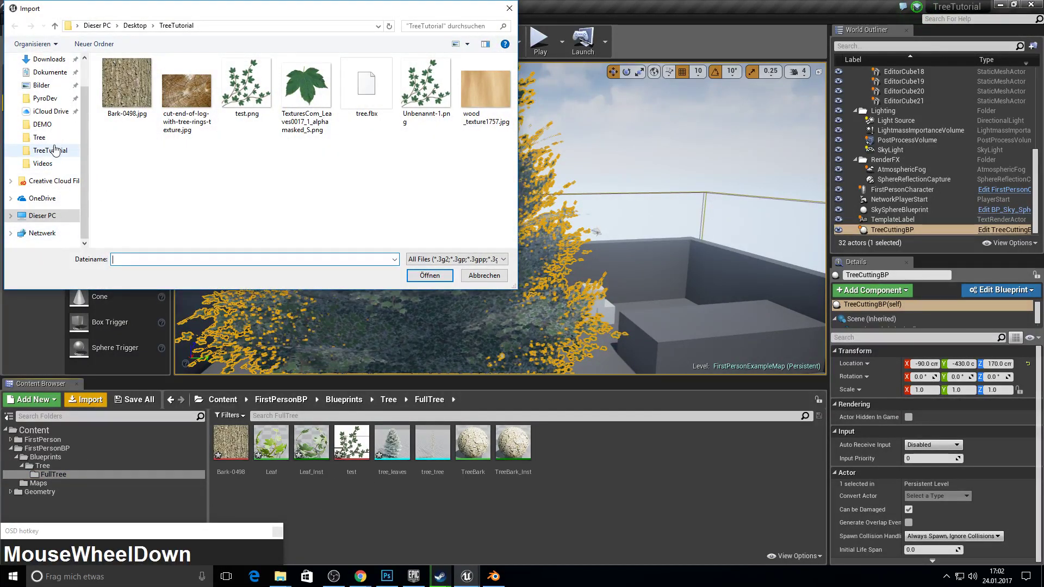
left_click(51, 157)
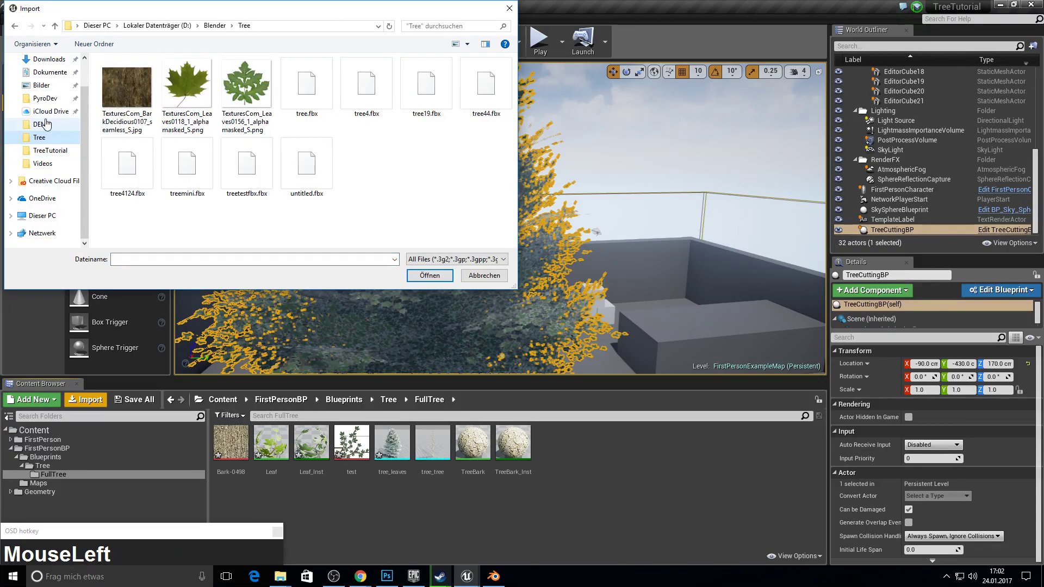
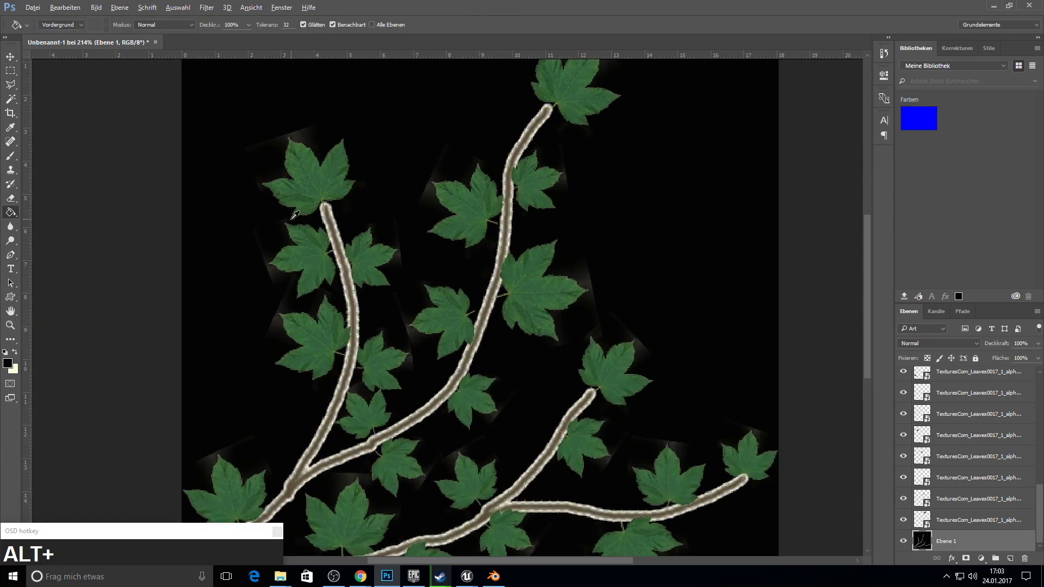
- Zoom in and out on the leaf-branch texture in Photoshop to inspect it
scroll("up", 3)
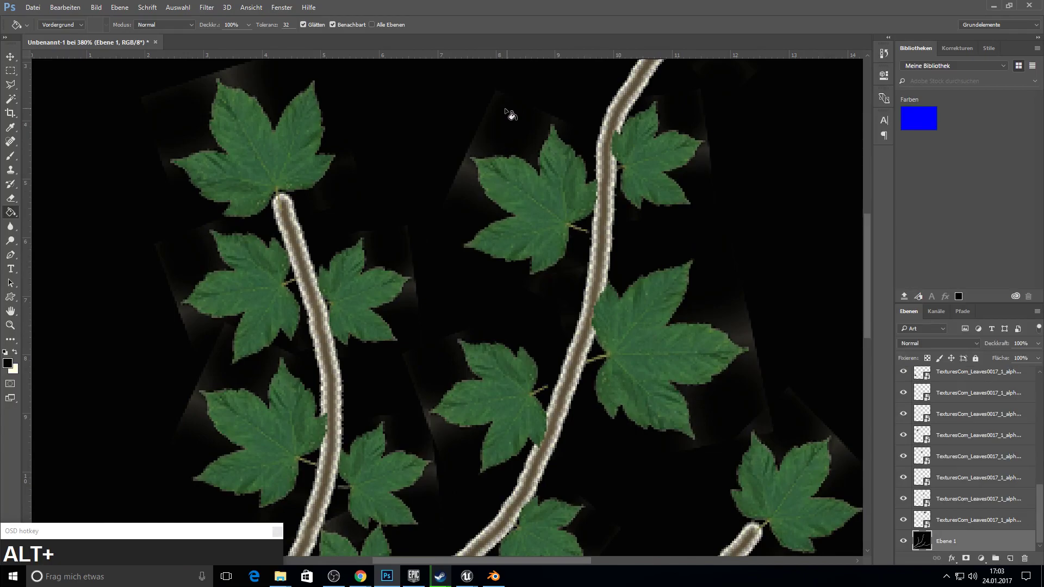
scroll("down", 3)
scroll("down", 3)
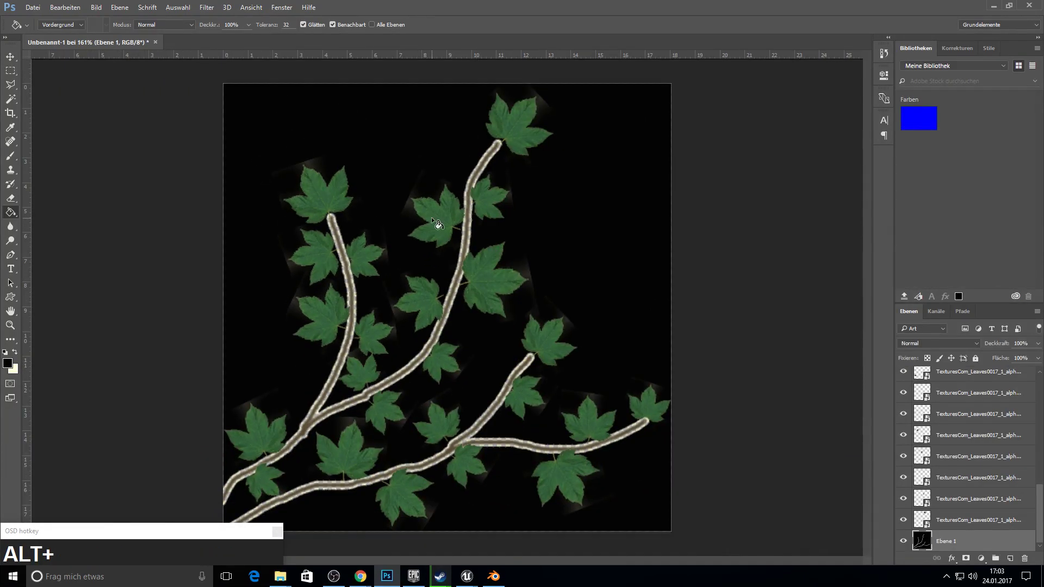
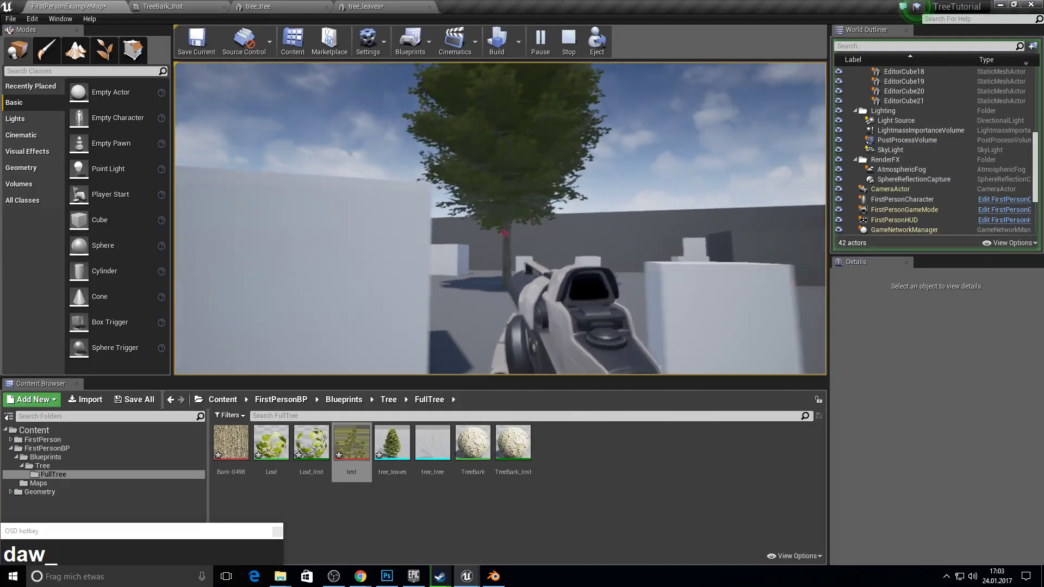
key("d")
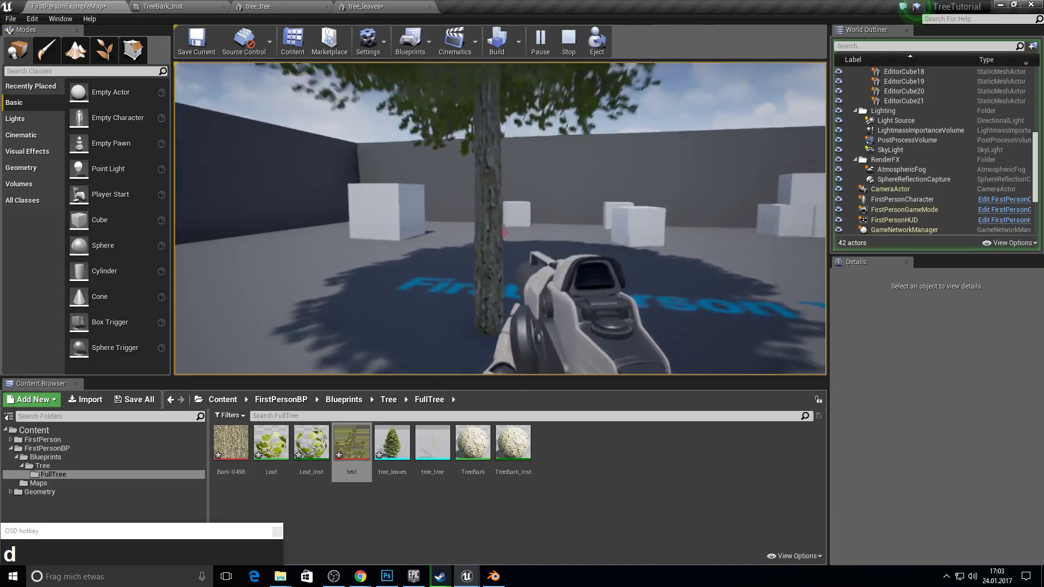
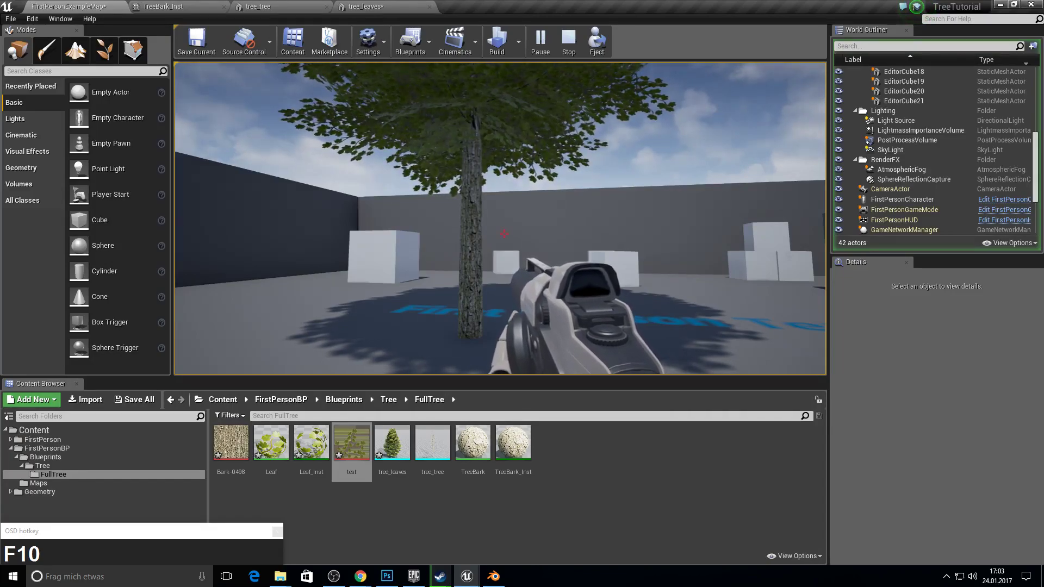
key("F10")
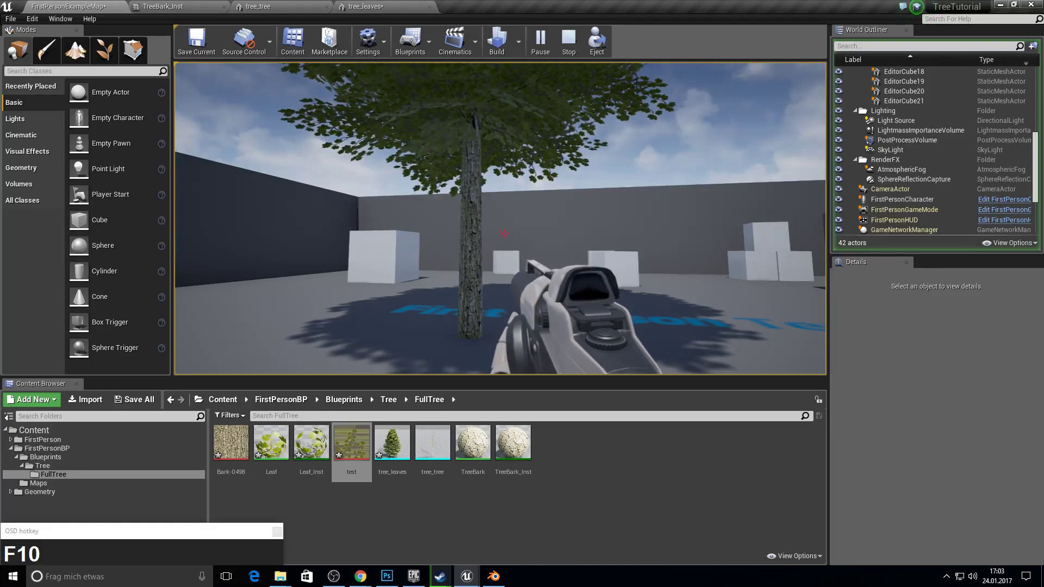